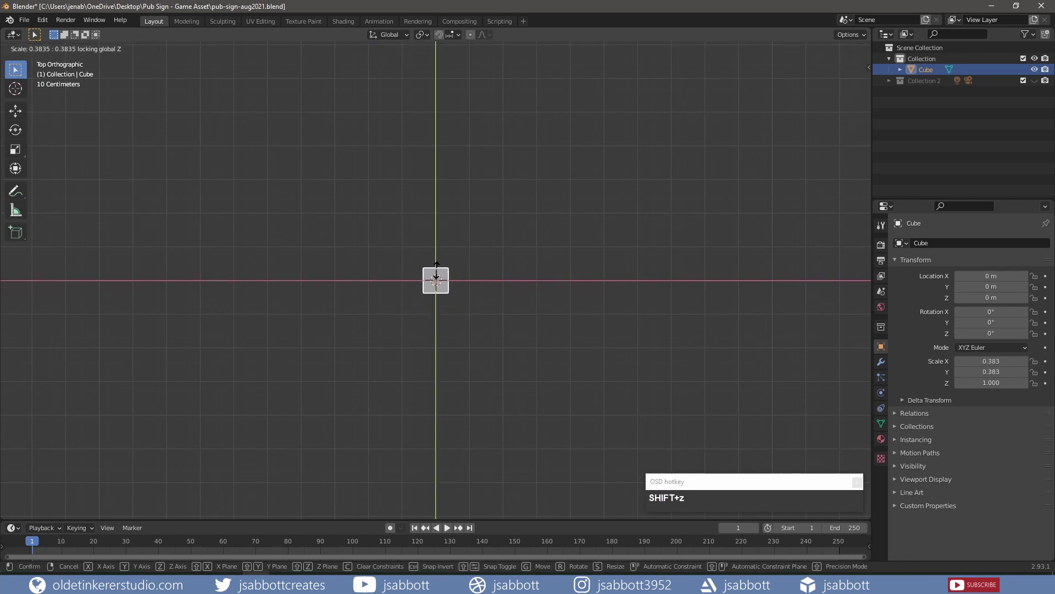
# Step: Scale the cube narrow in X and Y and stretch it tall in Z into a thin post
pyautogui.click(441, 275)
pyautogui.write('MouseLeftsy')
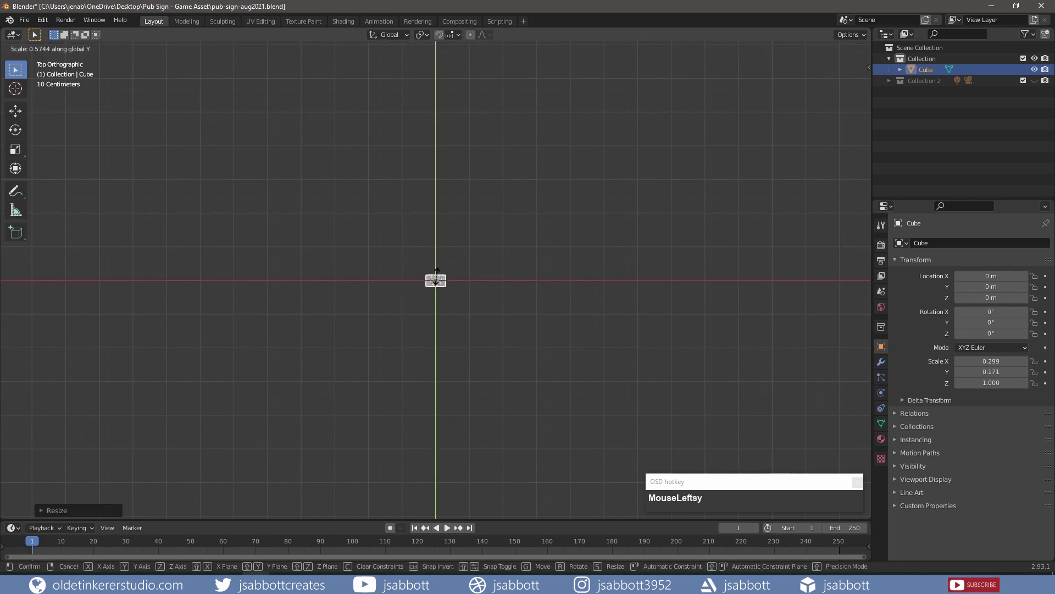
pyautogui.click(441, 279)
pyautogui.press('KP_1')
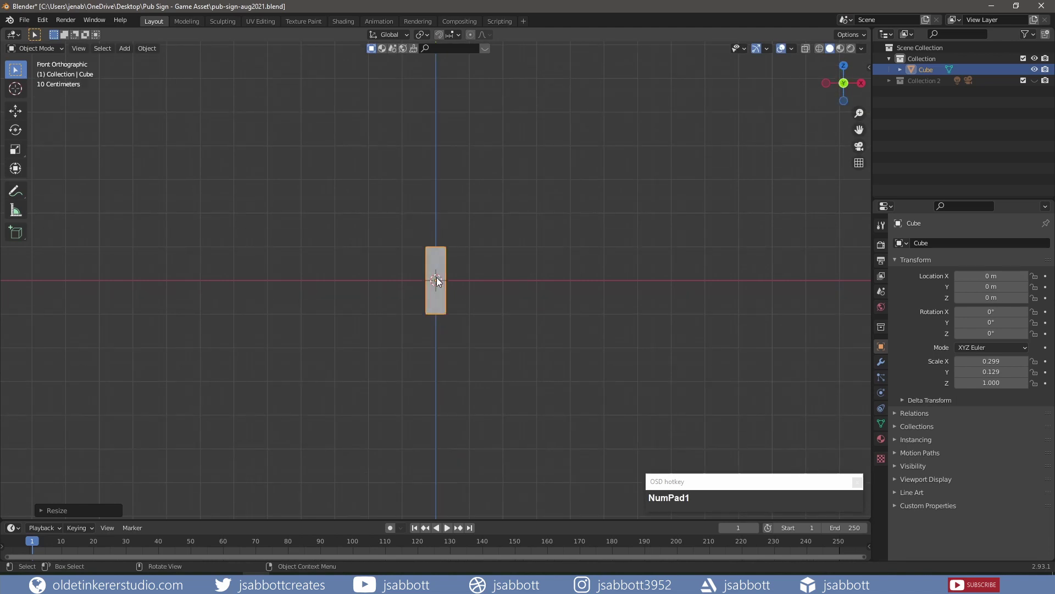
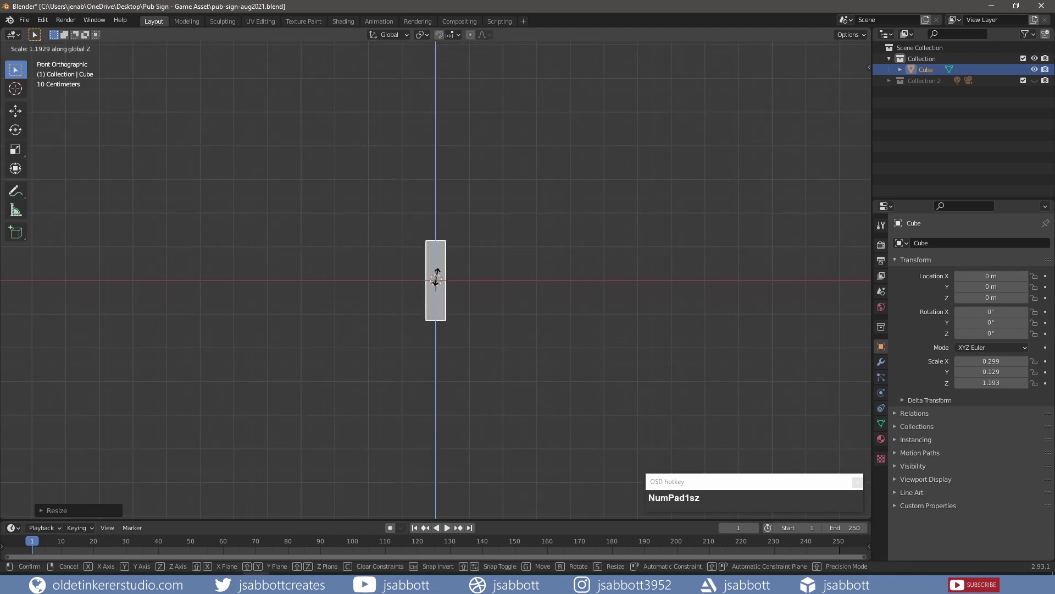
pyautogui.click(441, 274)
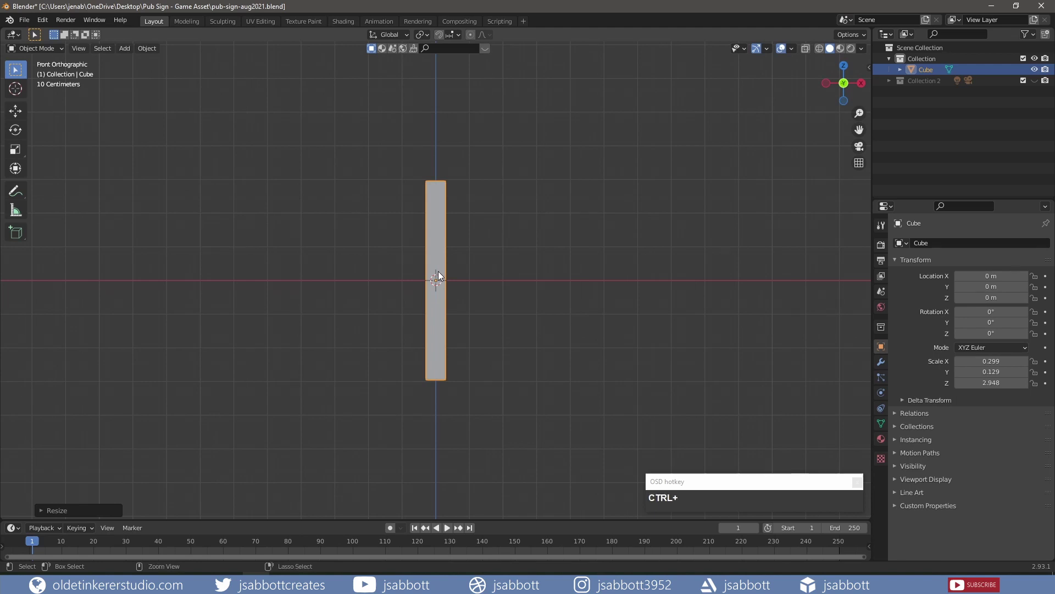
# Step: Apply the post's scale so it reads 1.0 on all axes
pyautogui.press('ctrl+a')
pyautogui.click(425, 297)
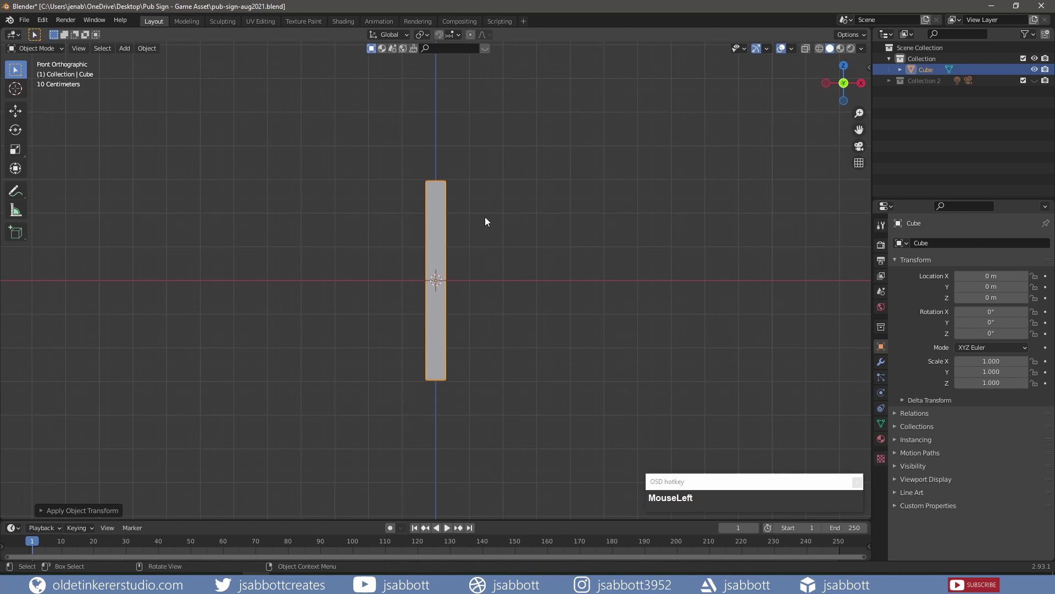
# Step: In Edit Mode, round the post ends and delete its flat side faces
pyautogui.press('Tab')
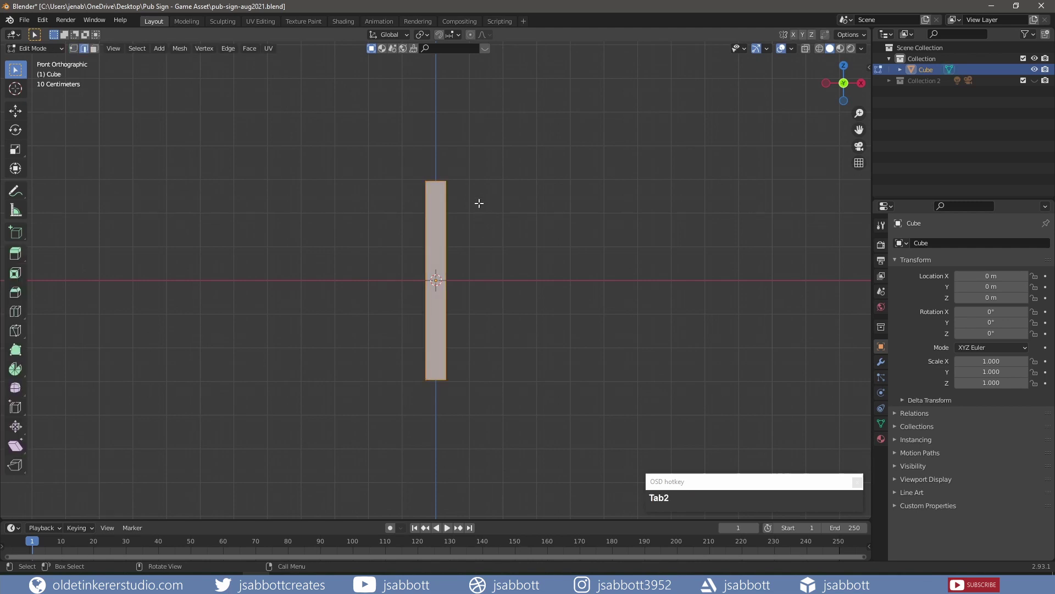
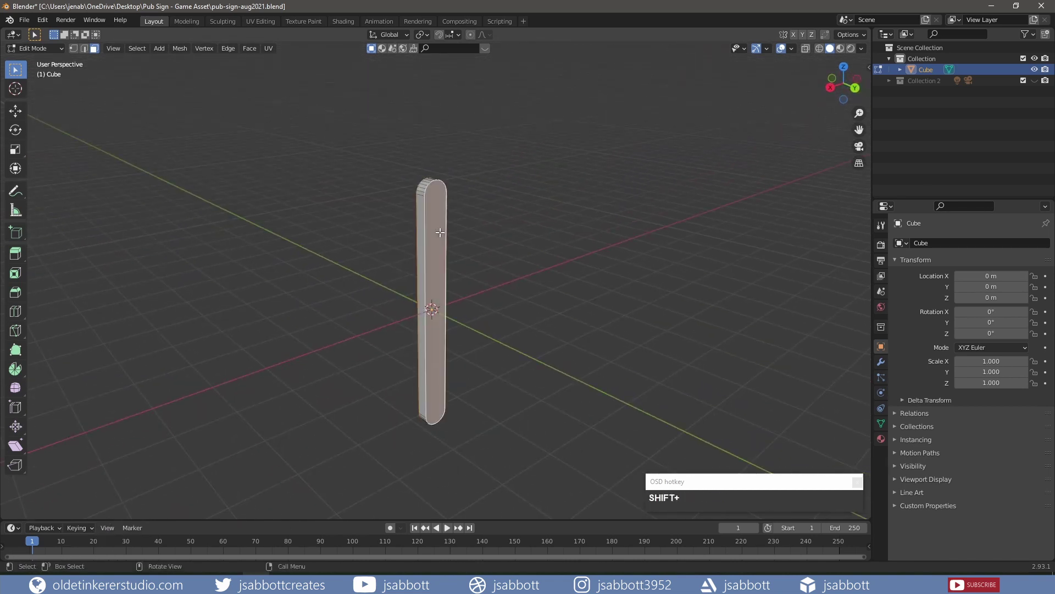
pyautogui.press('shift+x')
pyautogui.click(430, 260)
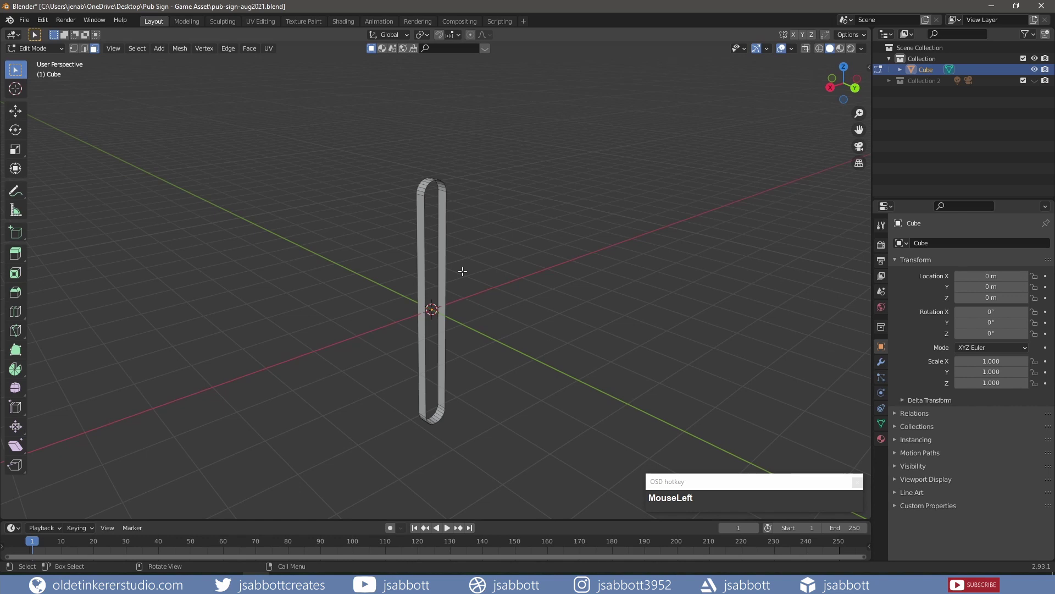
# Step: Select the open rim loop and close it with Grid Fill
pyautogui.press('2')
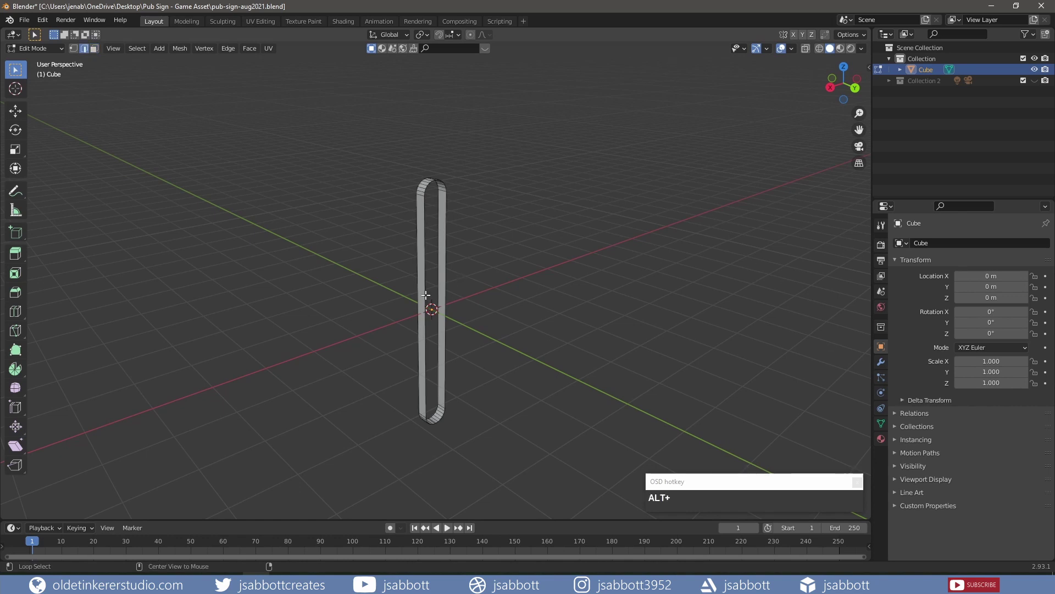
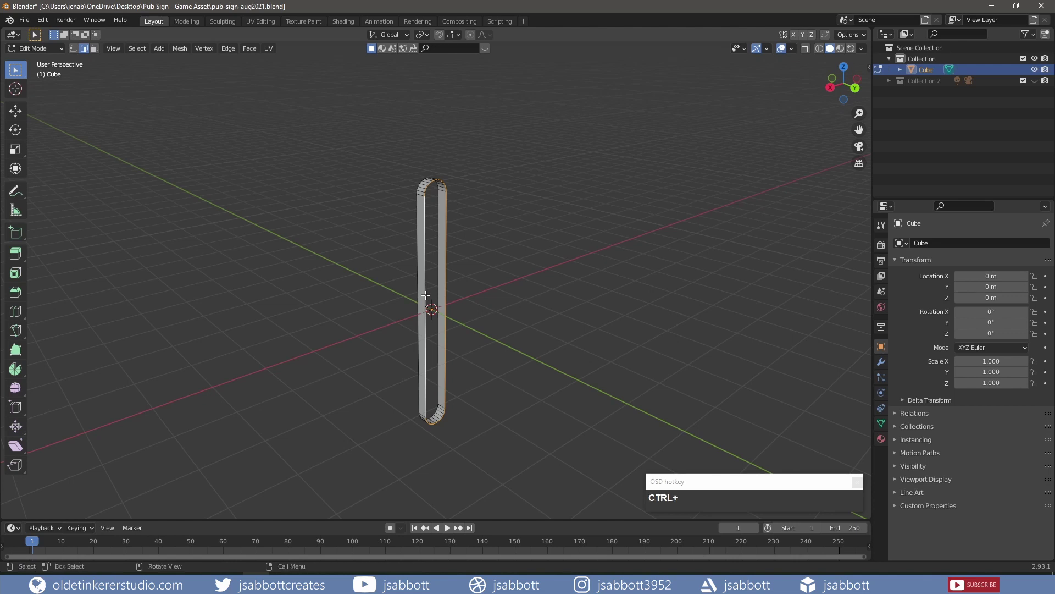
pyautogui.press('ctrl+f')
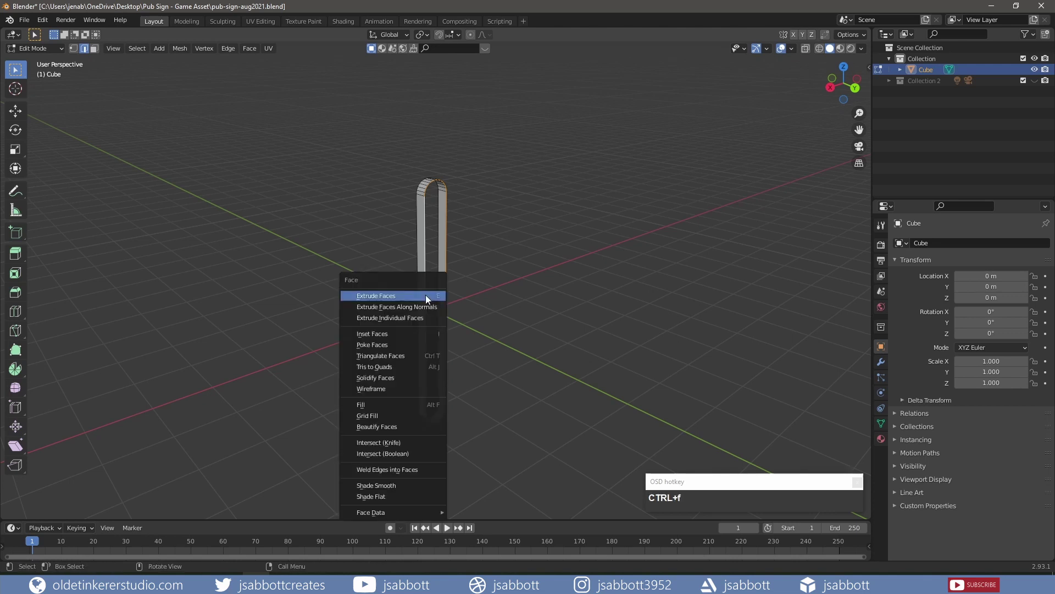
pyautogui.click(393, 420)
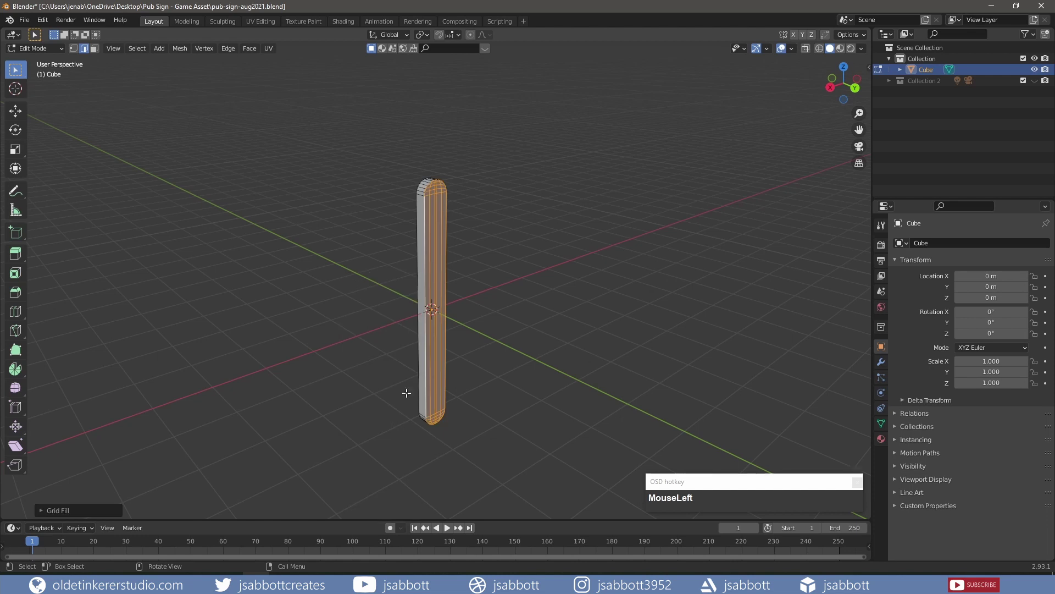
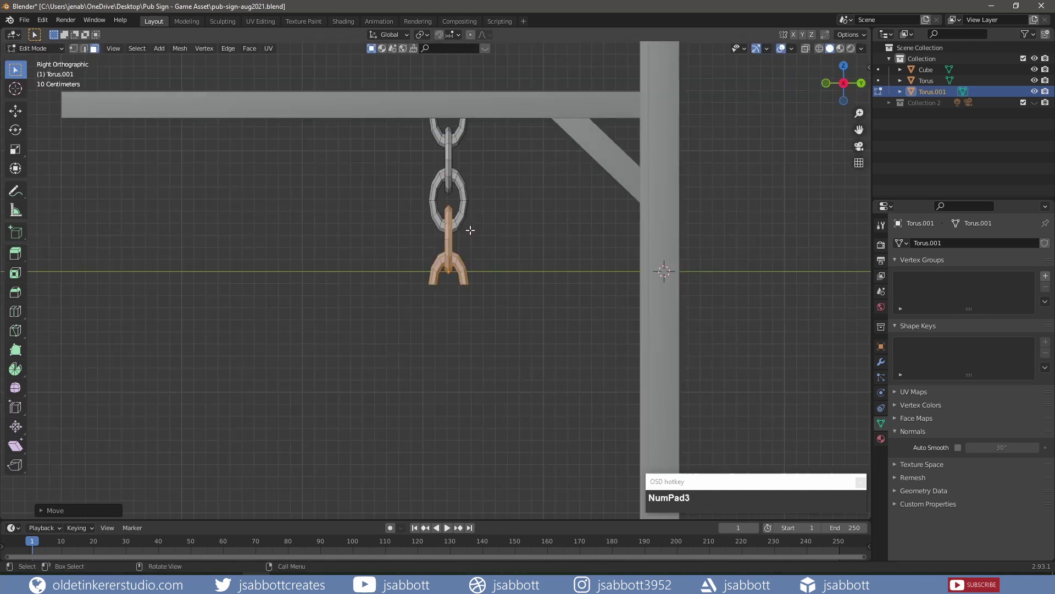
# Step: Scale, position and duplicate the chain under the bracket arm, then apply Rotation & Scale
pyautogui.scroll(-3)
pyautogui.press('l')
pyautogui.write('lll')
pyautogui.write('g')
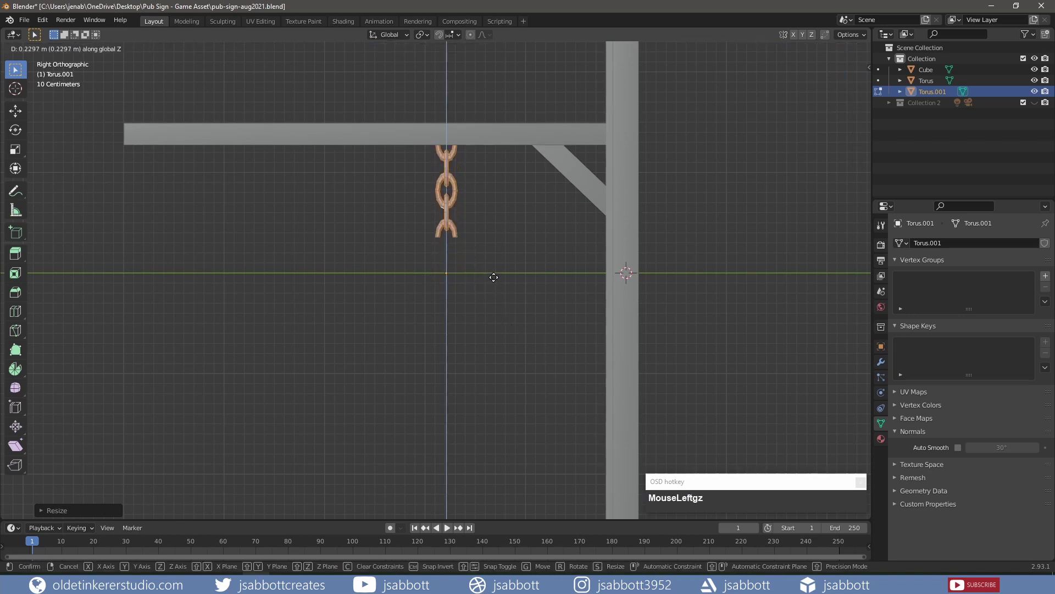
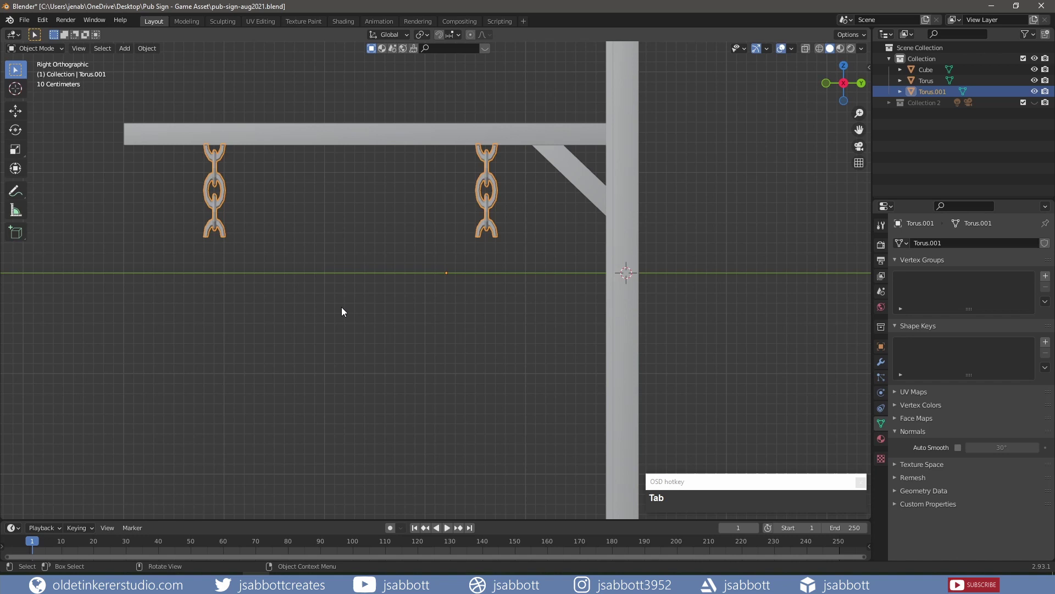
pyautogui.press('ctrl+a')
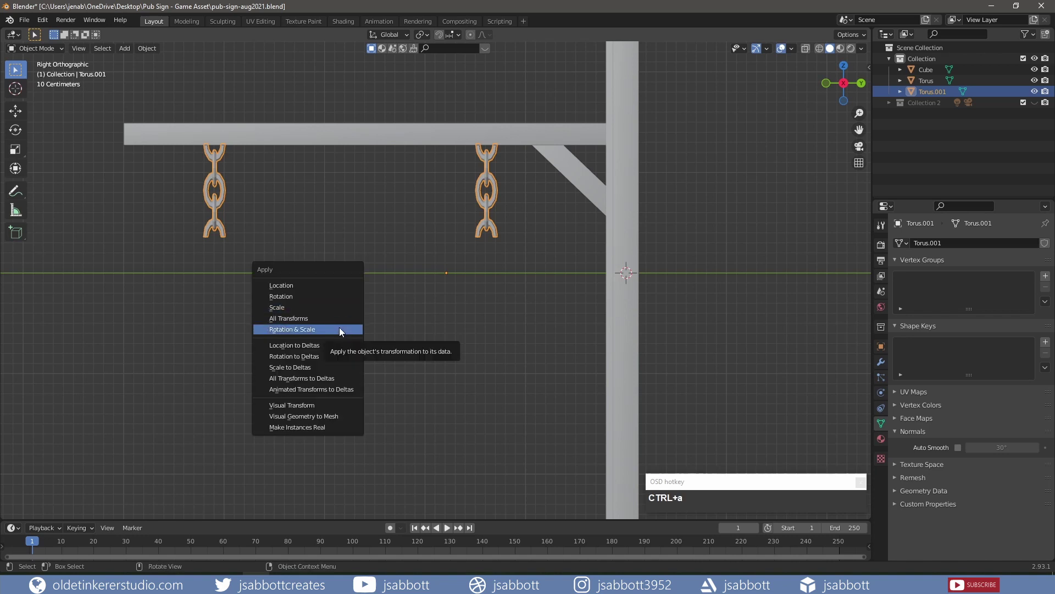
pyautogui.click(342, 330)
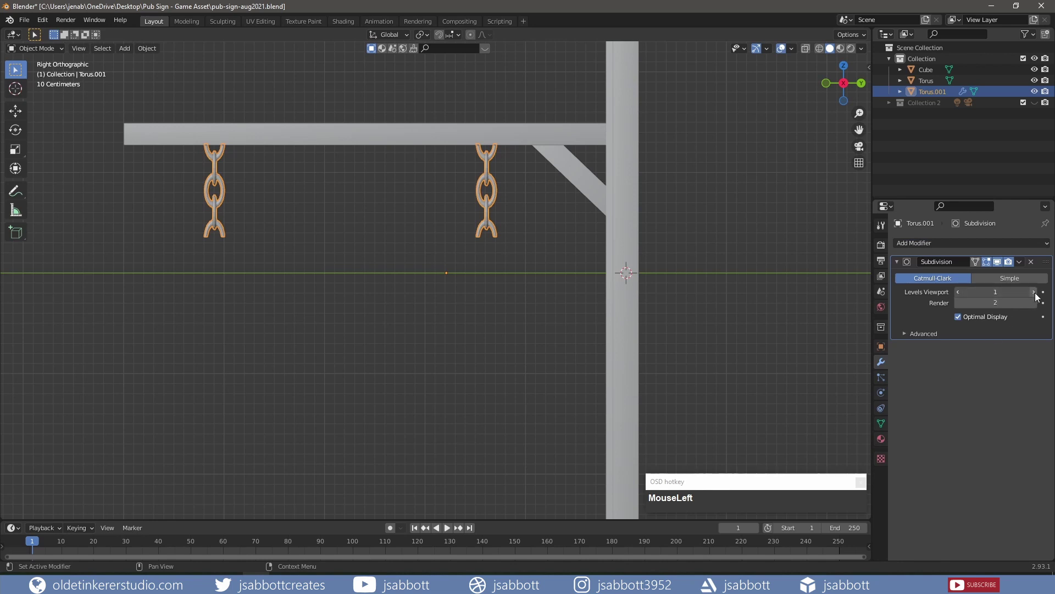
# Step: Apply the chains' Subdivision modifier and deselect them
pyautogui.press('ctrl+a')
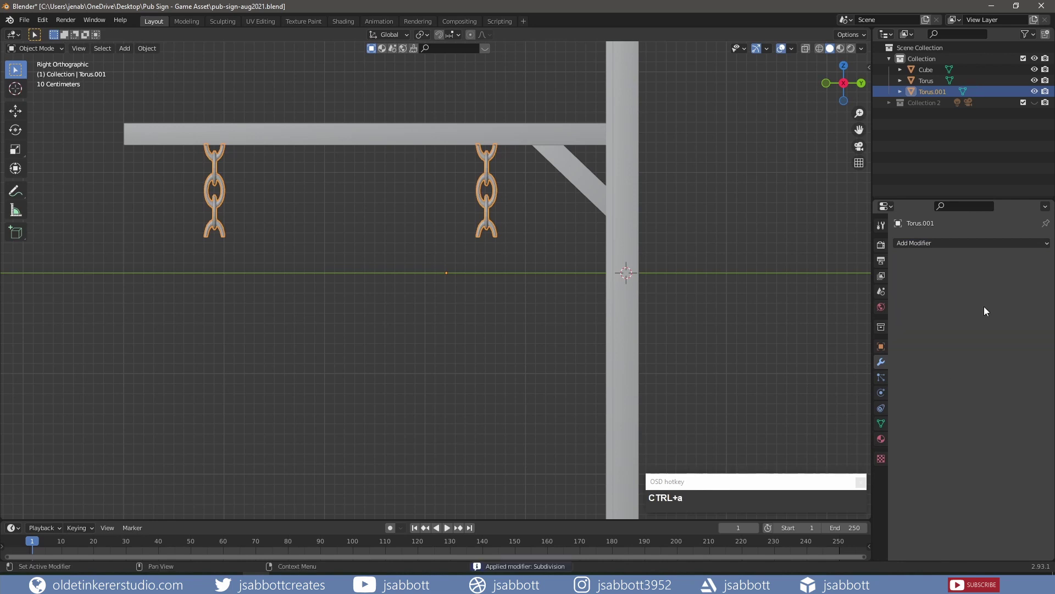
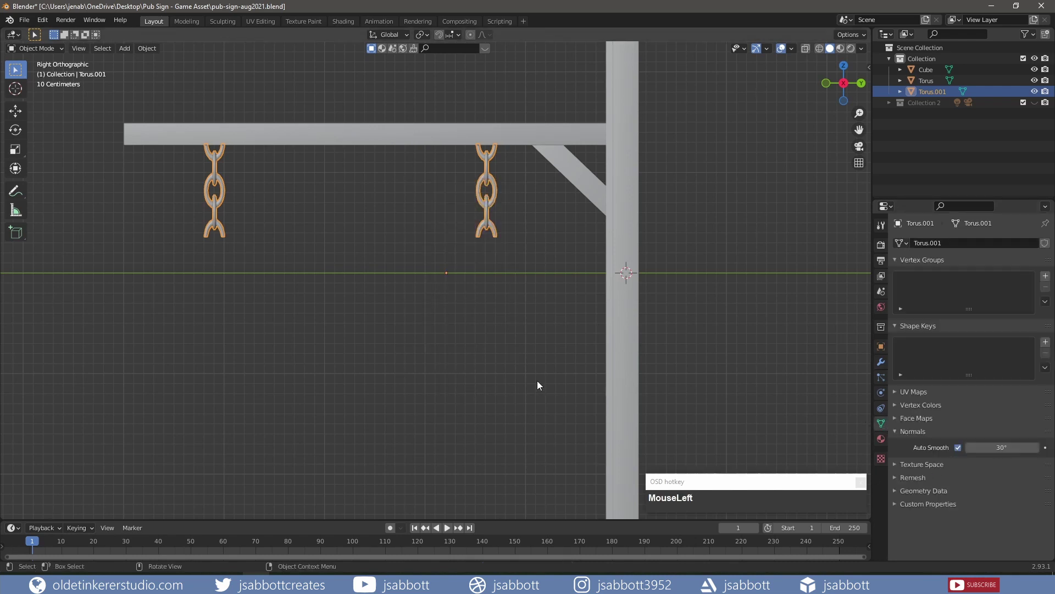
pyautogui.press('alt+a')
pyautogui.scroll(-3)
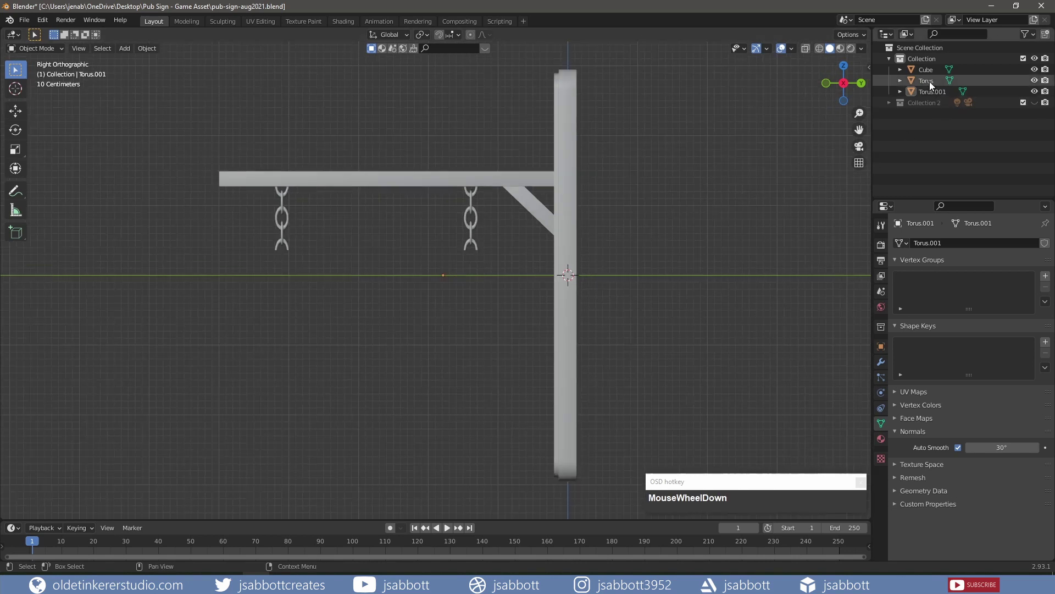
# Step: Add a new cube and move it along Y to hang under the chains
pyautogui.press('shift+a')
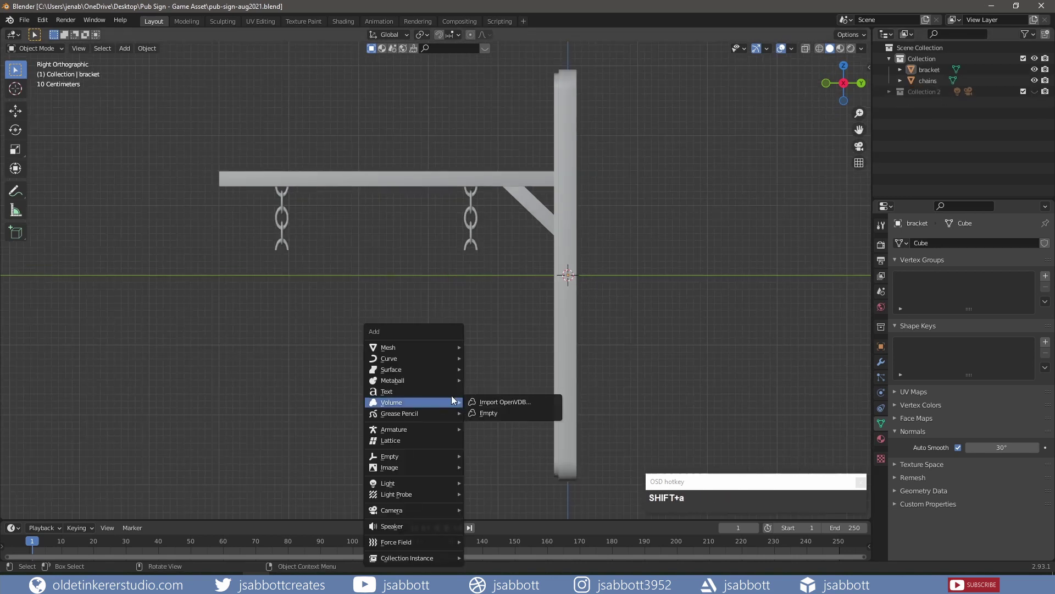
pyautogui.click(518, 90)
pyautogui.write('gy')
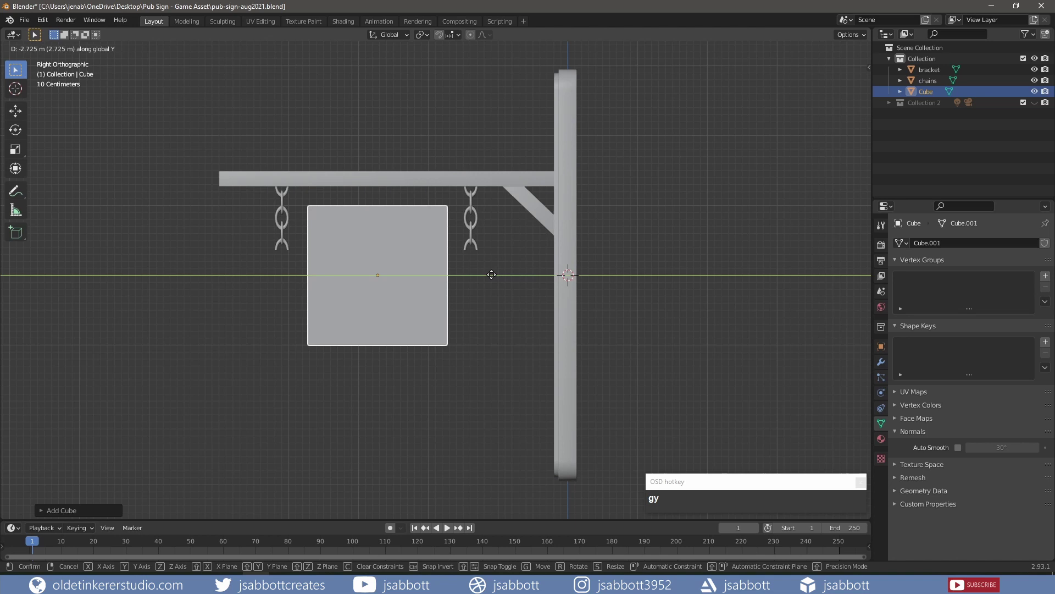
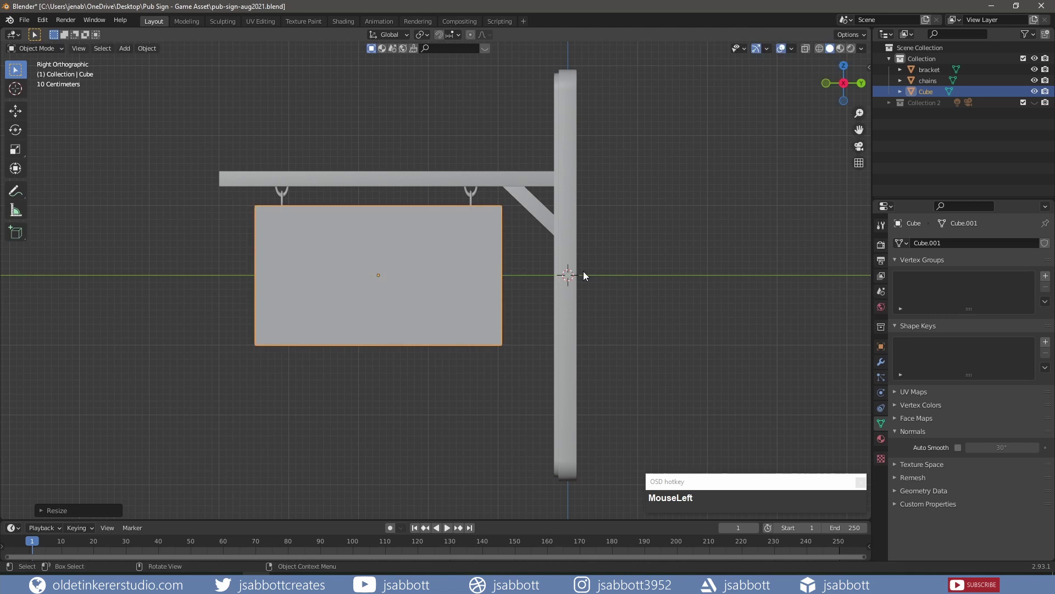
# Step: Scale the cube wide and thin into a flat sign board
pyautogui.write('MouseLeftsz')
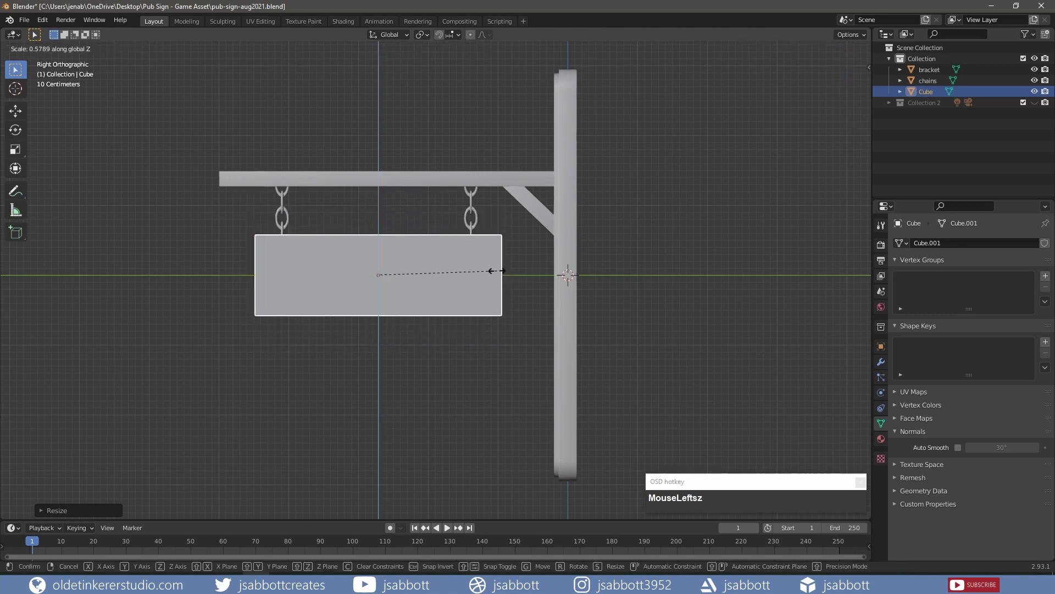
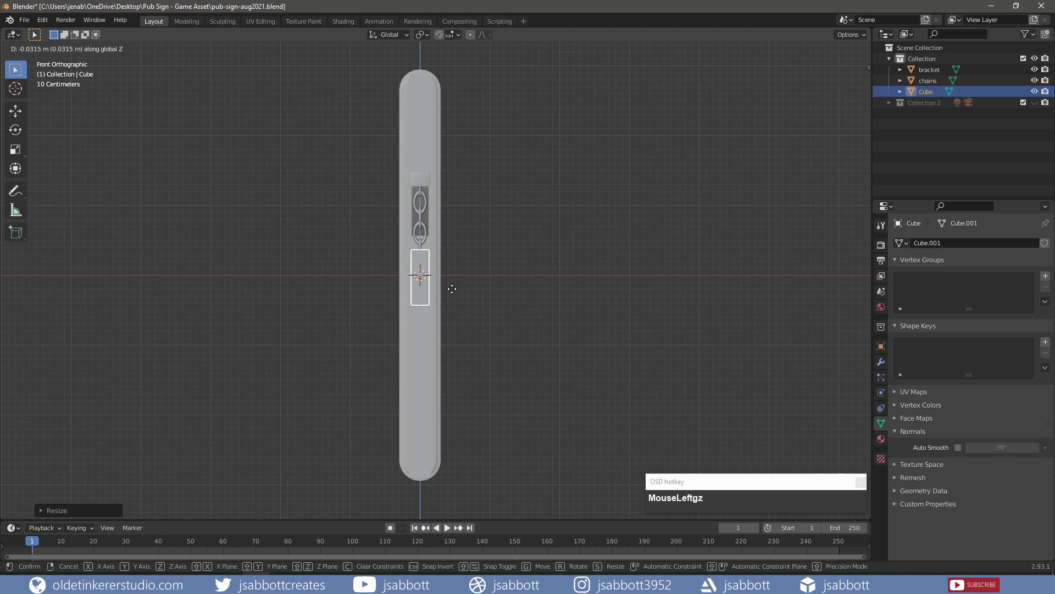
pyautogui.click(454, 291)
pyautogui.press('KP_3')
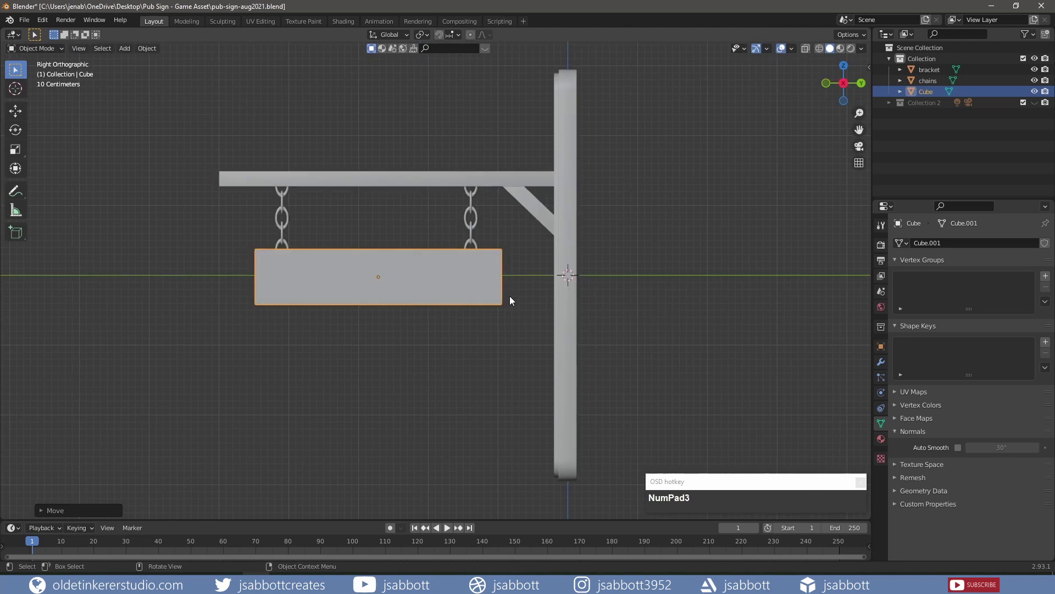
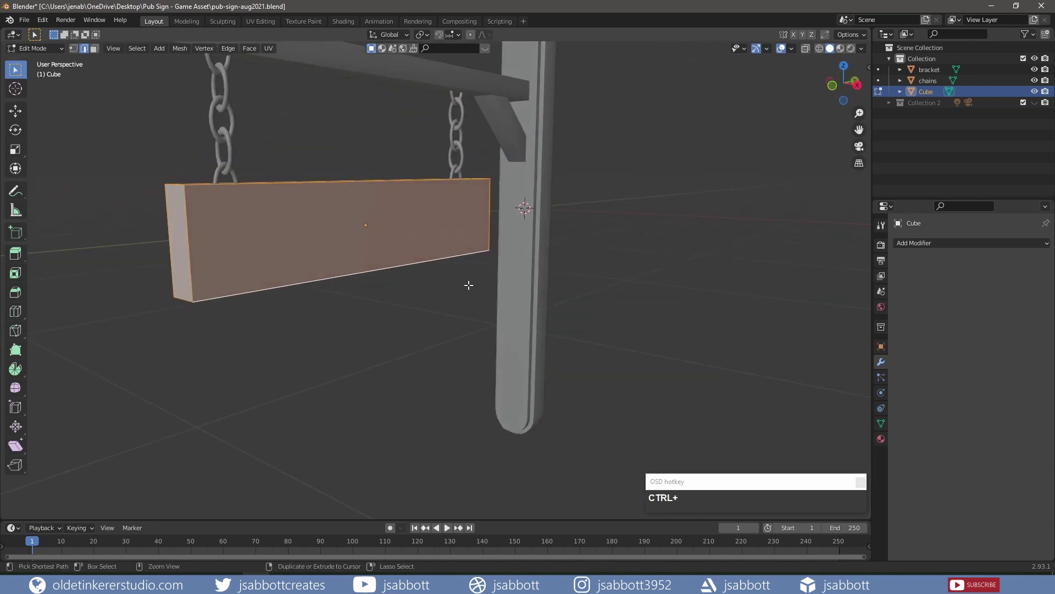
# Step: Bevel the sign board's edges with Ctrl+B and return to object mode in side view
pyautogui.press('ctrl+b')
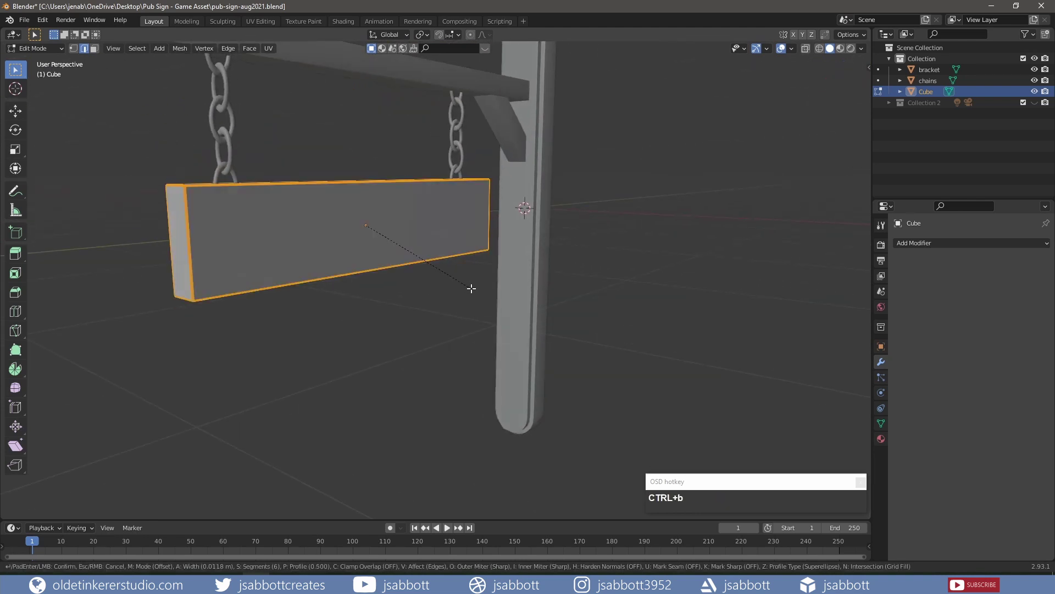
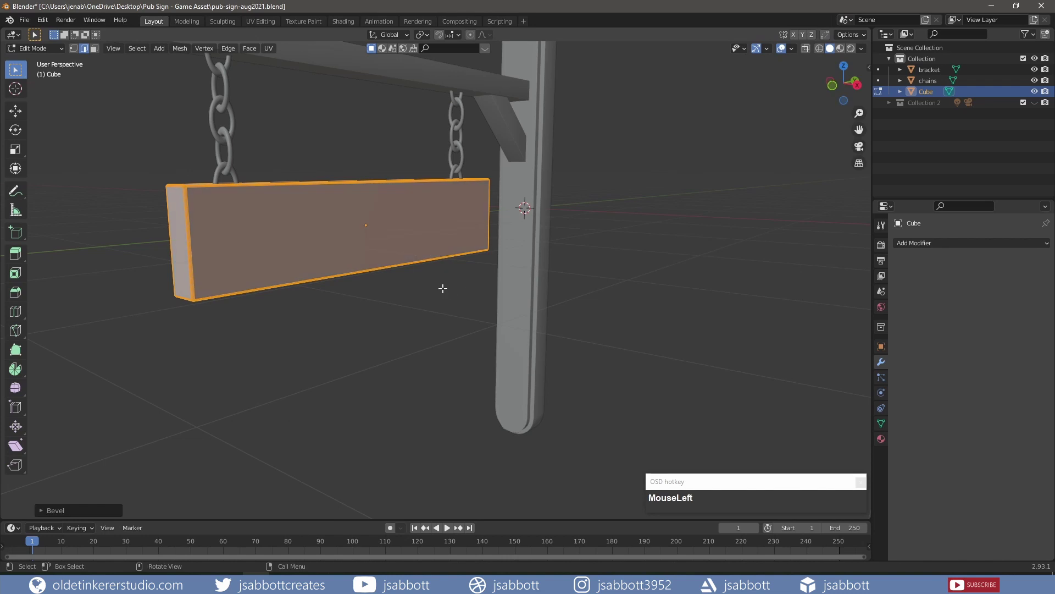
pyautogui.press('Tab')
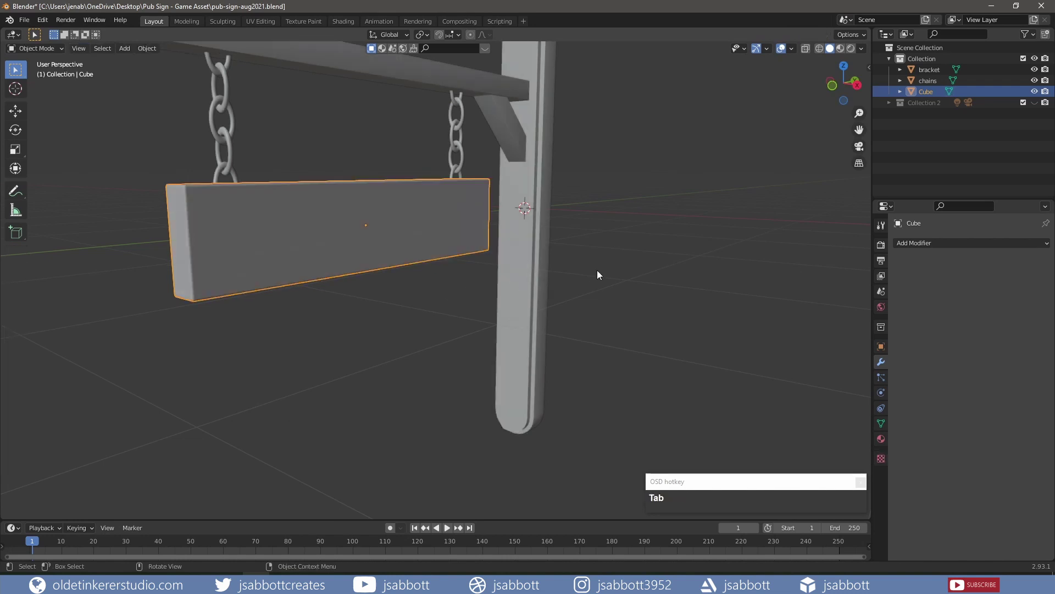
pyautogui.press('KP_3')
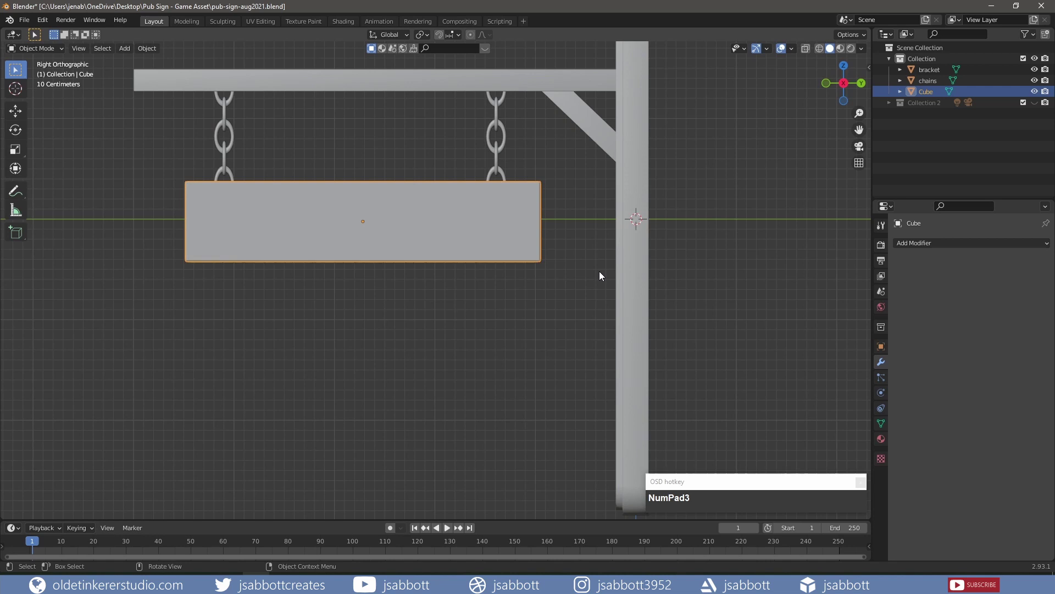
# Step: Add an Array modifier with Count 3 and Relative Offset Z 1, then apply it
pyautogui.click(928, 246)
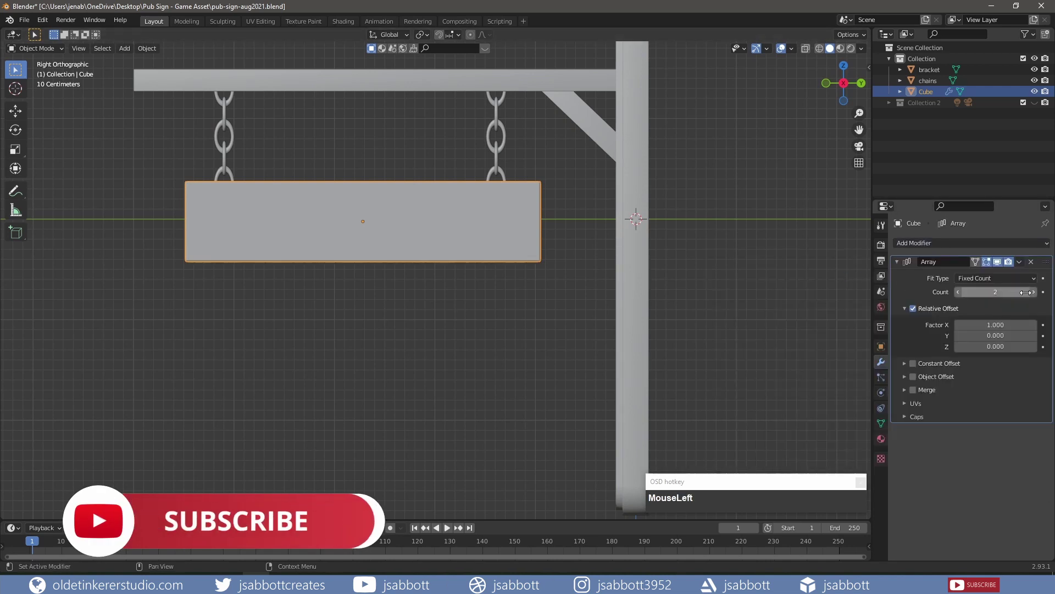
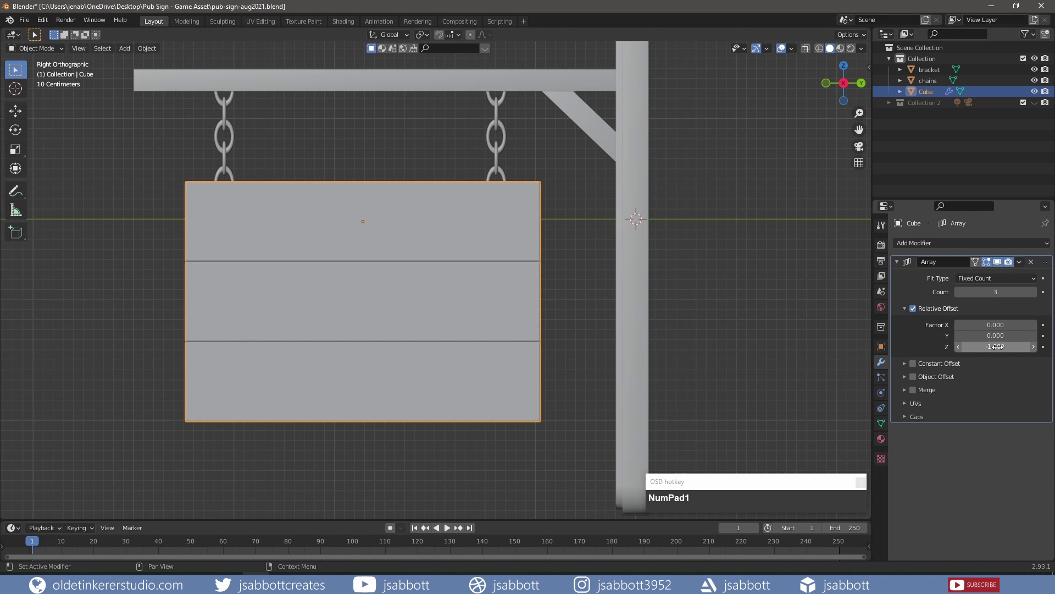
pyautogui.press('ctrl+a')
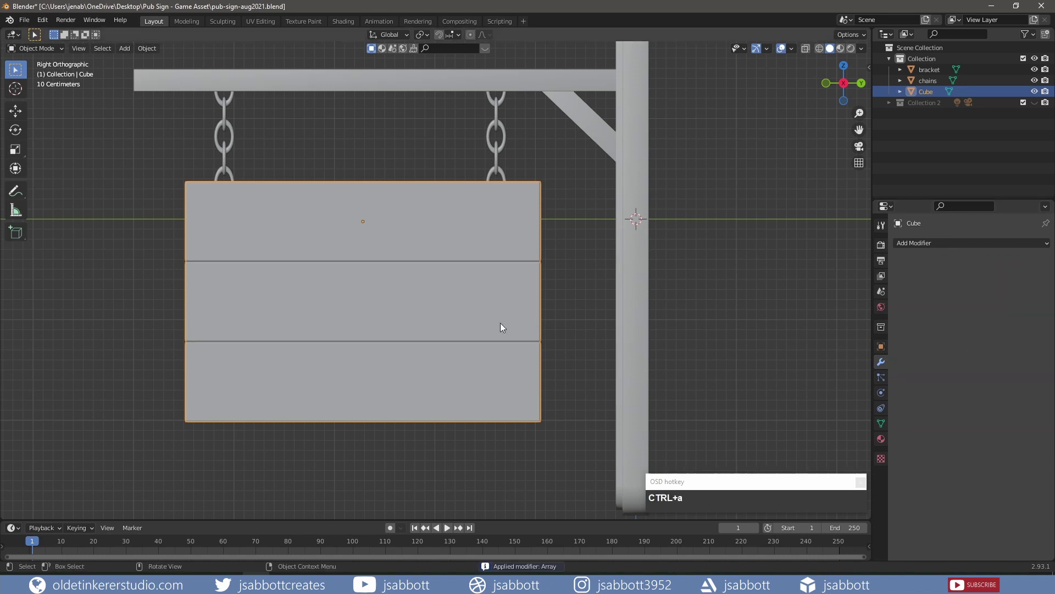
# Step: Apply the board stack's scale
pyautogui.press('ctrl+a')
pyautogui.click(445, 341)
pyautogui.rightClick(465, 308)
pyautogui.moveTo(467, 308); pyautogui.dragTo(961, 448)
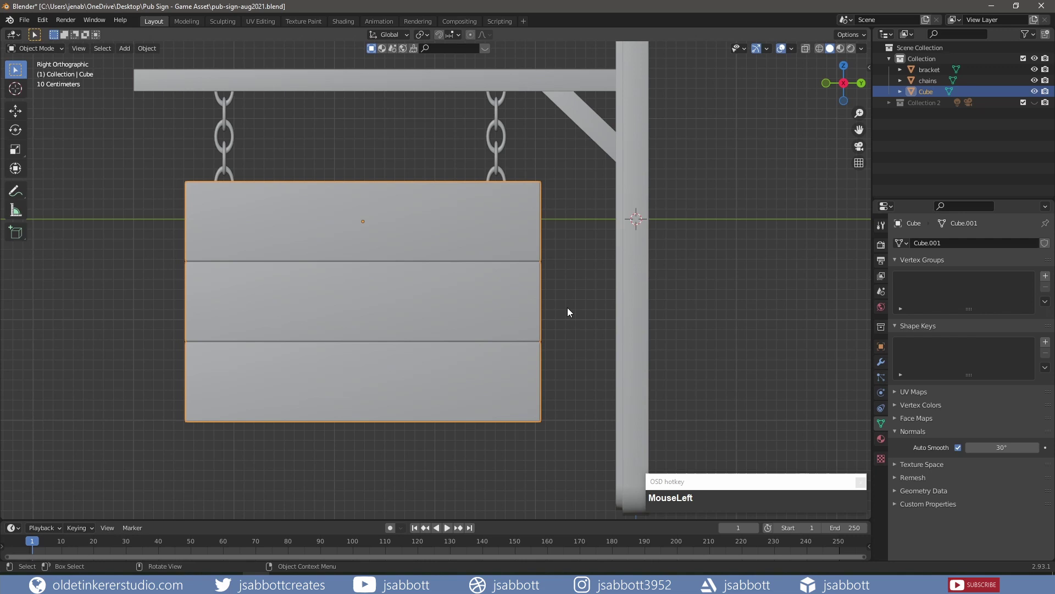
pyautogui.middleClick(571, 305)
pyautogui.scroll(-3)
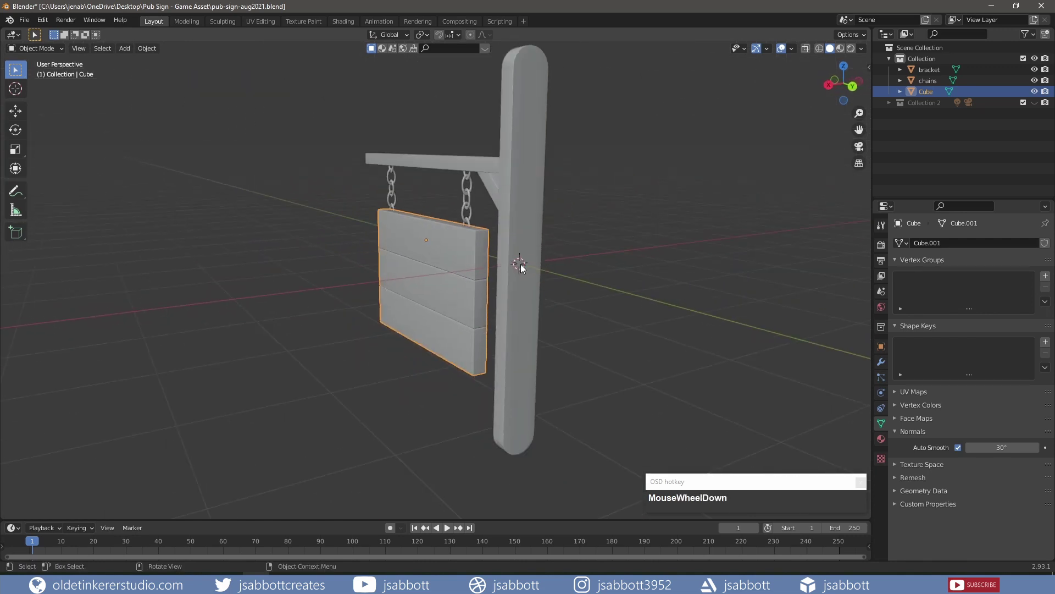
# Step: Set the bracket's origin to its geometry centre, test-rotating and undoing
pyautogui.click(556, 253)
pyautogui.rightClick(556, 249)
pyautogui.click(626, 274)
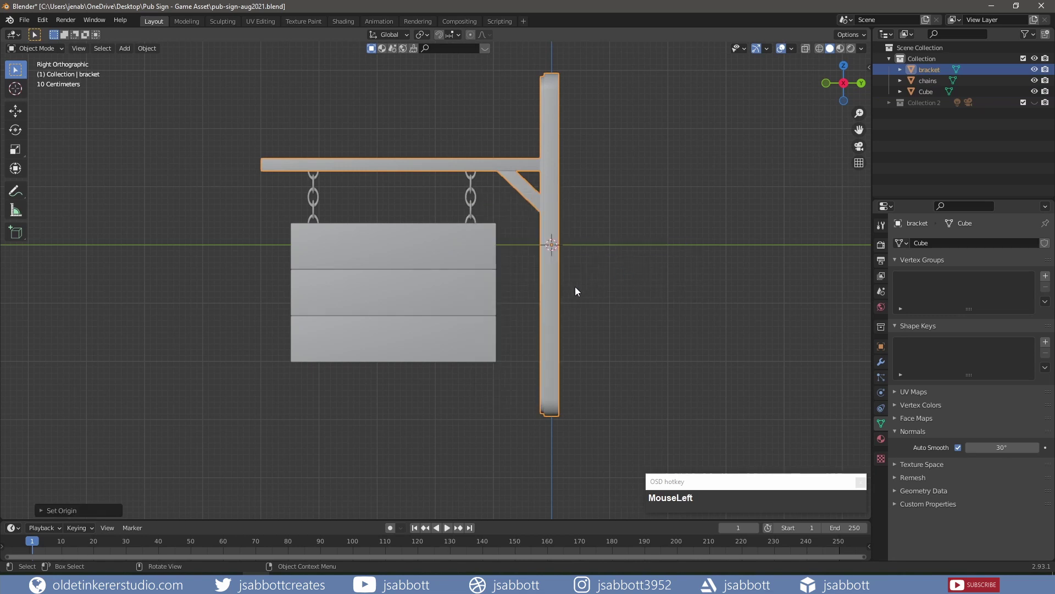
pyautogui.press('r')
pyautogui.click(581, 280)
pyautogui.press('ctrl+z')
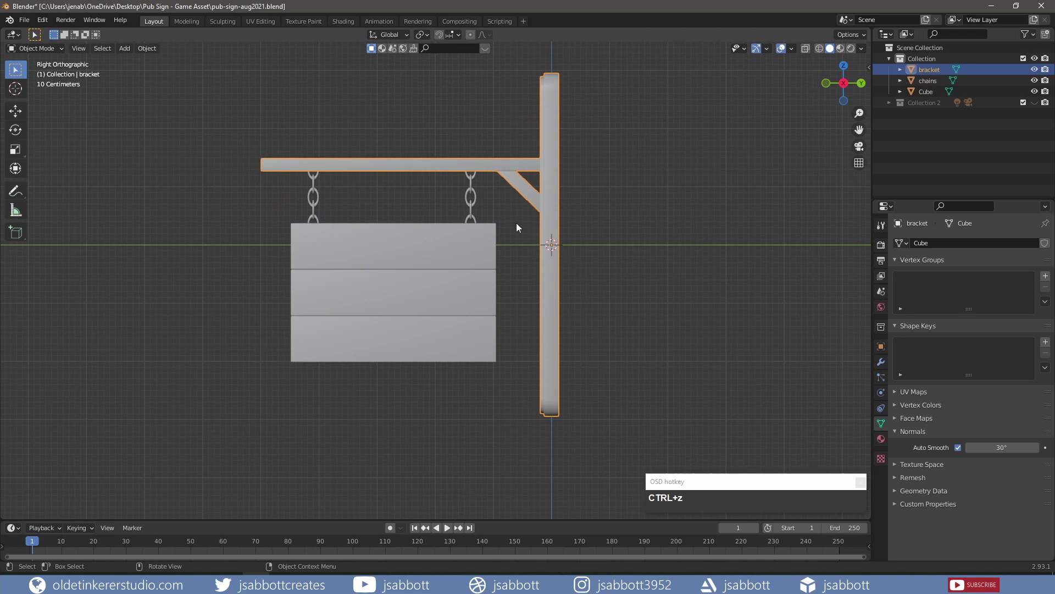
# Step: Set the chains' origin to their centre of mass, test-rotating and undoing
pyautogui.click(475, 205)
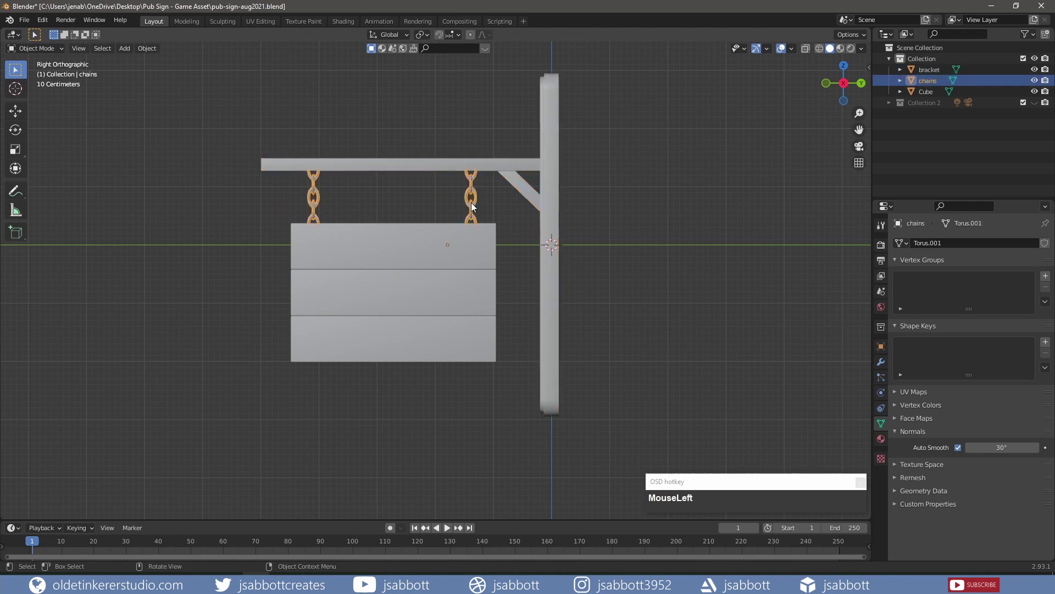
pyautogui.rightClick(476, 205)
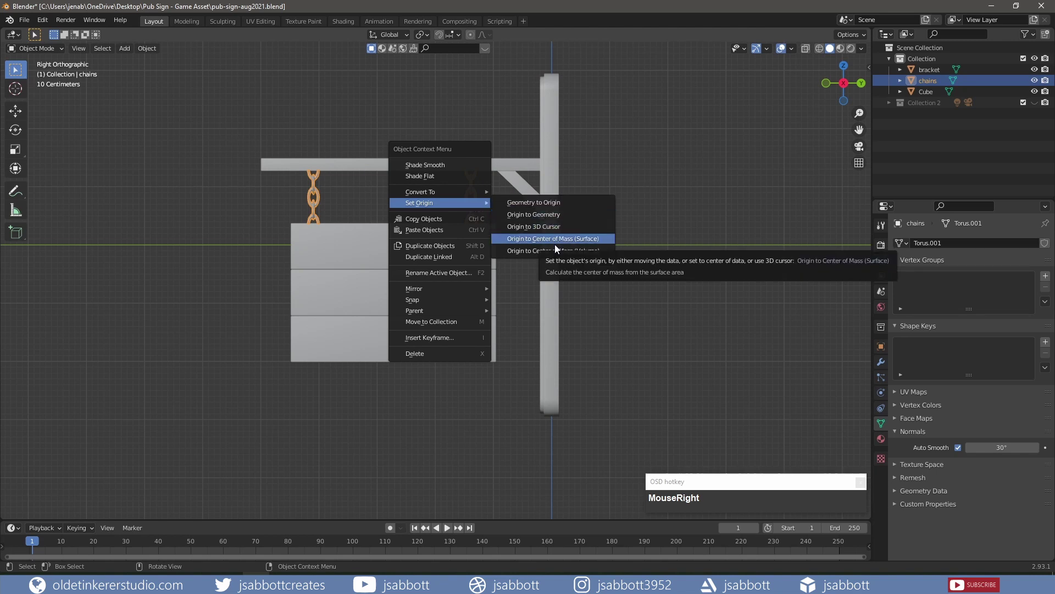
pyautogui.click(559, 254)
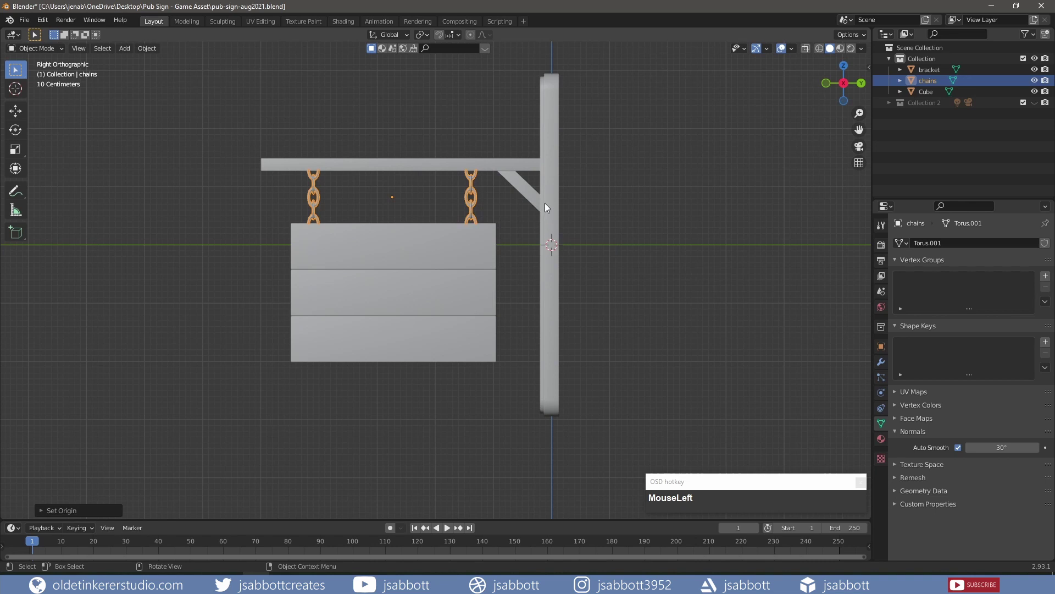
pyautogui.press('r')
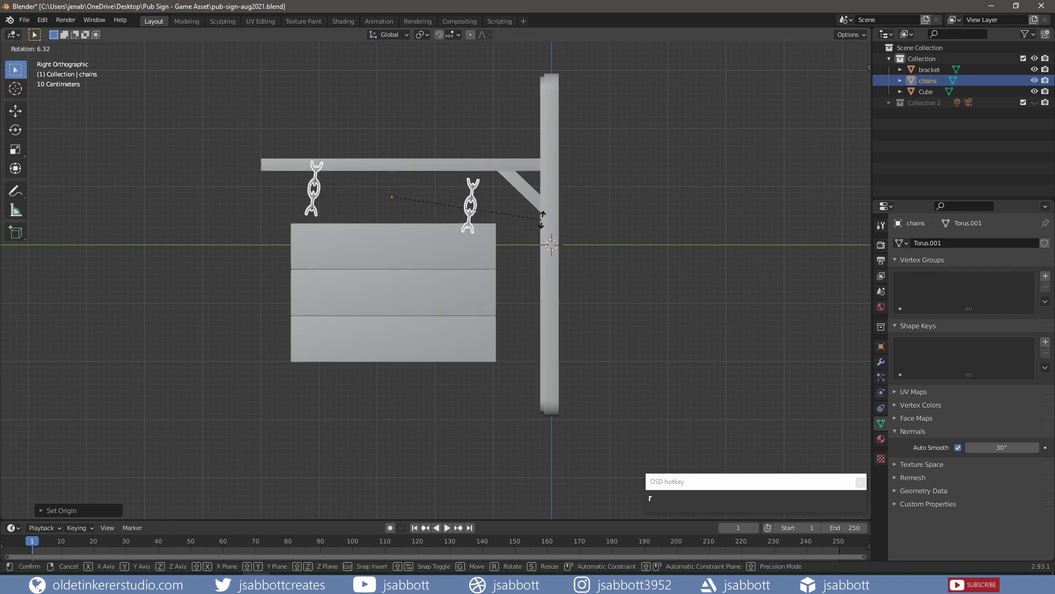
pyautogui.click(546, 222)
pyautogui.press('ctrl+z')
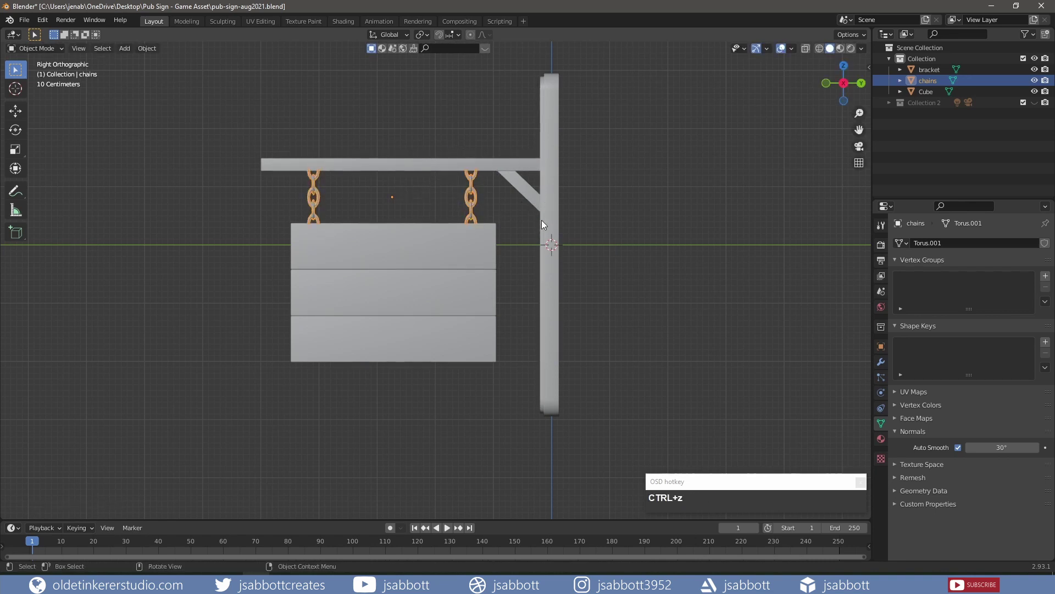
pyautogui.click(233, 172)
pyautogui.middleClick(202, 176)
pyautogui.scroll(-3)
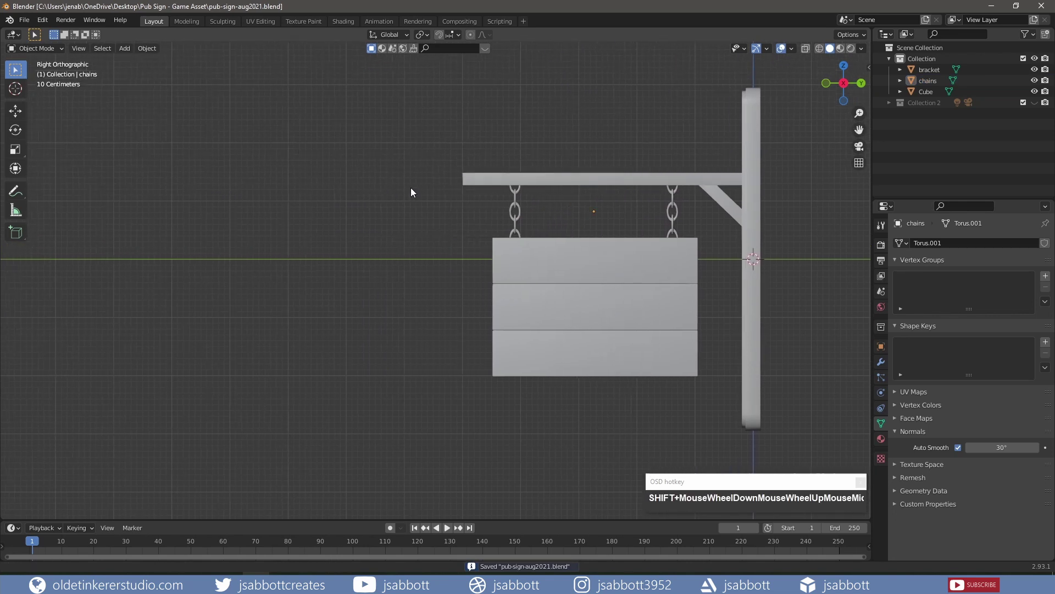
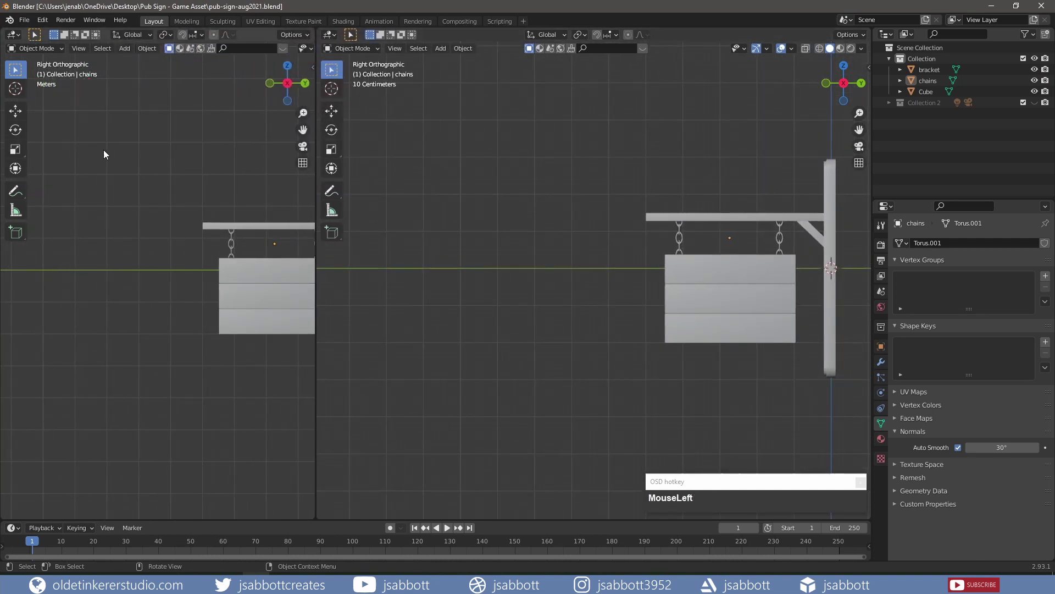
# Step: Make the left area a UV Editor and rename the boards object to sign
pyautogui.press('t')
pyautogui.click(20, 36)
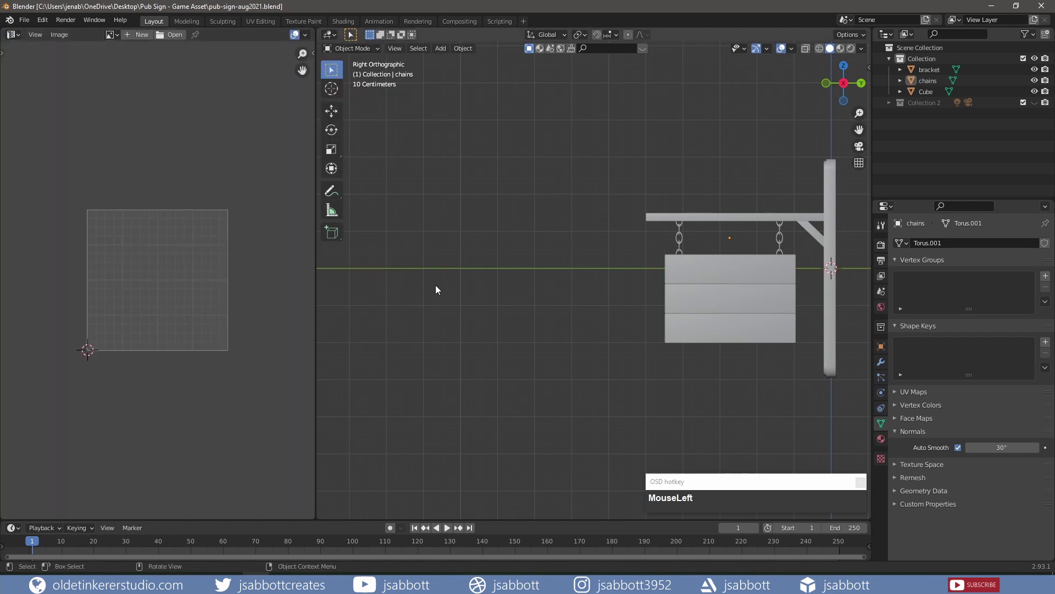
pyautogui.middleClick(591, 278)
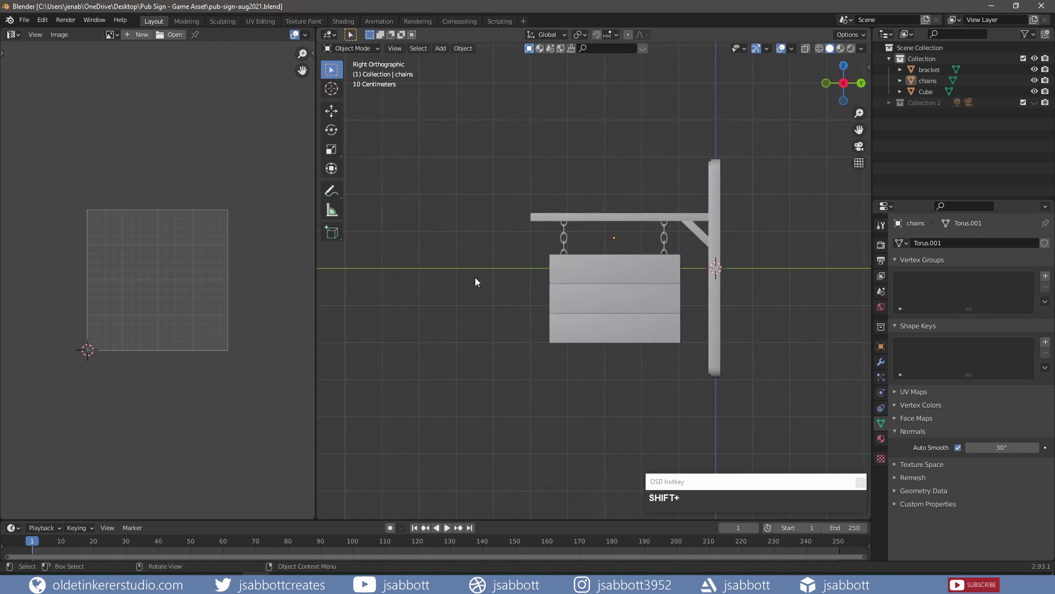
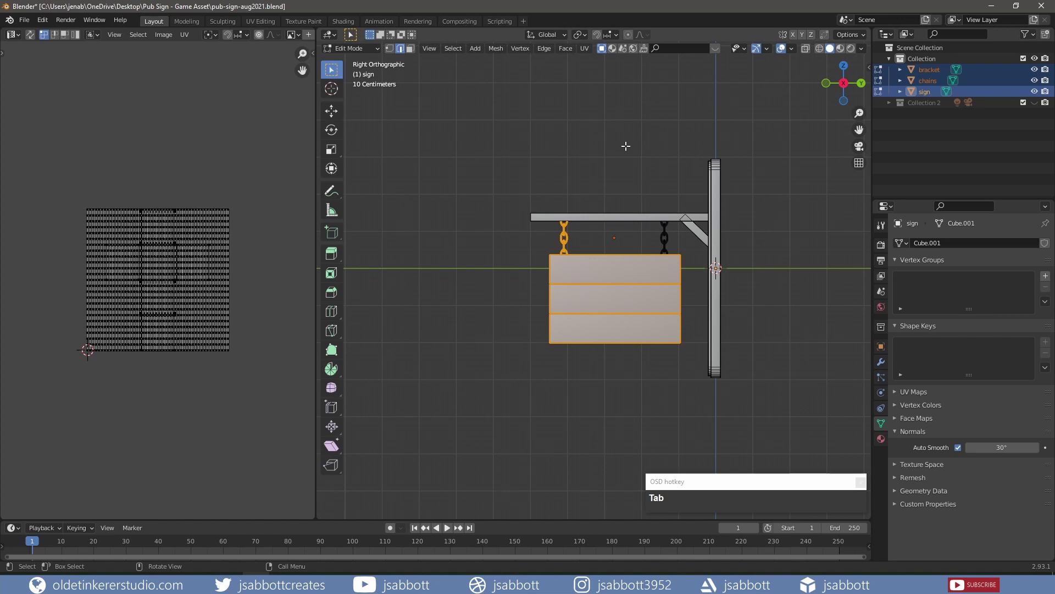
# Step: Select all objects, Smart UV Project them together, and return to object mode
pyautogui.press('a')
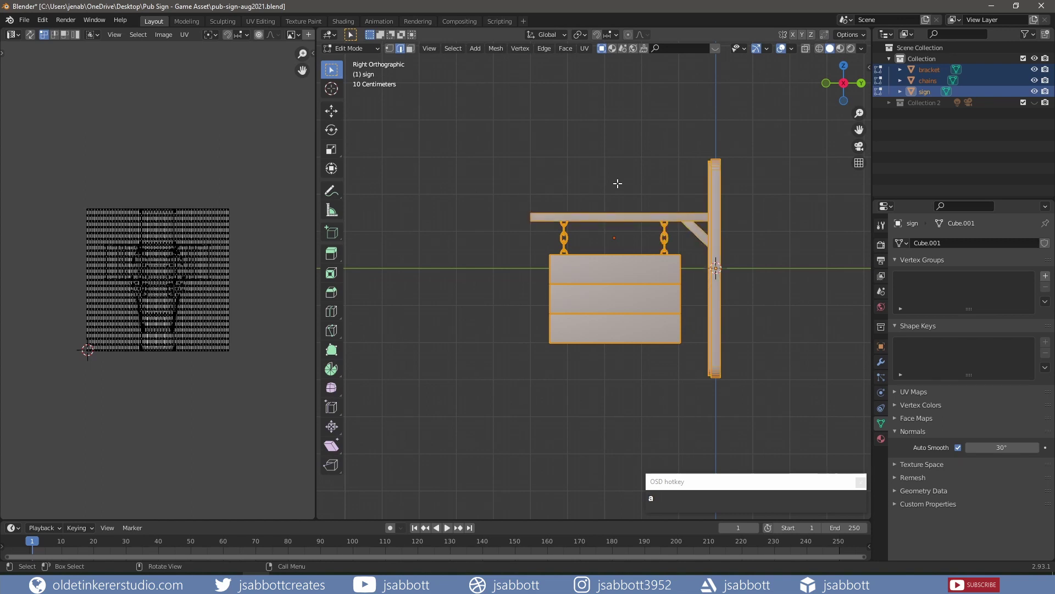
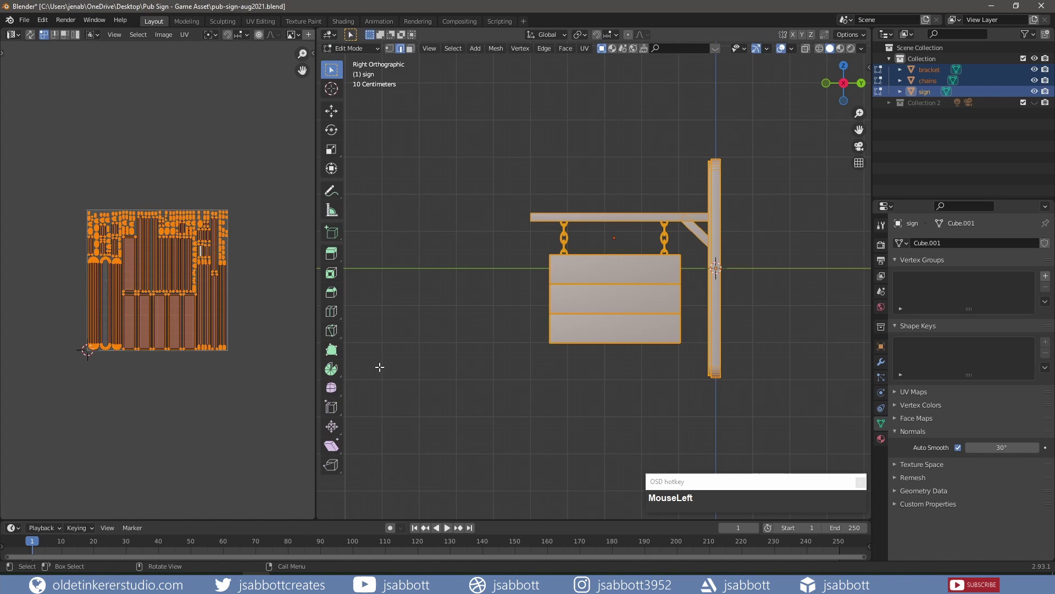
pyautogui.press('Tab')
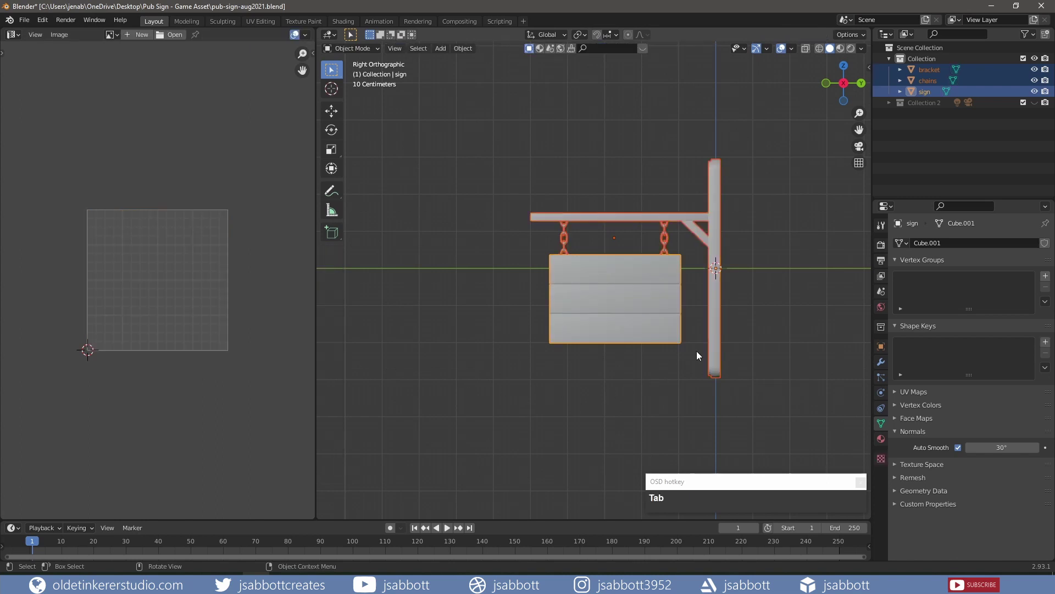
# Step: Give the bracket a new material named metal
pyautogui.click(668, 396)
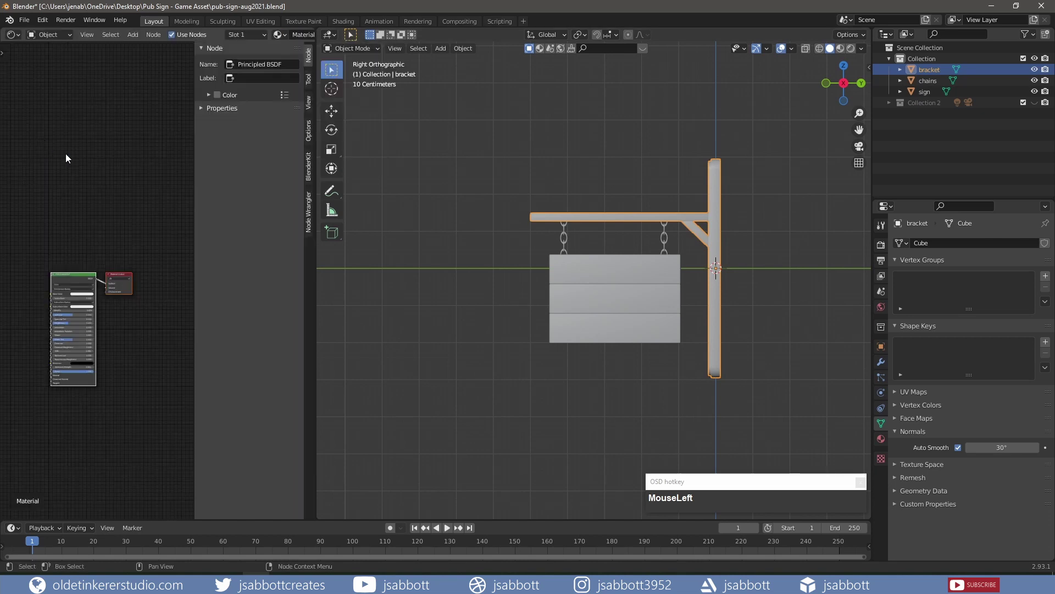
pyautogui.press('n')
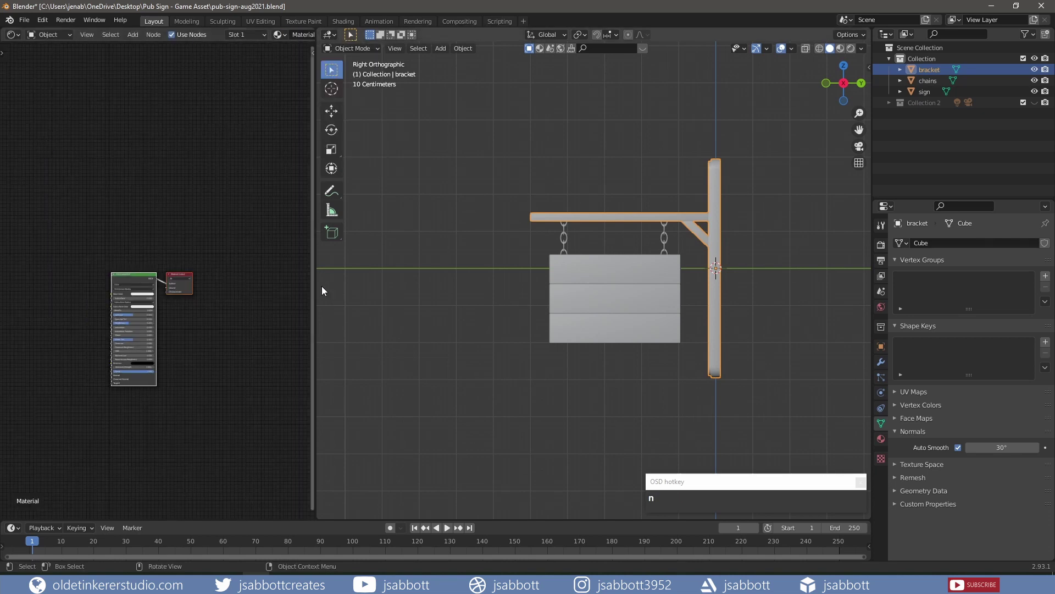
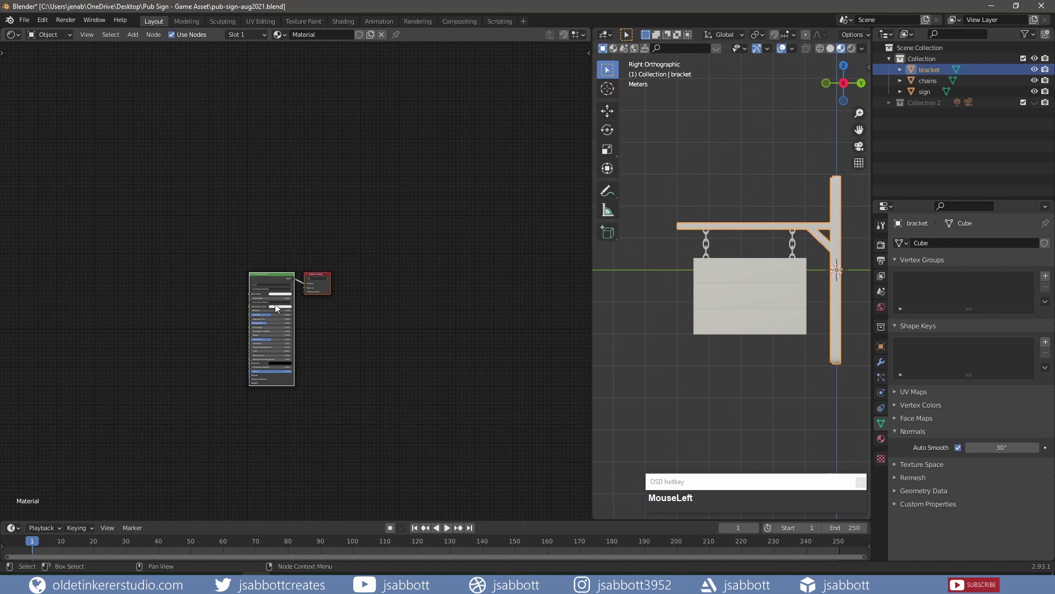
pyautogui.middleClick(234, 260)
pyautogui.scroll(3)
pyautogui.click(459, 285)
pyautogui.press('KP_1')
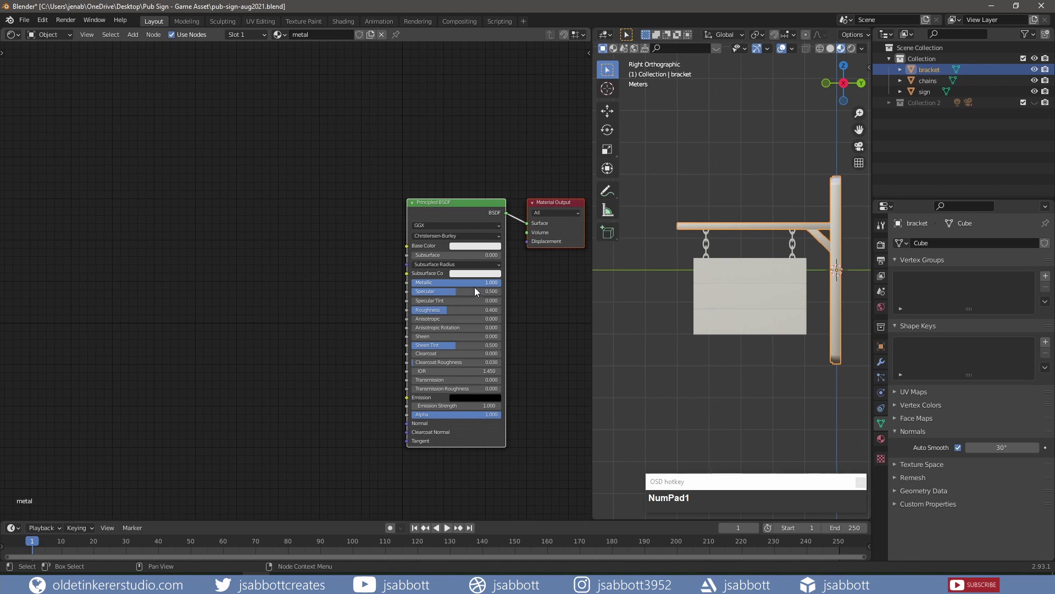
# Step: Set the metal material to Metallic 1.0 and Specular 0.800 with a dark base colour
pyautogui.click(479, 293)
pyautogui.press('KP_Decimal')
pyautogui.press('KP_8')
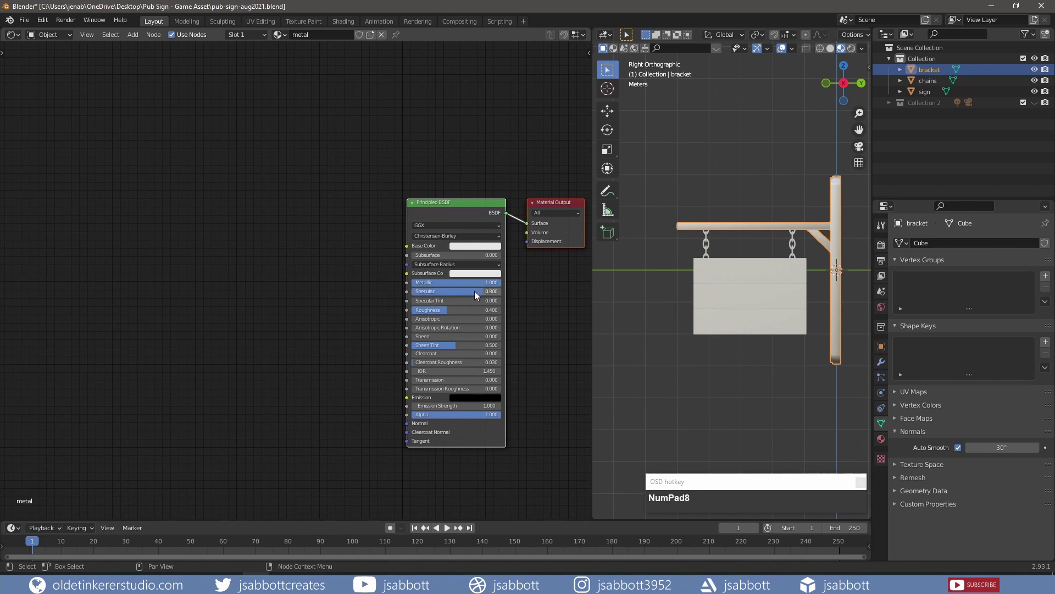
pyautogui.moveTo(473, 249); pyautogui.dragTo(498, 210)
pyautogui.press('KP_4')
pyautogui.press('KP_7')
pyautogui.press('KP_4')
pyautogui.press('KP_7')
pyautogui.press('KP_4')
pyautogui.press('KP_7')
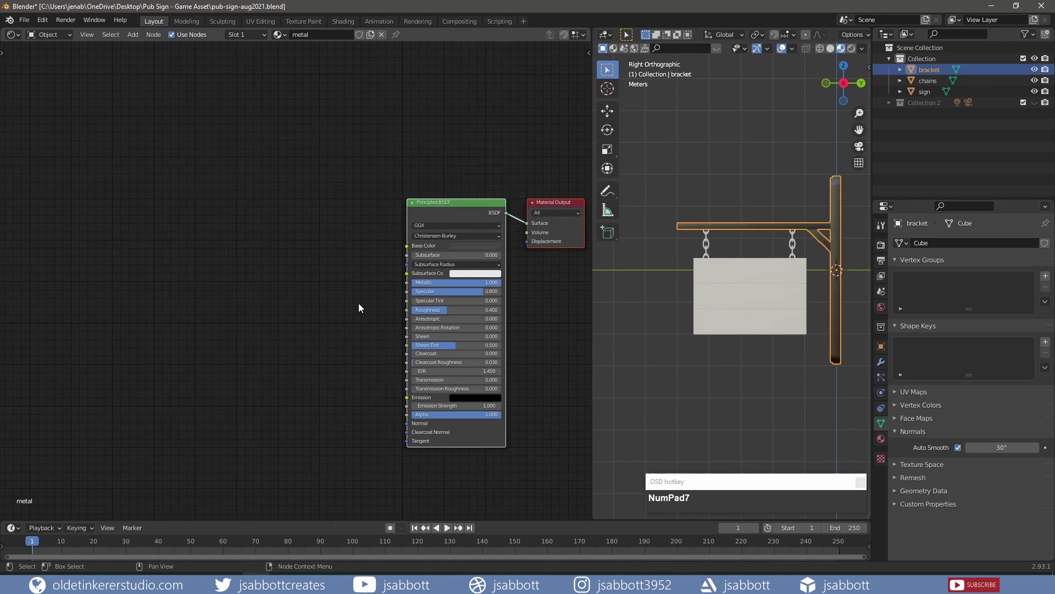
# Step: Add Voronoi Texture, ColorRamp and Bump nodes wired into the Principled Normal input
pyautogui.scroll(3)
pyautogui.press('shift+a')
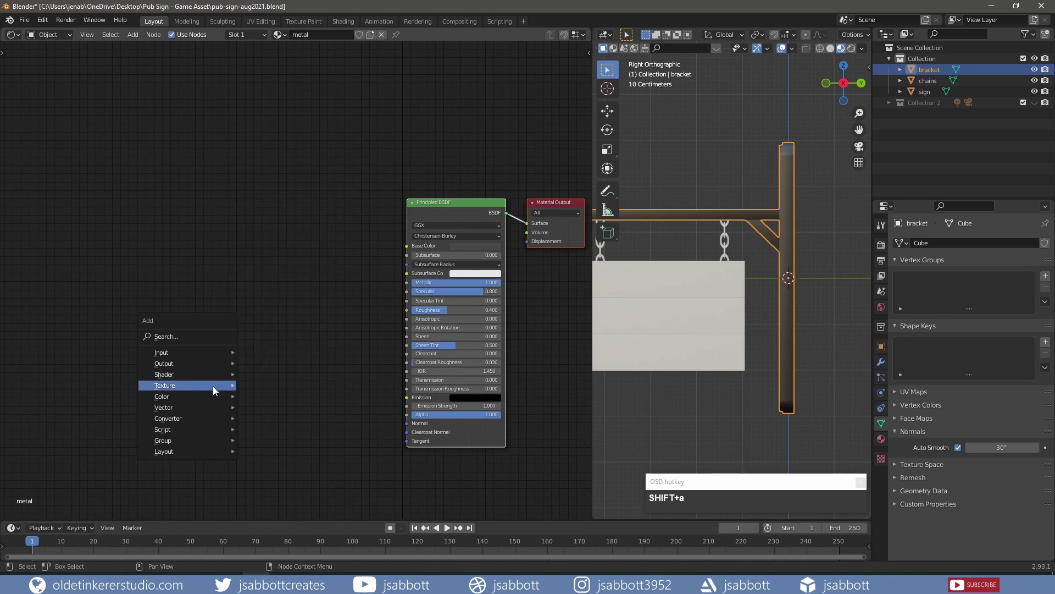
pyautogui.click(285, 363)
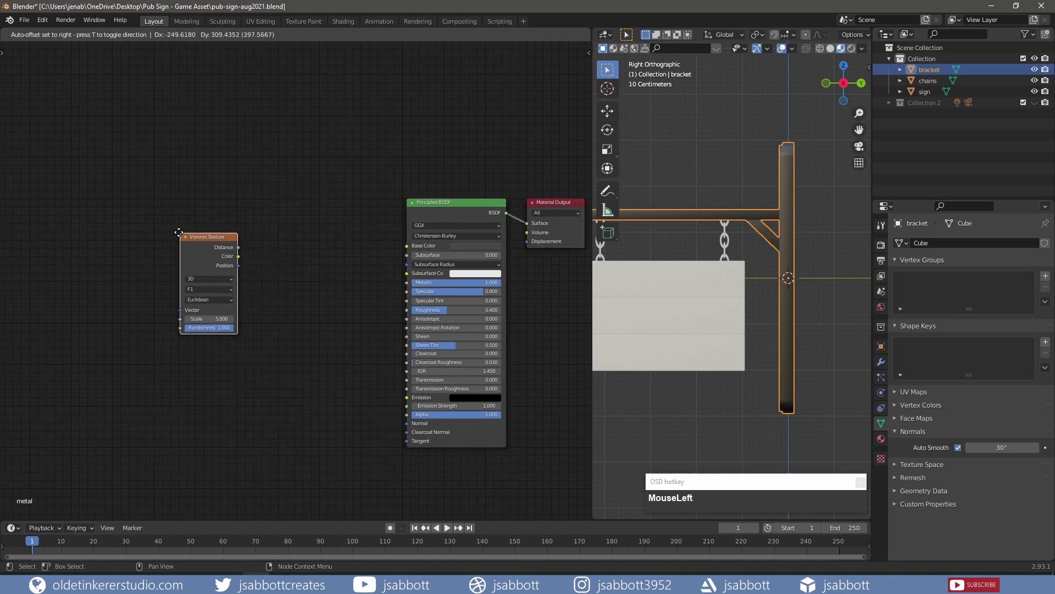
pyautogui.press('shift+a')
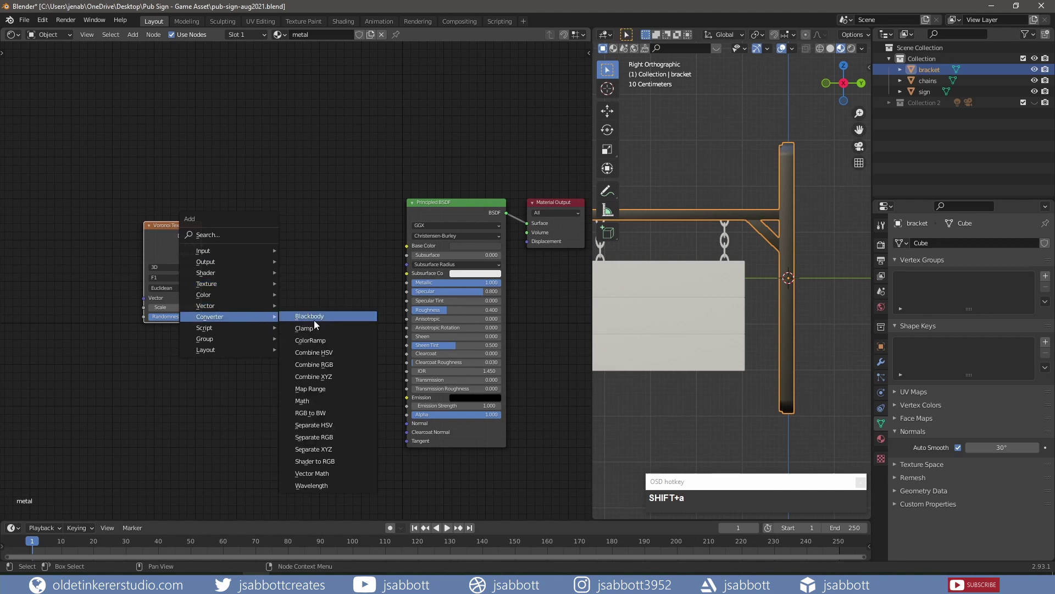
pyautogui.click(322, 342)
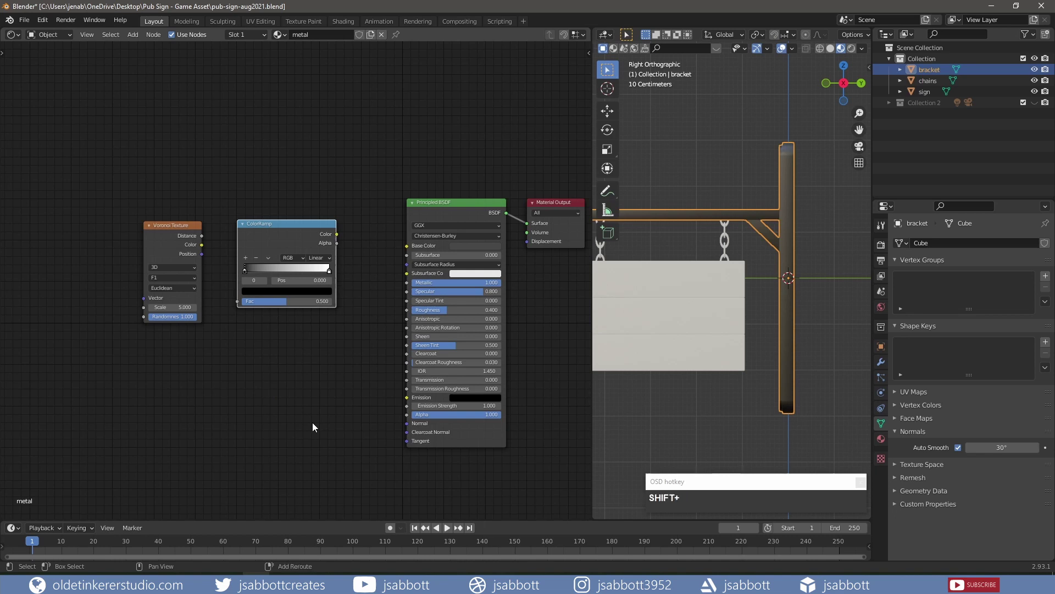
pyautogui.press('shift+a')
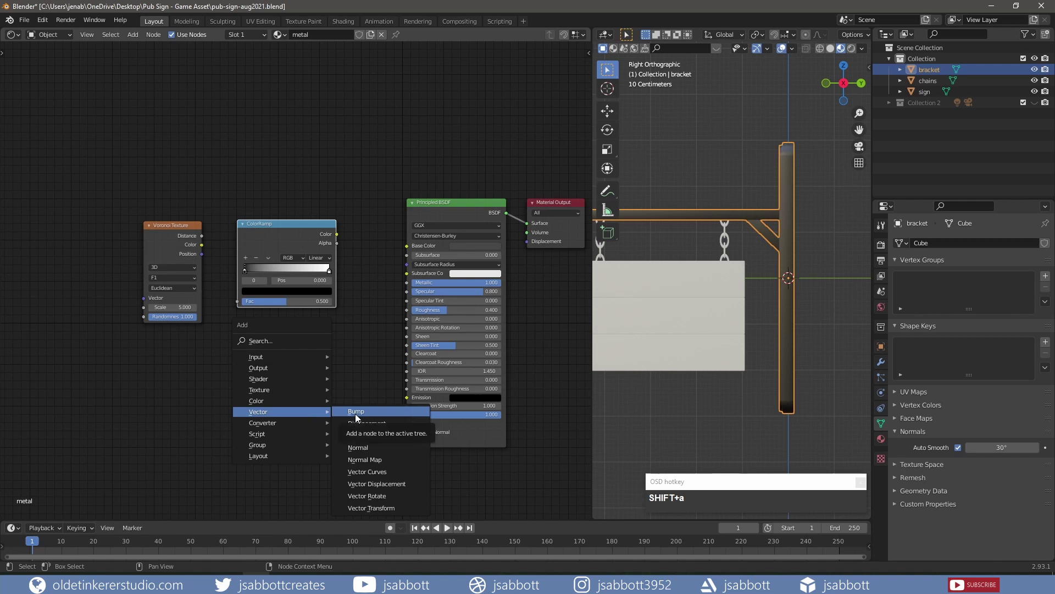
pyautogui.moveTo(360, 416); pyautogui.dragTo(748, 251)
pyautogui.moveTo(796, 250); pyautogui.dragTo(741, 270)
# Step: Set the Bump strength to 0.15 and invert it, checking the bracket in perspective
pyautogui.scroll(3)
pyautogui.middleClick(821, 232)
pyautogui.scroll(-3)
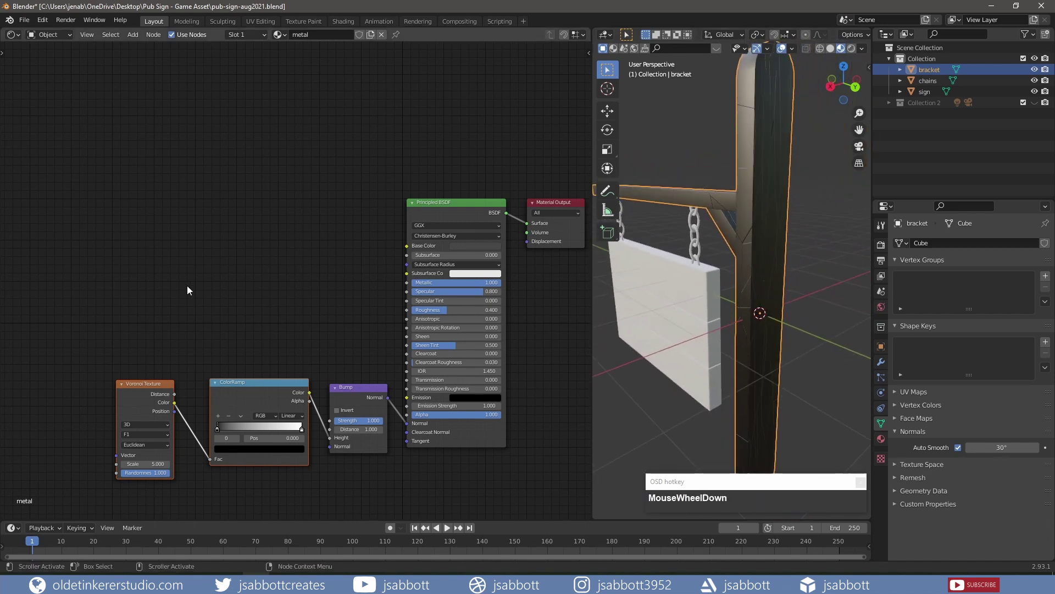
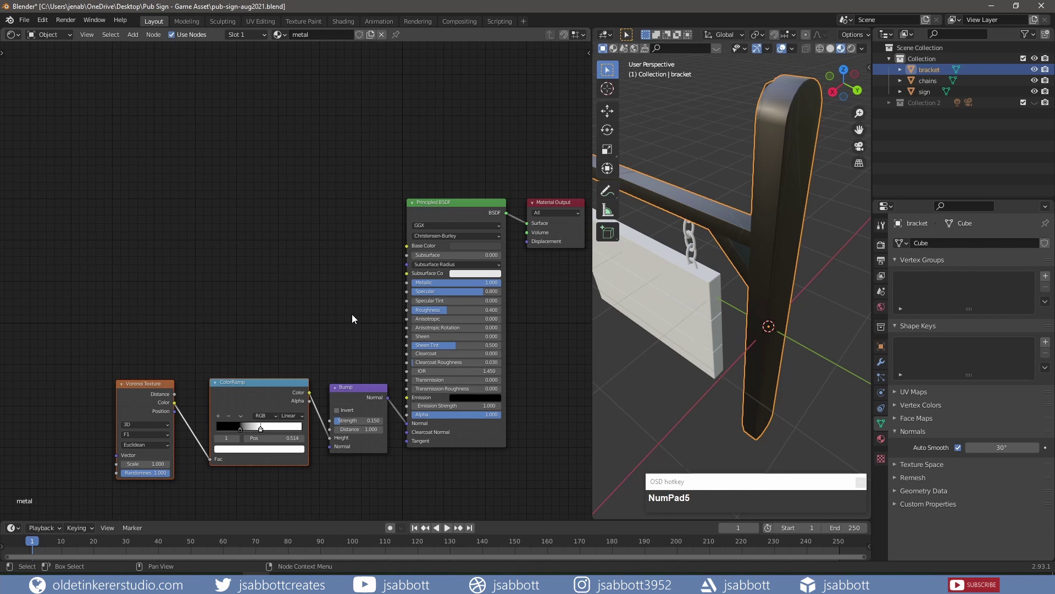
pyautogui.click(340, 413)
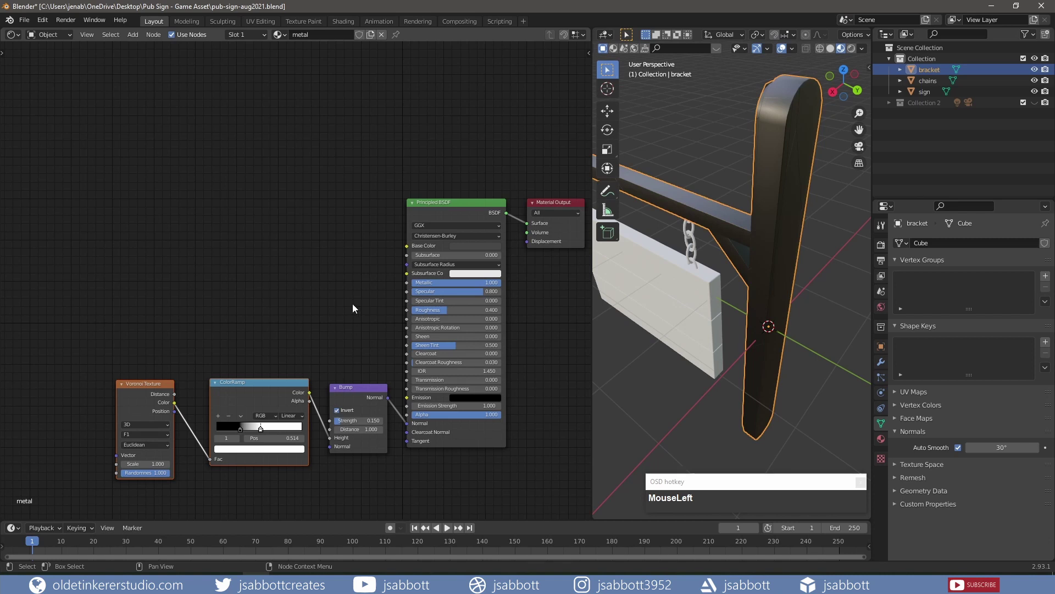
pyautogui.moveTo(784, 271); pyautogui.dragTo(794, 254)
pyautogui.scroll(3)
pyautogui.scroll(-3)
# Step: Duplicate the Voronoi and ColorRamp pair and place the copies above the bump chain
pyautogui.click(156, 381)
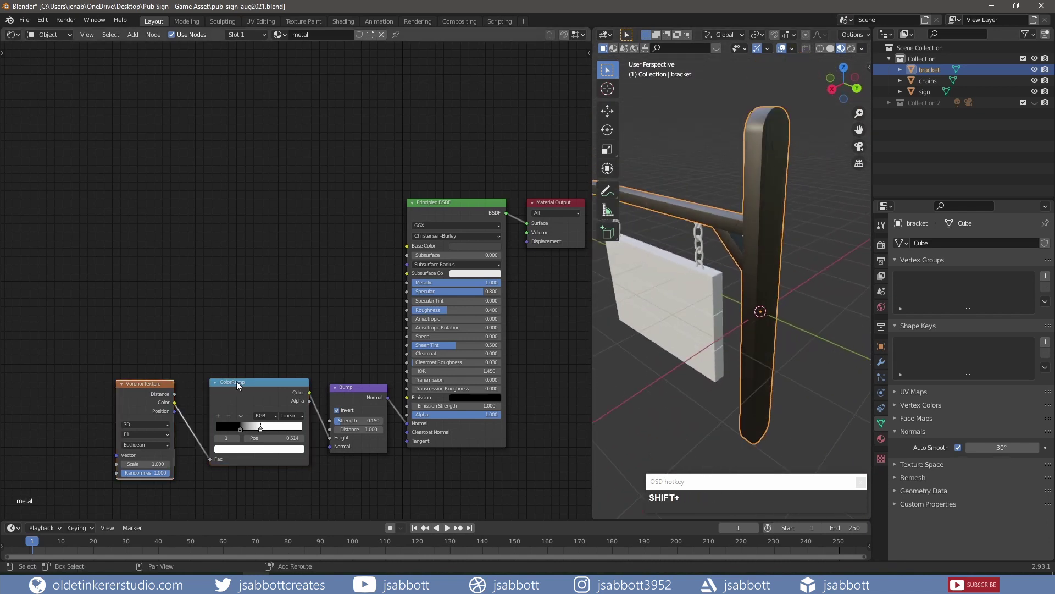
pyautogui.click(240, 384)
pyautogui.press('shift+d')
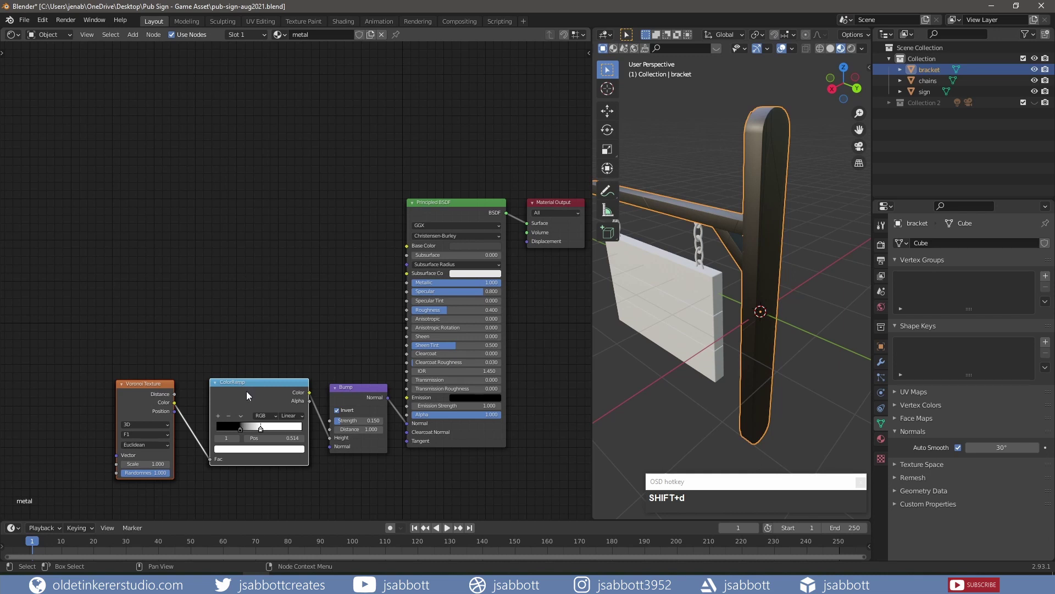
pyautogui.press('g')
pyautogui.moveTo(244, 220); pyautogui.dragTo(192, 159)
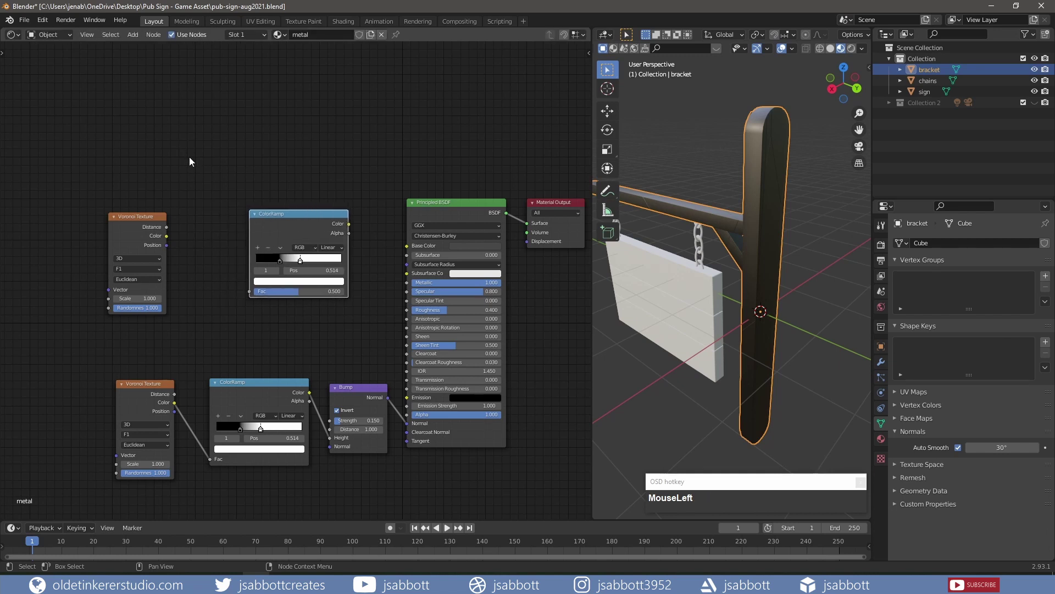
# Step: Mix a Noise Texture with the Voronoi colours and route the mix through the ColorRamp into Roughness
pyautogui.press('shift+a')
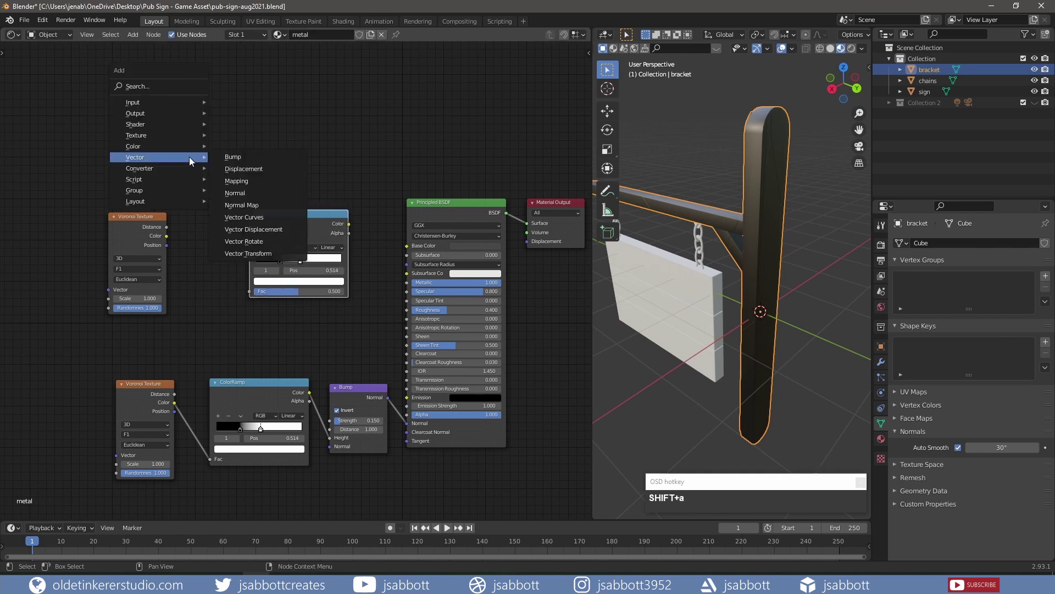
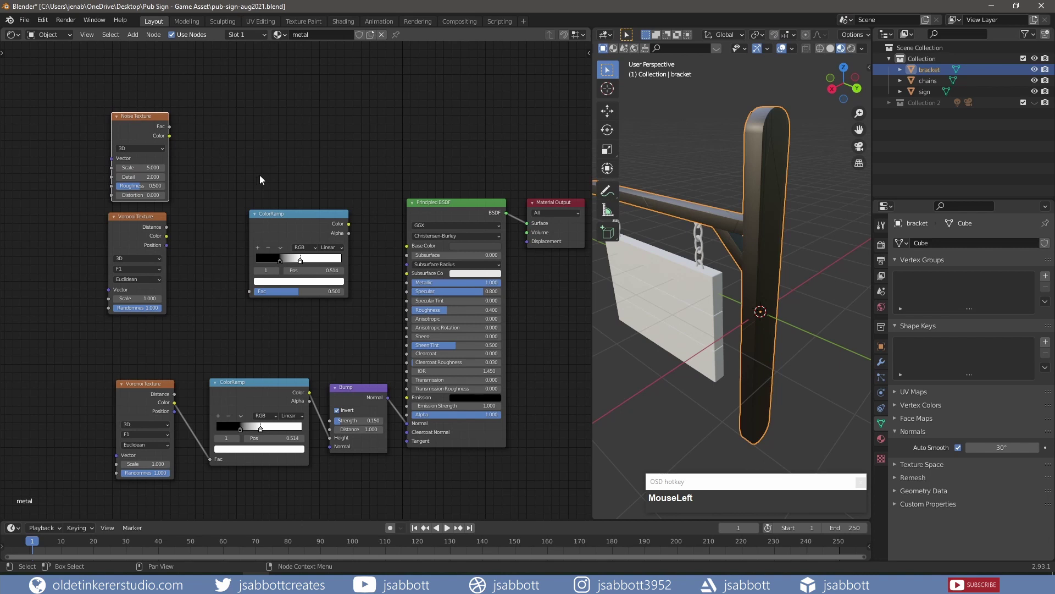
pyautogui.press('shift+a')
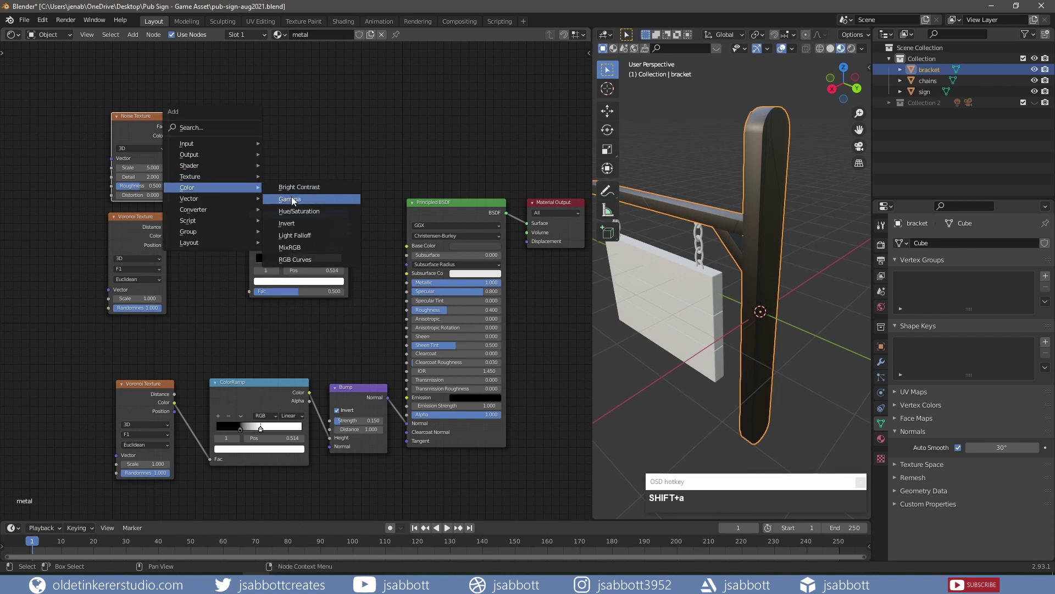
pyautogui.moveTo(312, 250); pyautogui.dragTo(369, 317)
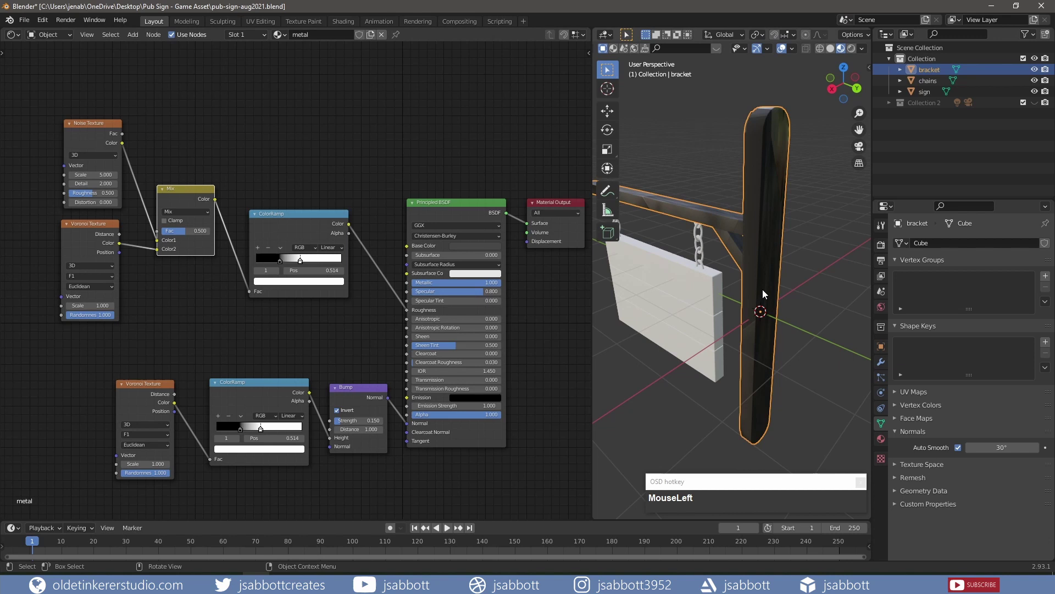
pyautogui.scroll(3)
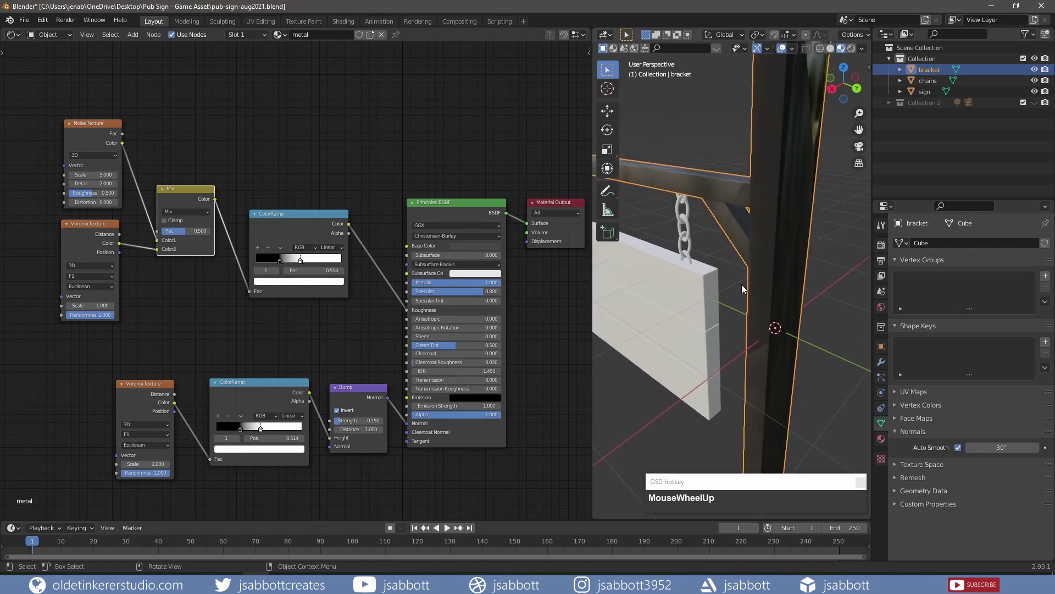
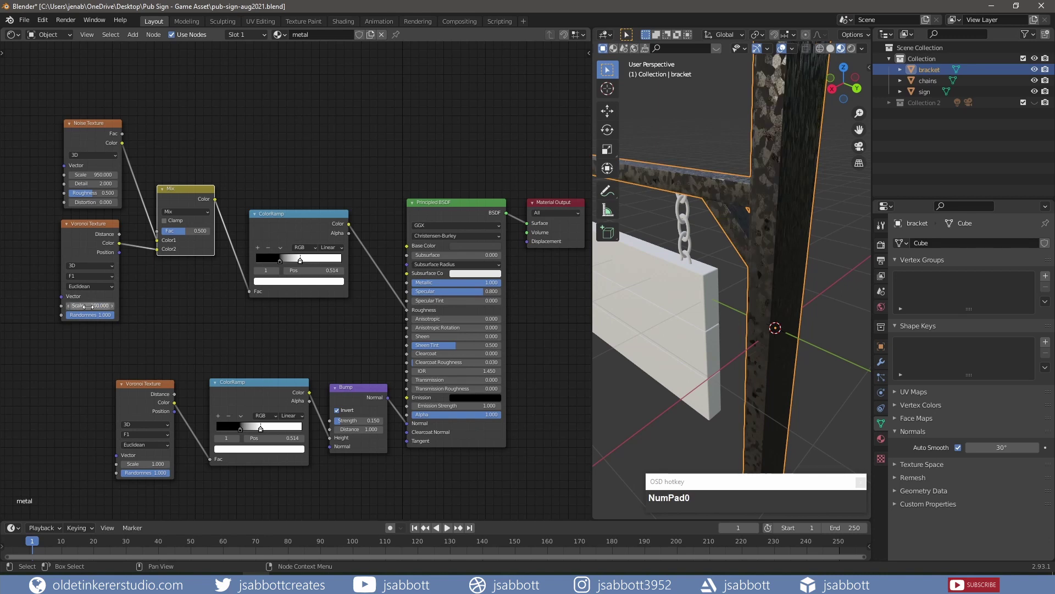
# Step: Set the texture scales to 100 and 950 and tune the ramp stops for speckled roughness contrast
pyautogui.press('ctrl+z')
pyautogui.press('ctrl+z')
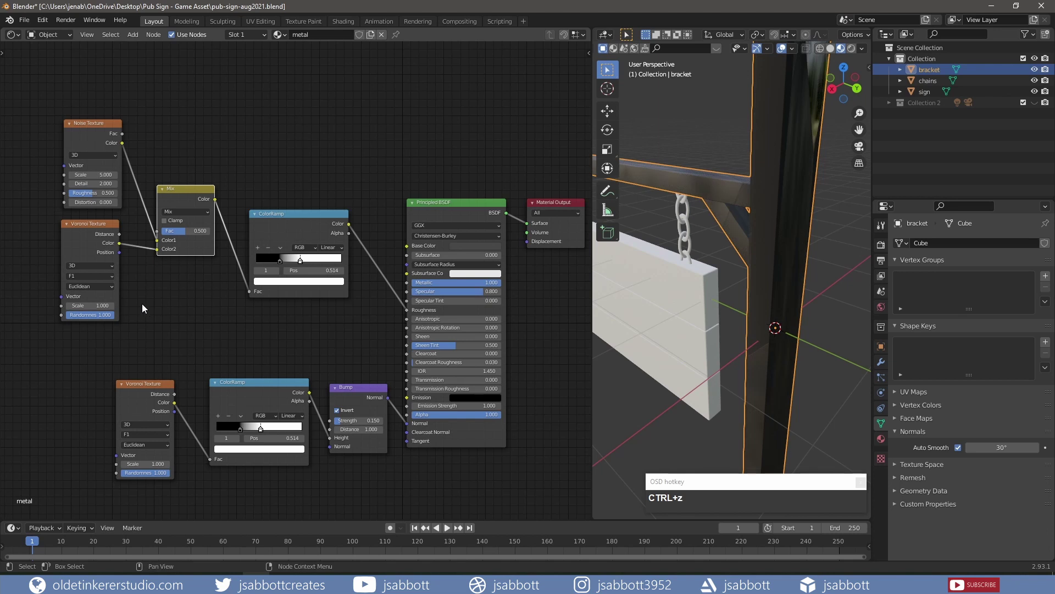
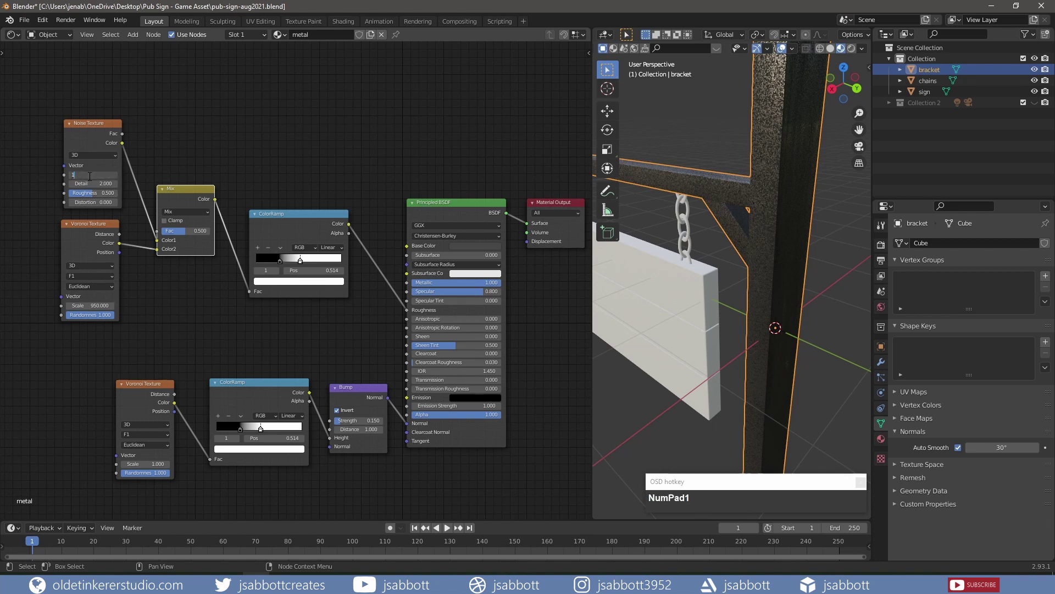
pyautogui.press('KP_0')
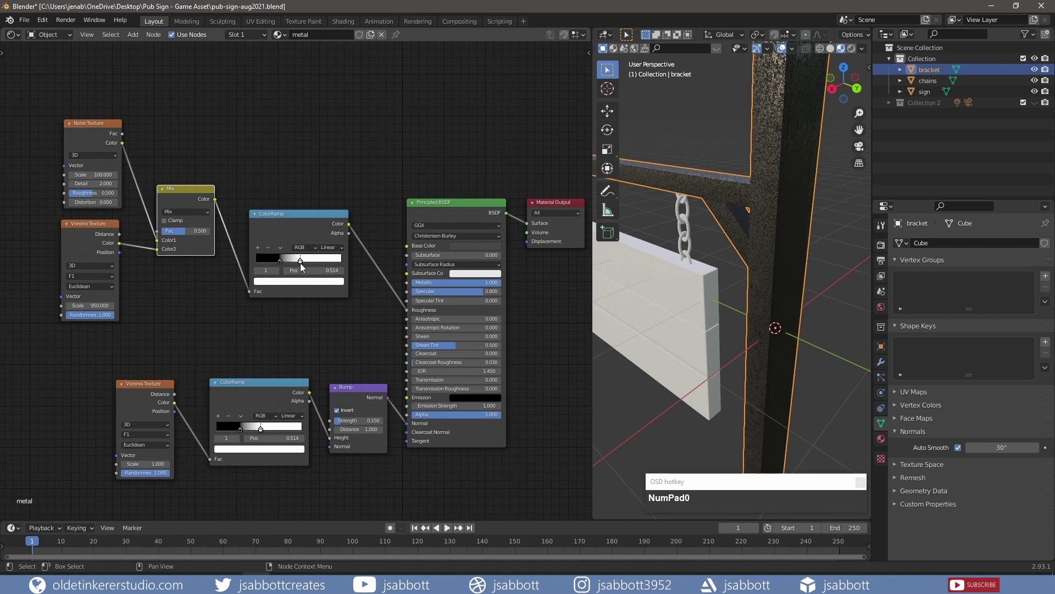
pyautogui.moveTo(303, 265); pyautogui.dragTo(297, 264)
pyautogui.press('ctrl+z')
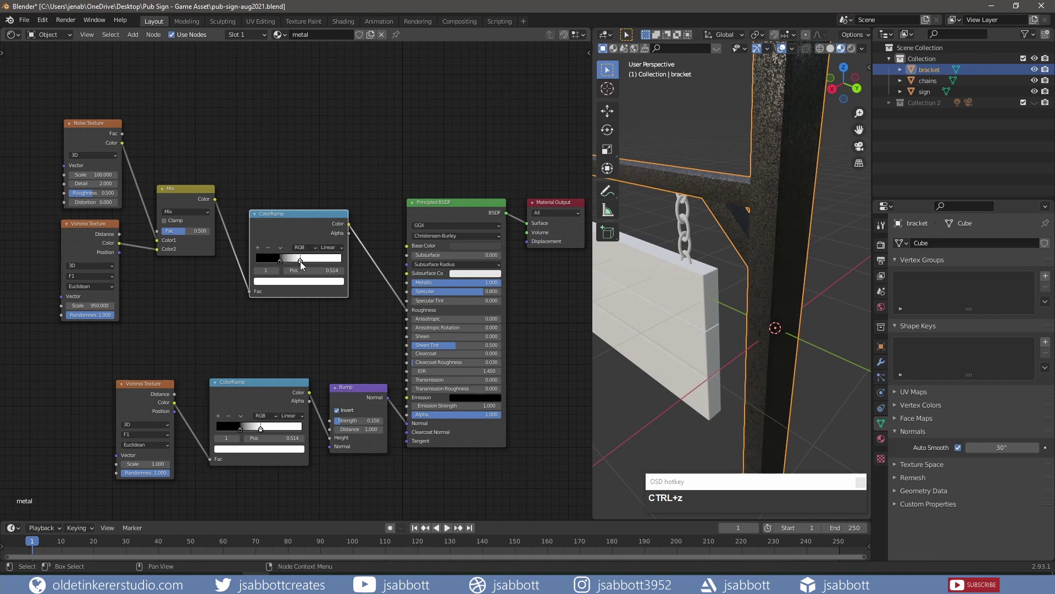
pyautogui.moveTo(302, 264); pyautogui.dragTo(293, 68)
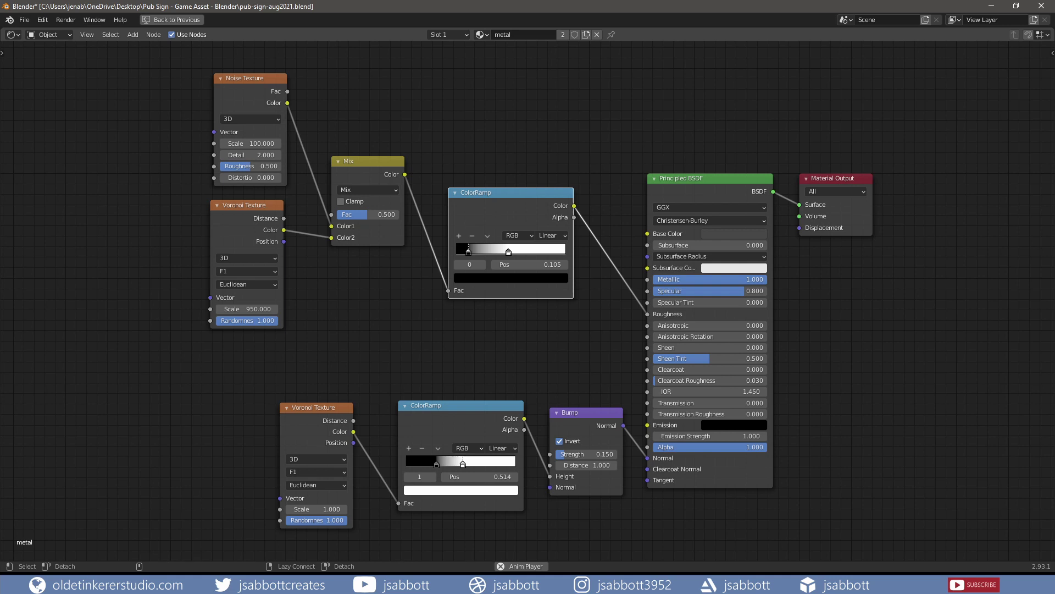
# Step: Give the sign boards a new 'wood' material with a Wave Texture colour wired into Base Color
pyautogui.click(627, 317)
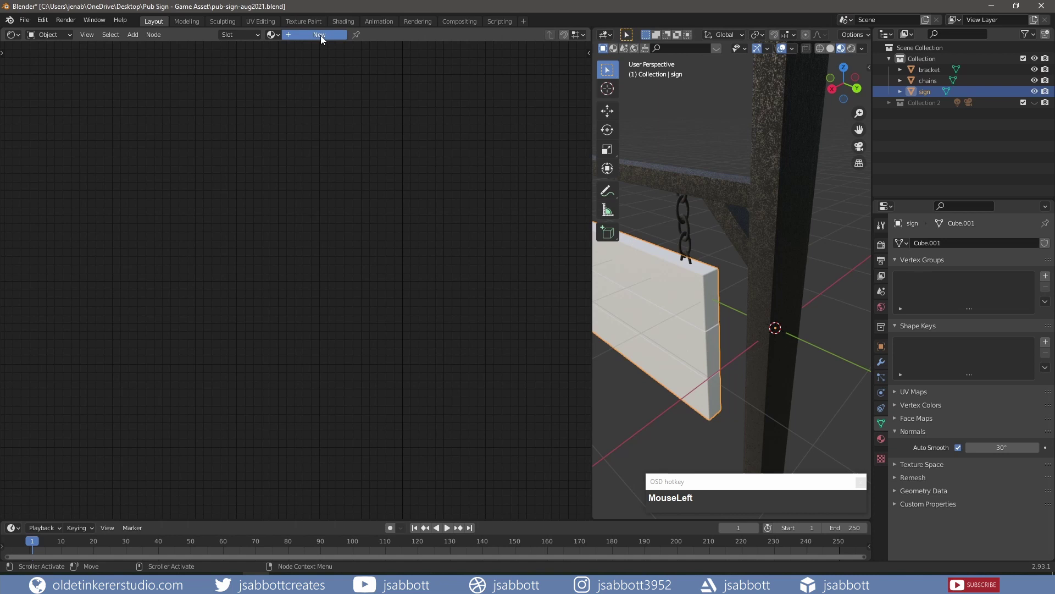
pyautogui.write('MouseLeftwood')
pyautogui.press('Return')
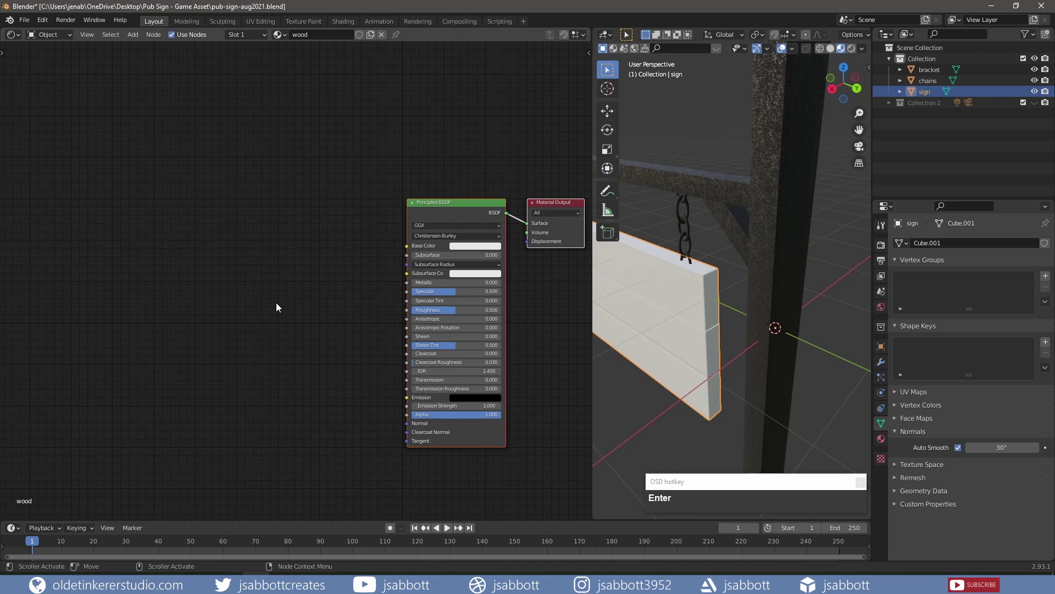
pyautogui.press('shift+a')
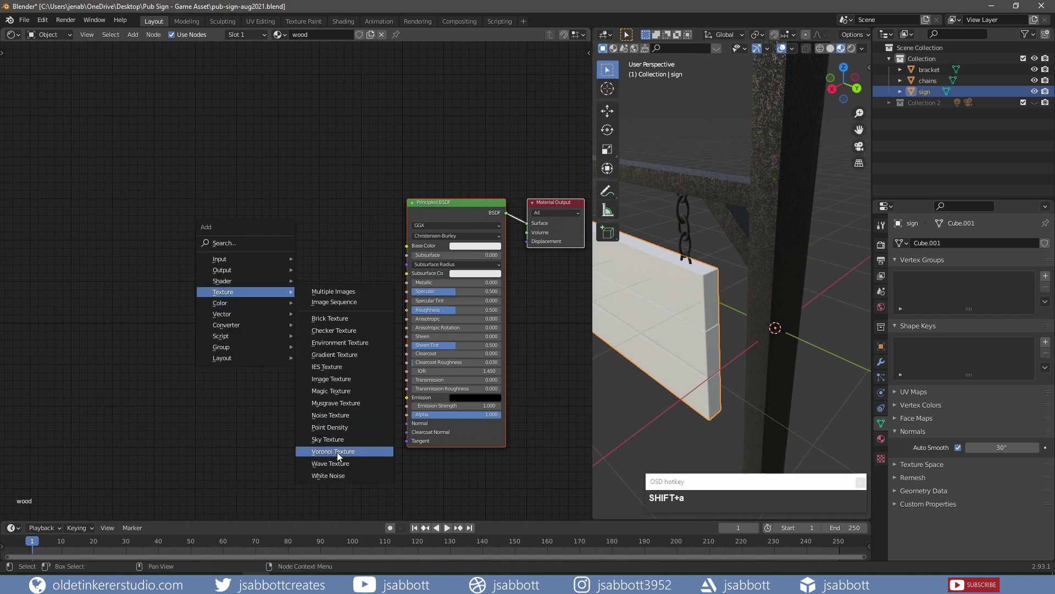
pyautogui.moveTo(341, 466); pyautogui.dragTo(378, 314)
pyautogui.middleClick(634, 344)
pyautogui.scroll(3)
pyautogui.middleClick(701, 326)
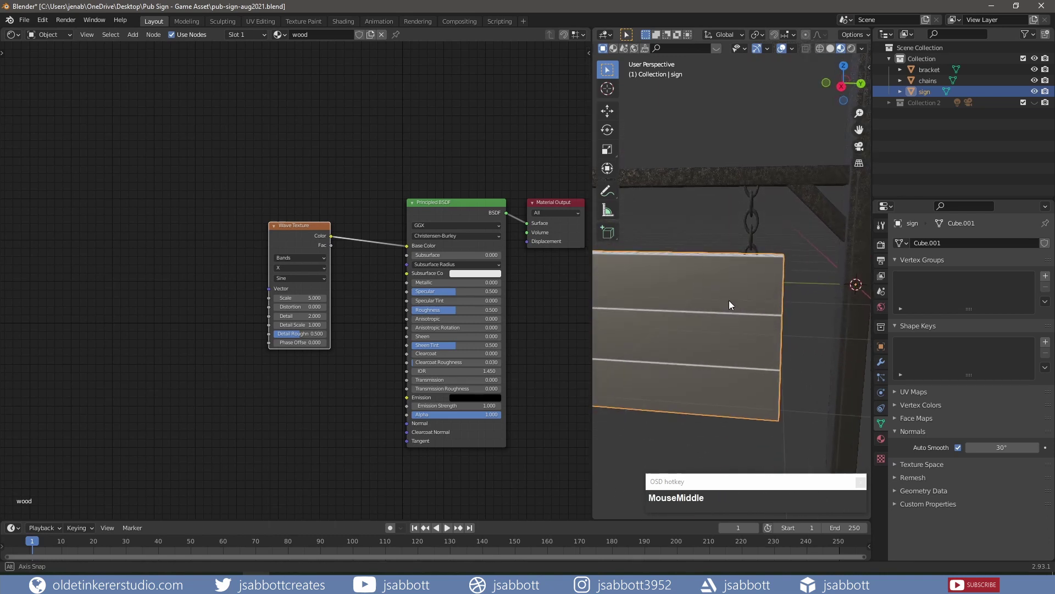
# Step: Feed the Wave Texture UV coordinates through a Texture Coordinate and Mapping node pair
pyautogui.middleClick(713, 319)
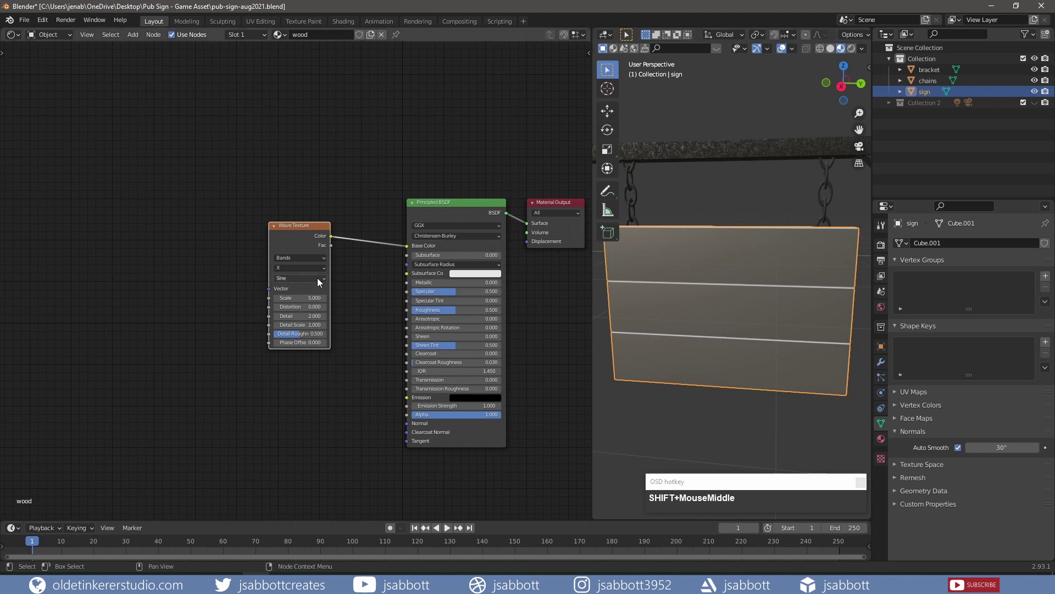
pyautogui.click(179, 247)
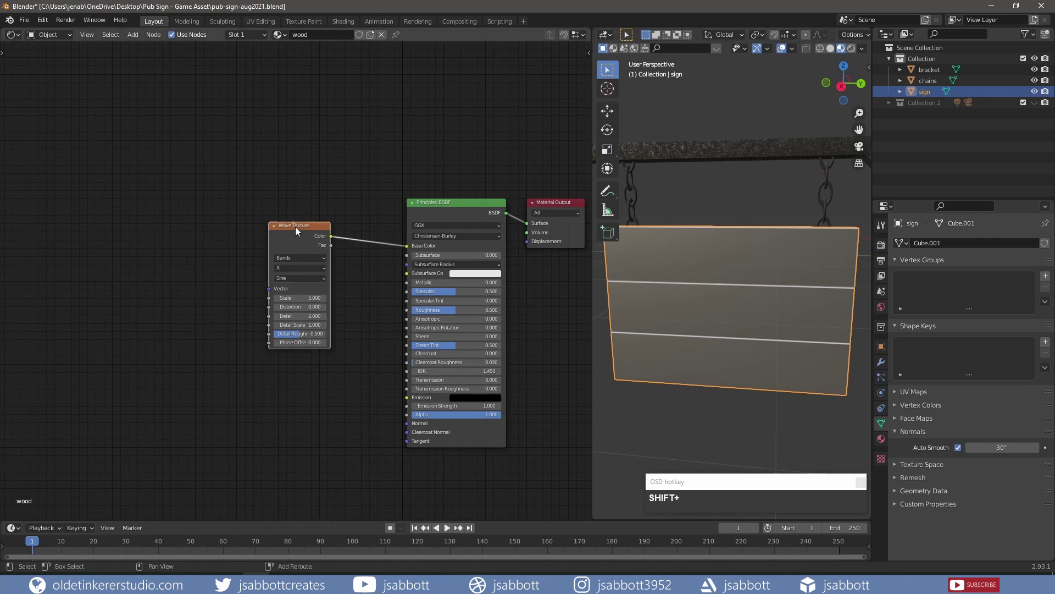
pyautogui.press('shift+t')
pyautogui.click(298, 230)
pyautogui.press('ctrl+t')
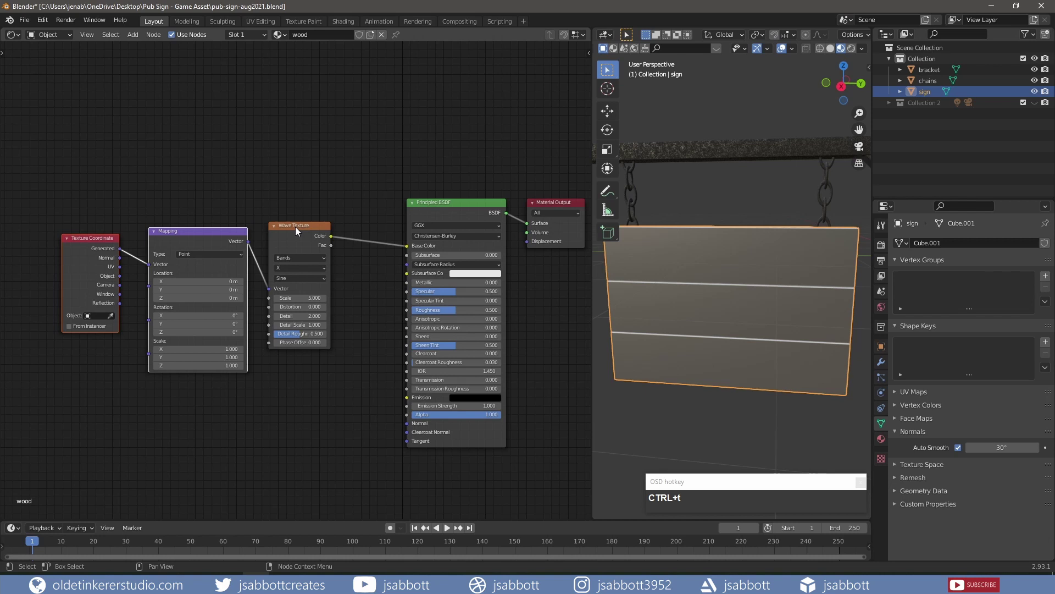
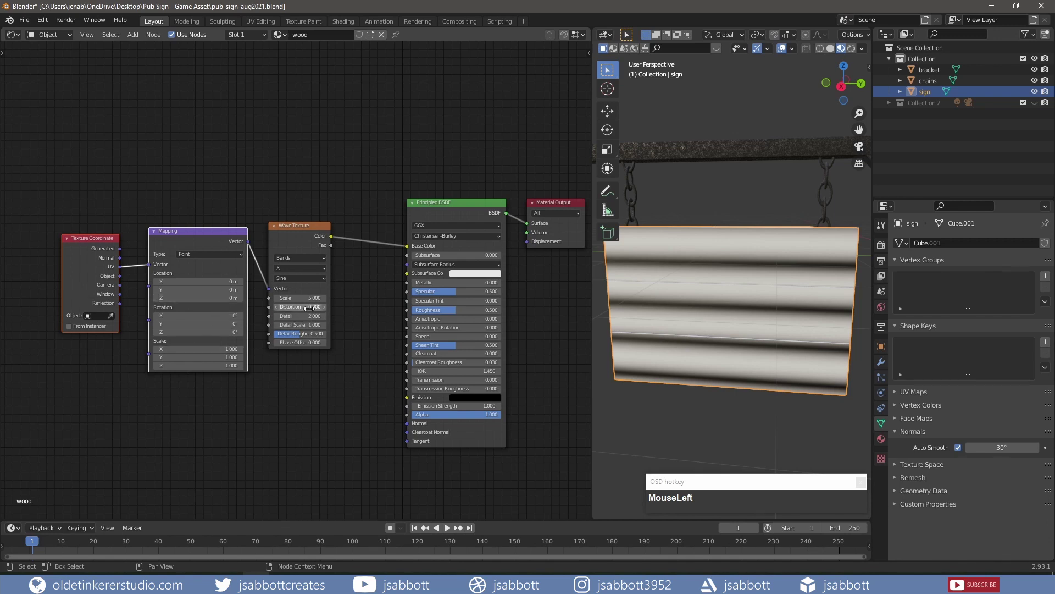
# Step: Raise the wave distortion to about 7.4 so the board stripes become irregular wavy bands
pyautogui.press('KP_2')
pyautogui.press('KP_5')
pyautogui.press('Tab')
pyautogui.press('KP_Decimal')
pyautogui.press('KP_8')
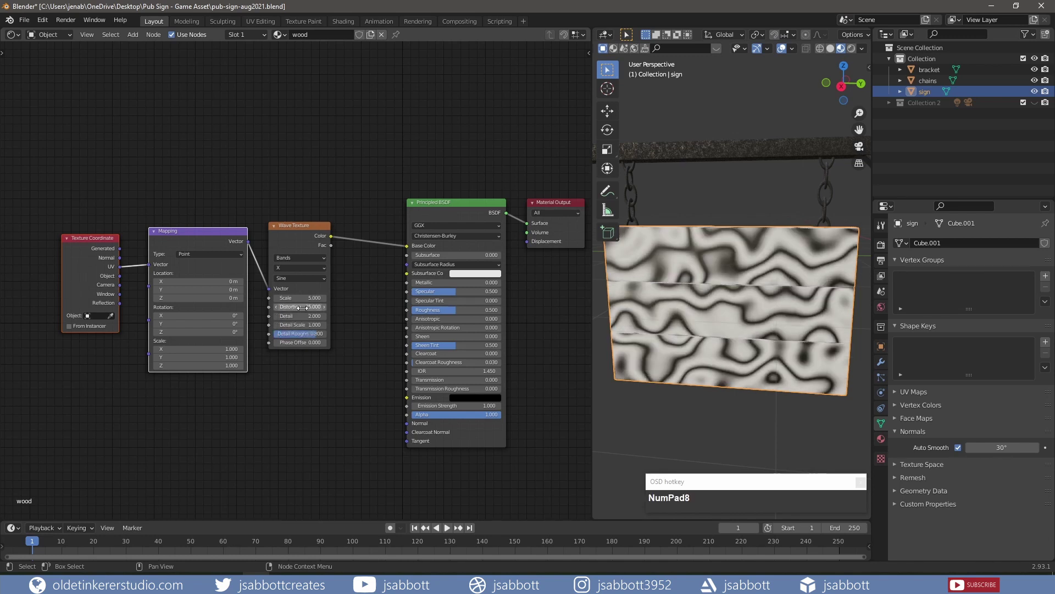
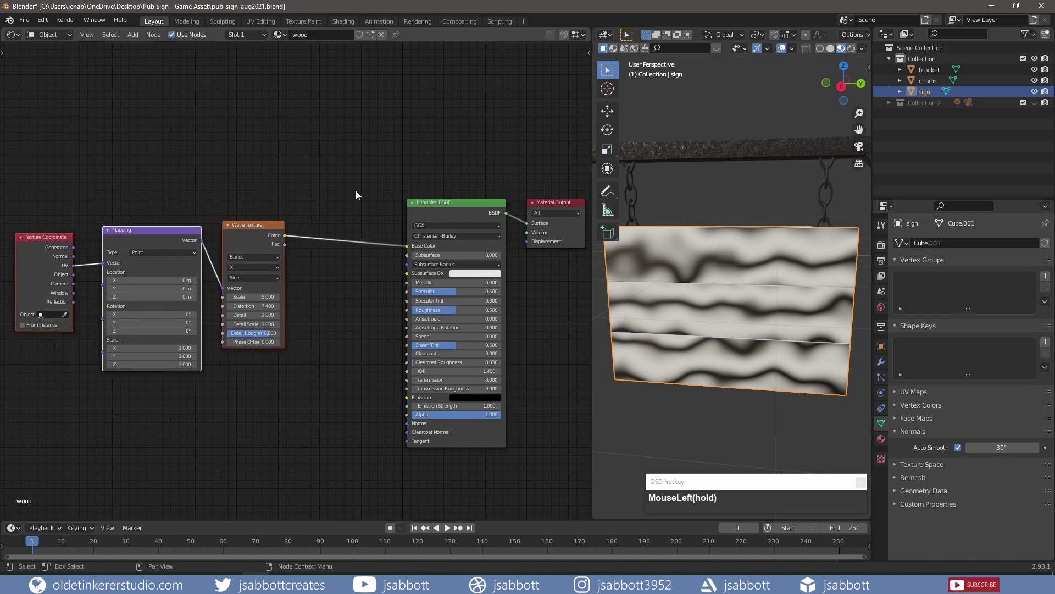
# Step: Insert a ColorRamp between wave and shader and set its dark stop to dark brown
pyautogui.press('shift+a')
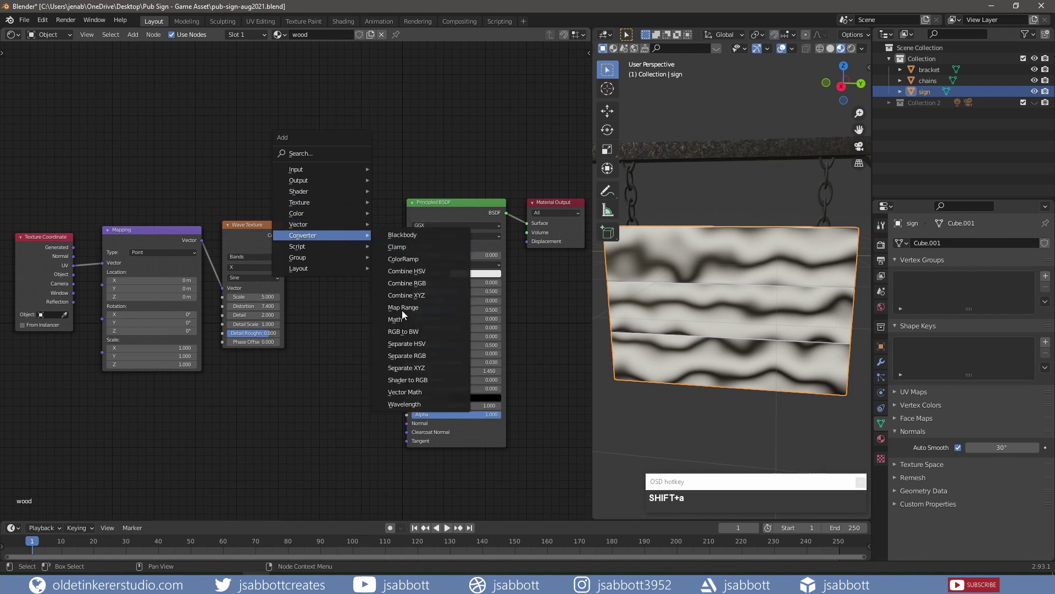
pyautogui.moveTo(408, 264); pyautogui.dragTo(413, 267)
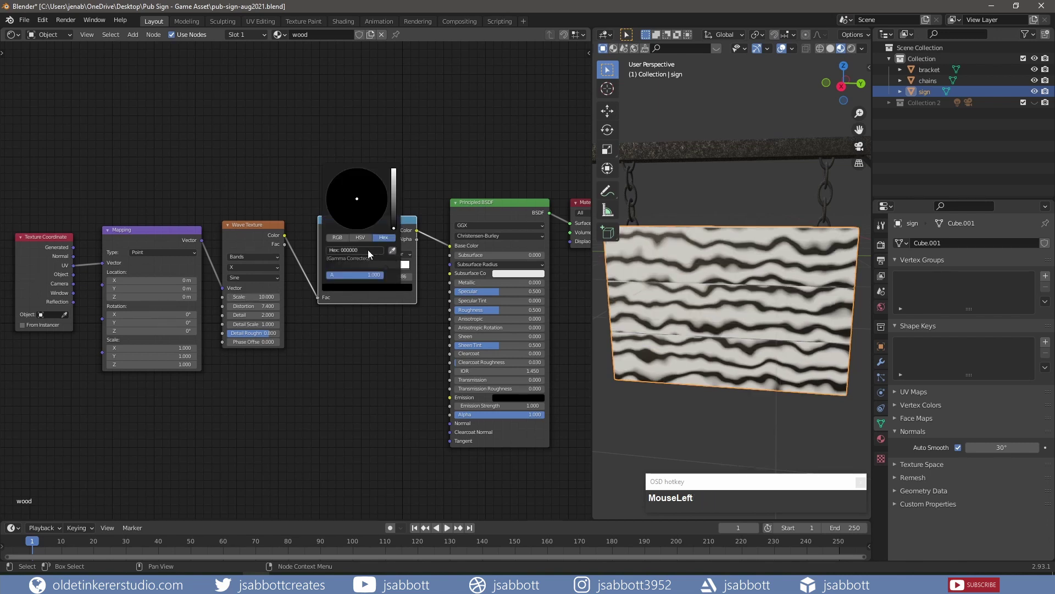
pyautogui.press('KP_6')
pyautogui.press('KP_4')
pyautogui.press('KP_7')
pyautogui.press('KP_0')
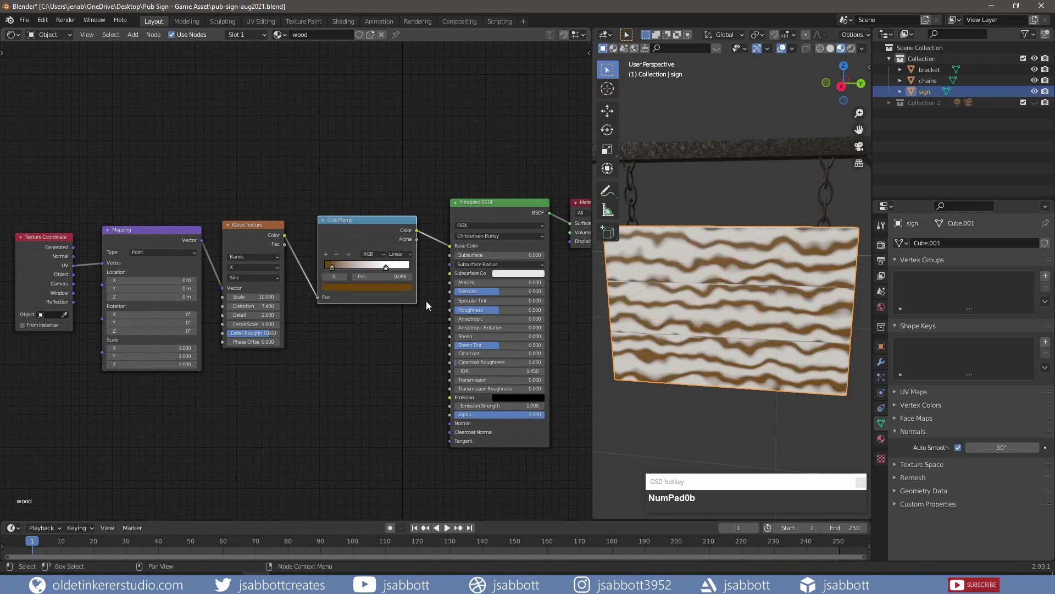
# Step: Set the ramp's light stop to tan AA8347 for wood-grain tones
pyautogui.click(390, 271)
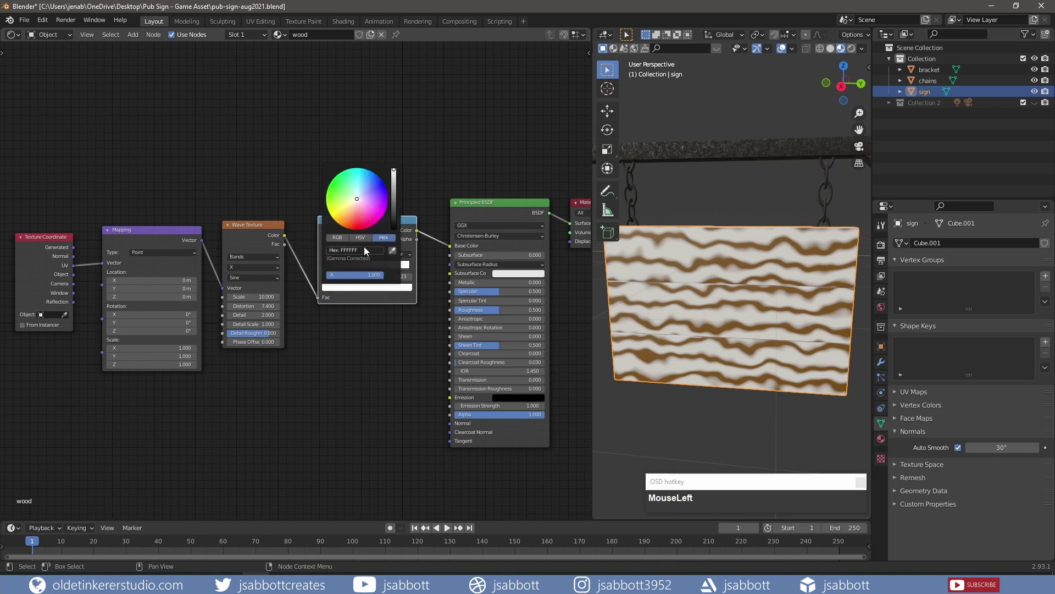
pyautogui.press('a')
pyautogui.write('aa')
pyautogui.press('KP_8')
pyautogui.press('KP_3')
pyautogui.press('KP_4')
pyautogui.press('KP_7')
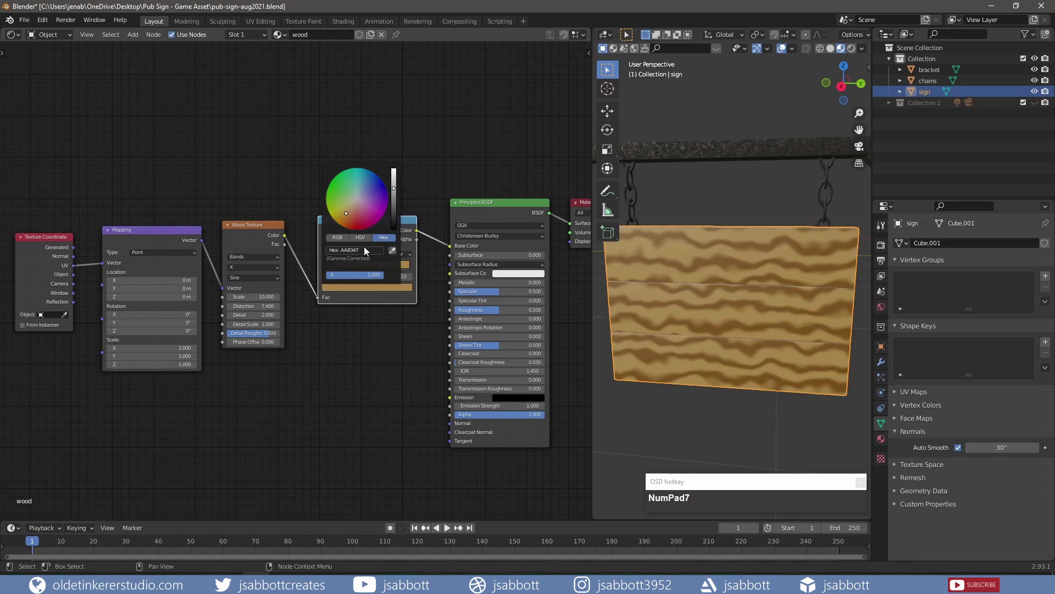
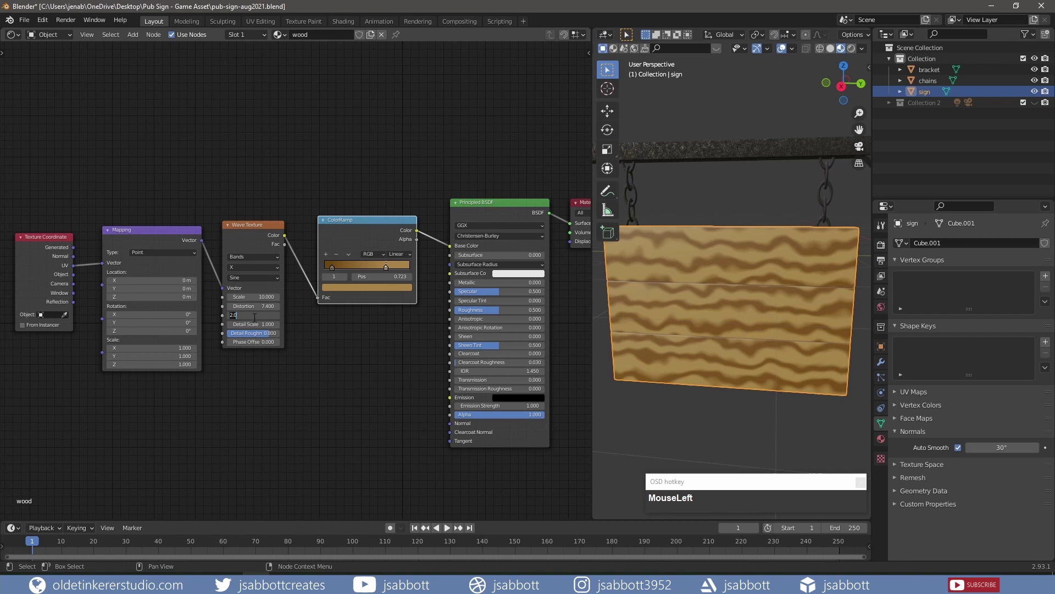
# Step: Raise the Wave Texture detail to 2.5
pyautogui.press('KP_2')
pyautogui.press('KP_Decimal')
pyautogui.press('KP_5')
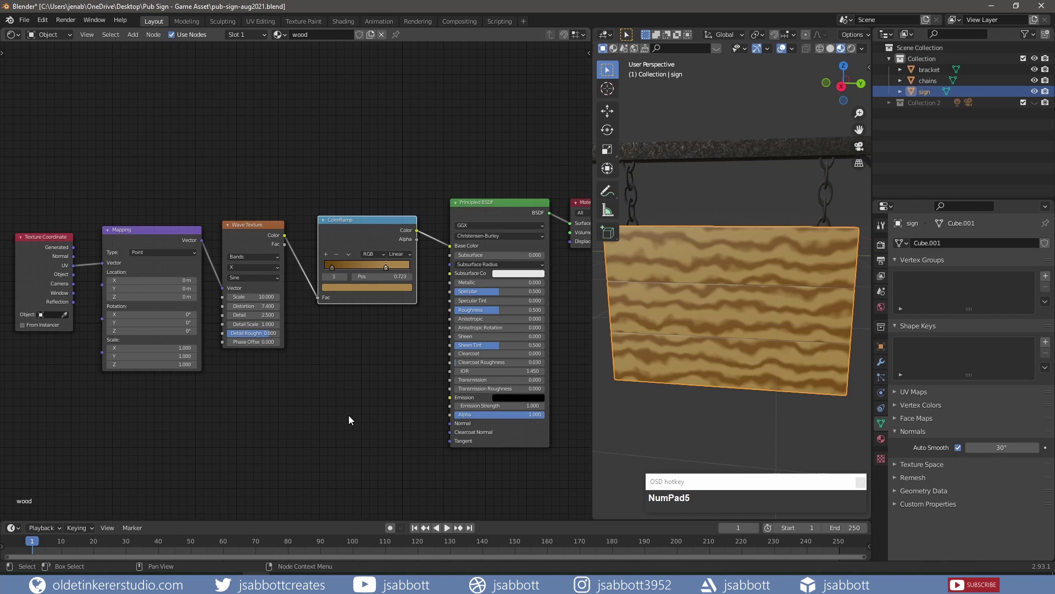
pyautogui.click(332, 205)
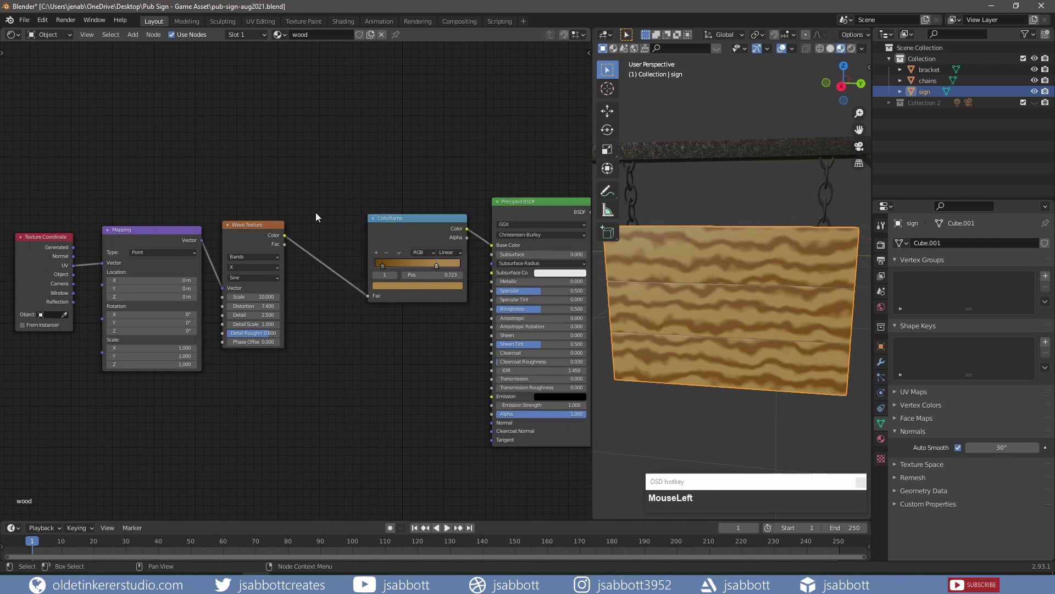
# Step: Mix a Noise Texture at scale 40 with the wave pattern ahead of the ColorRamp
pyautogui.press('shift+a')
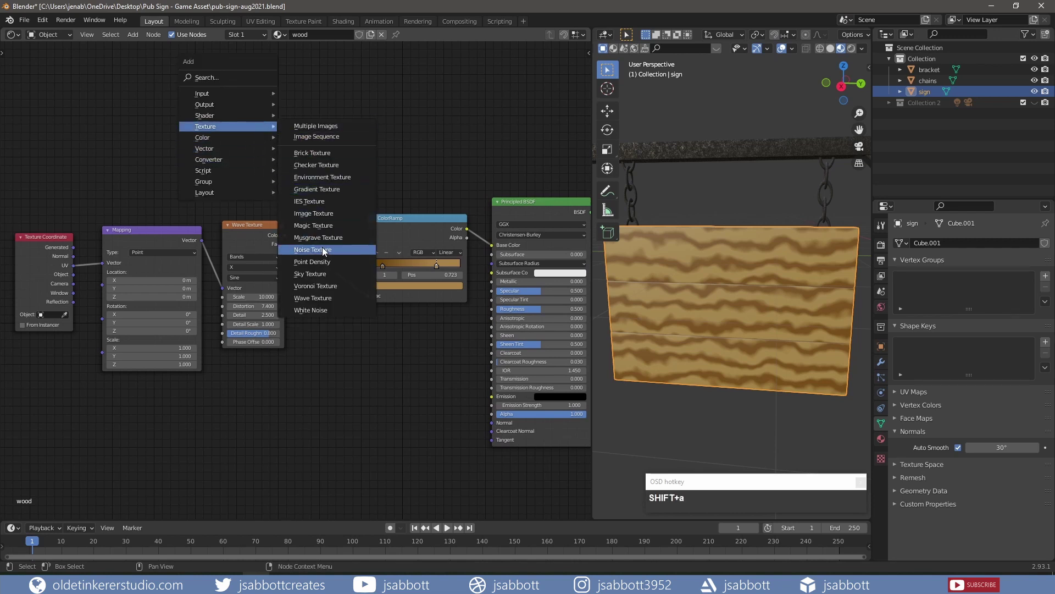
pyautogui.click(326, 254)
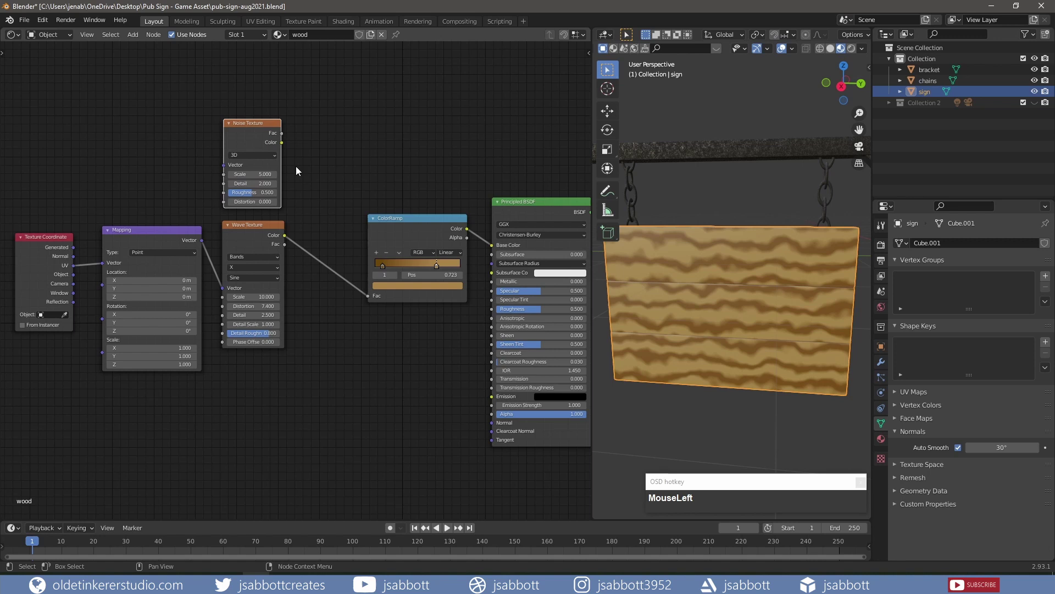
pyautogui.press('shift+a')
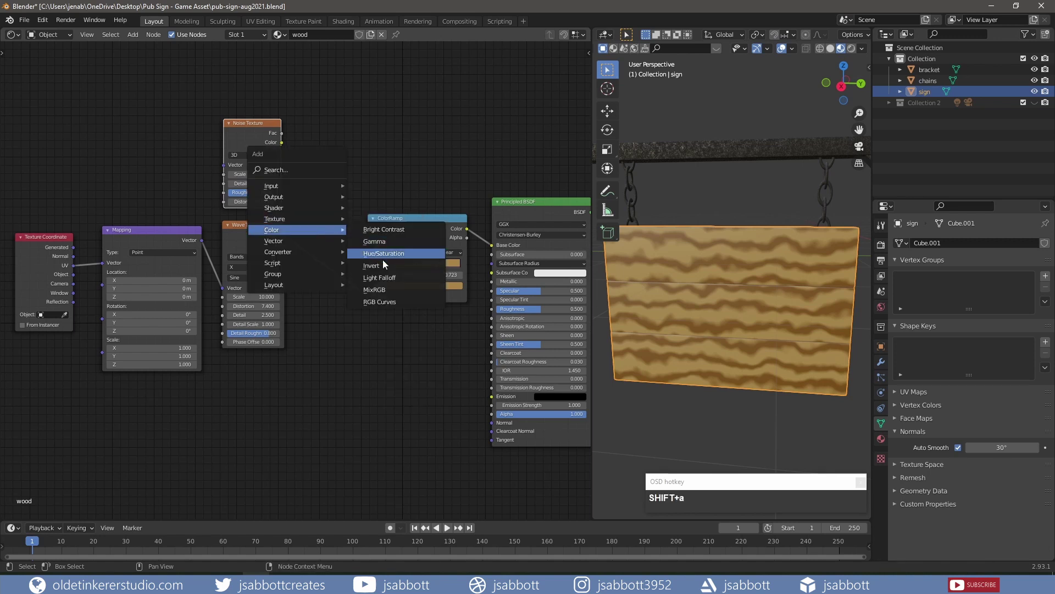
pyautogui.moveTo(390, 290); pyautogui.dragTo(356, 365)
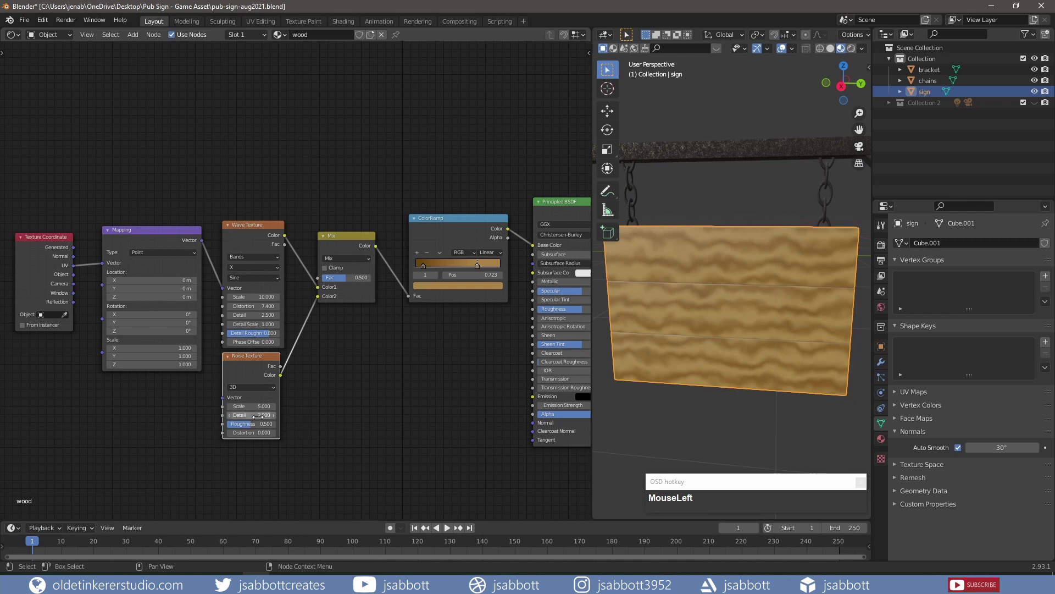
pyautogui.press('KP_4')
pyautogui.press('KP_0')
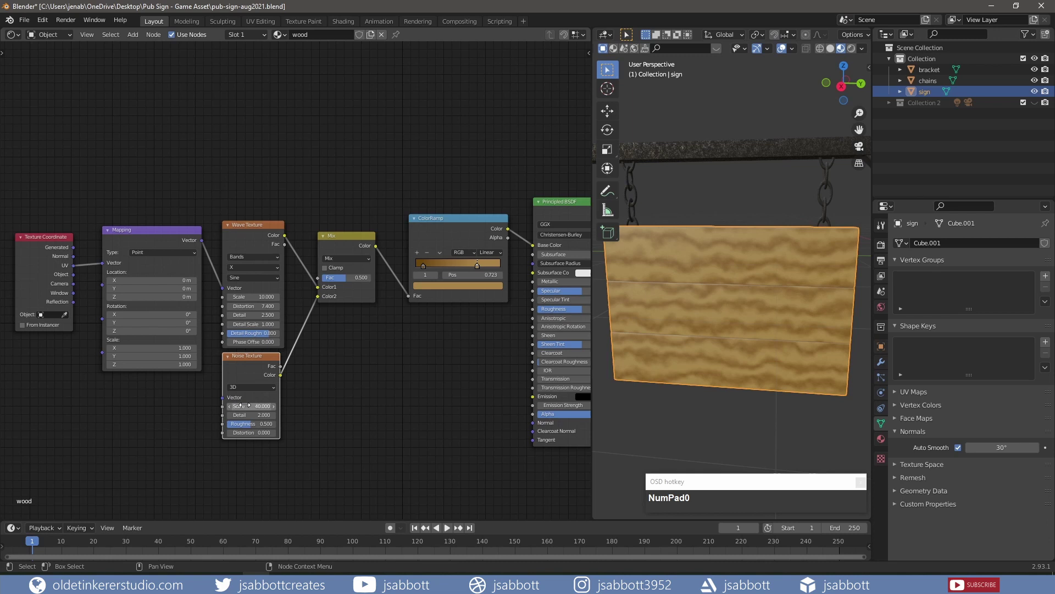
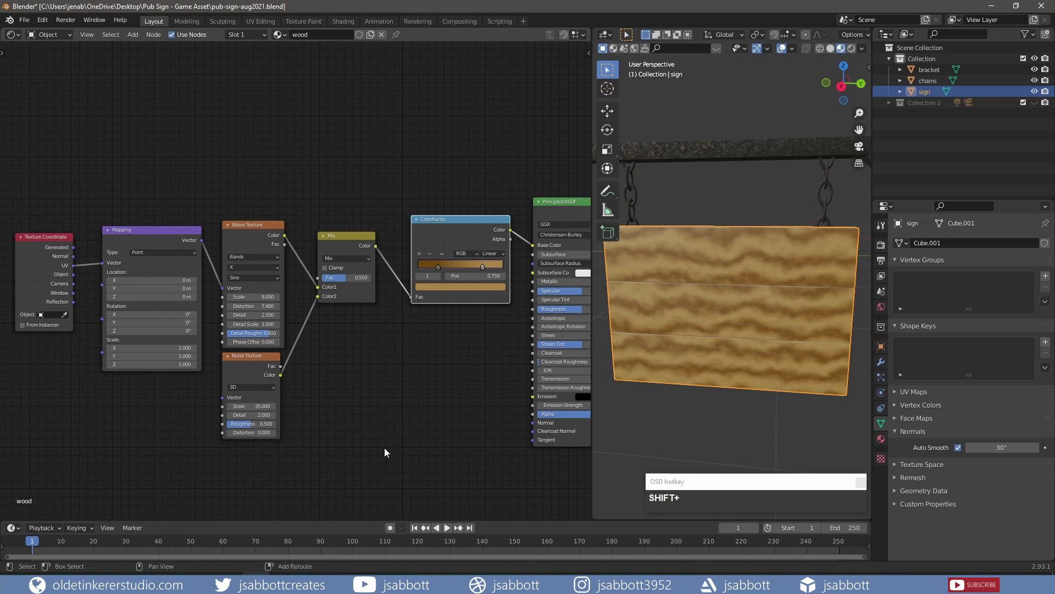
# Step: Add a Bump node driven by the ColorRamp into the BSDF normal at strength 0.12
pyautogui.press('shift+a')
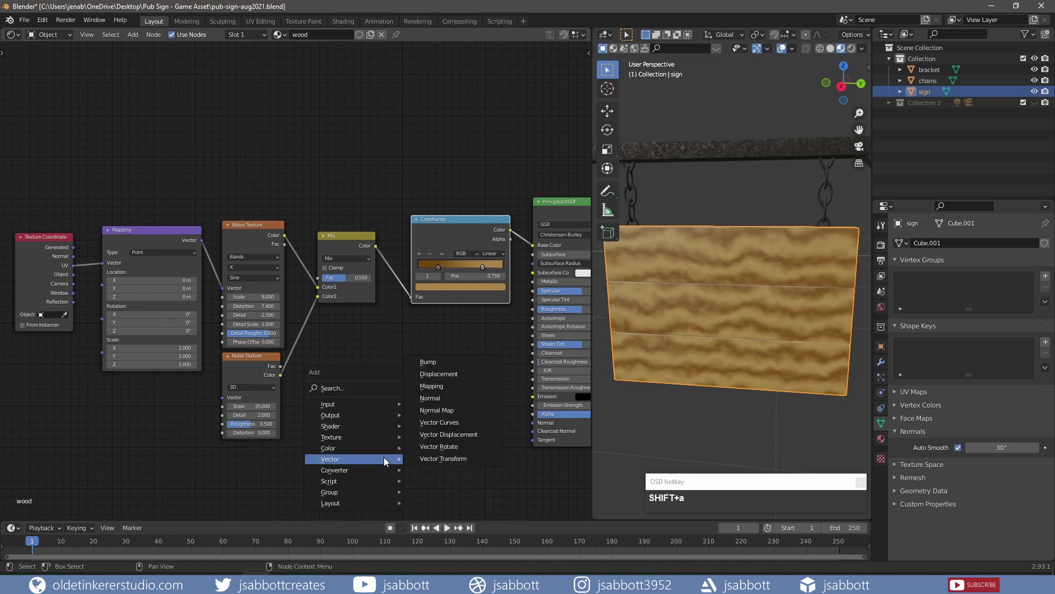
pyautogui.moveTo(452, 361); pyautogui.dragTo(410, 444)
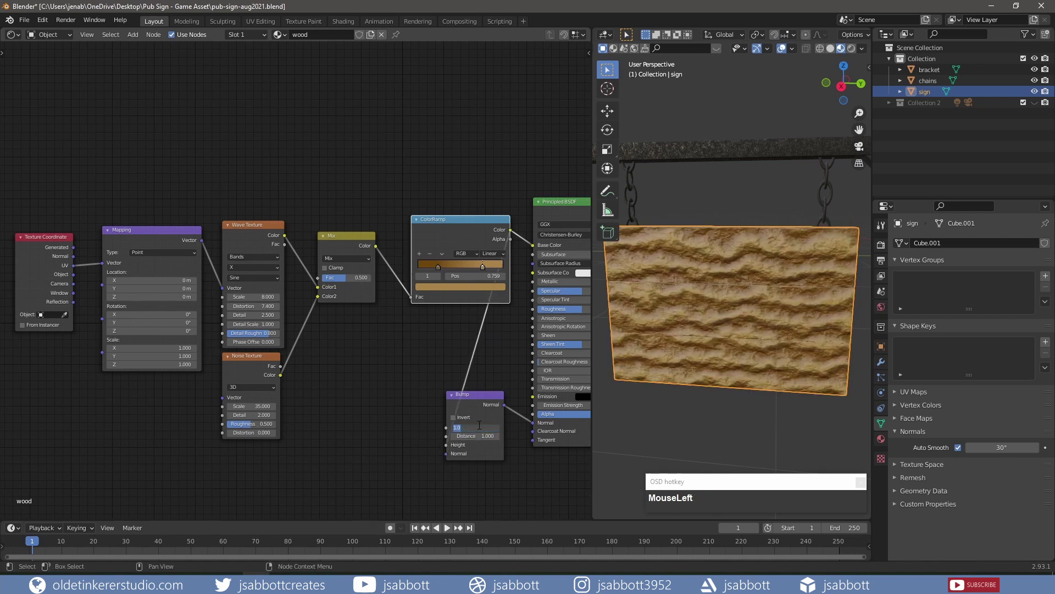
pyautogui.press('KP_Decimal')
pyautogui.press('KP_1')
pyautogui.press('KP_2')
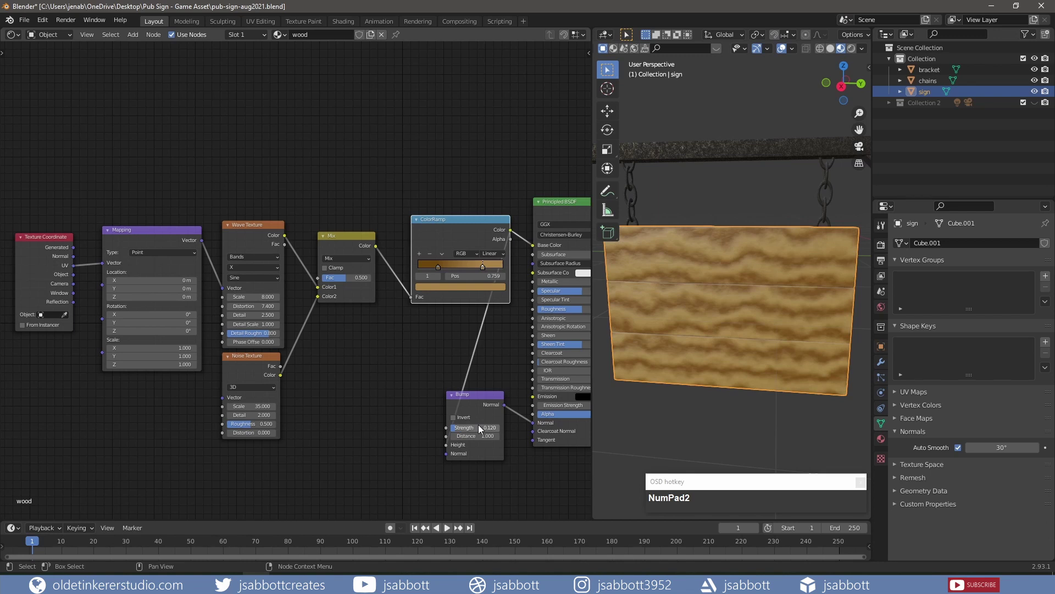
# Step: Orbit around the sign to inspect the wood-grain bump relief
pyautogui.middleClick(776, 300)
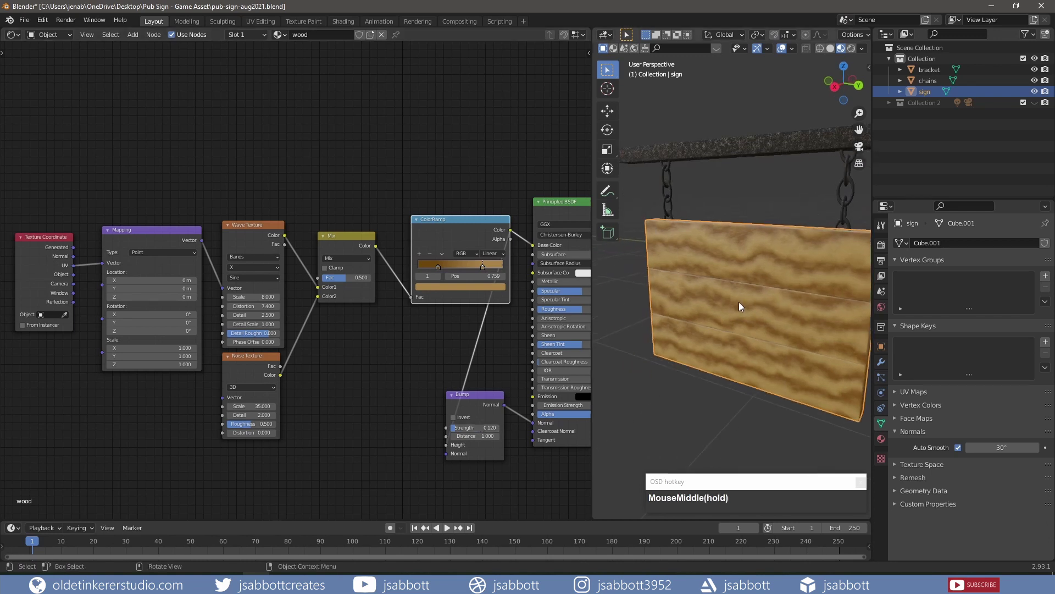
pyautogui.scroll(3)
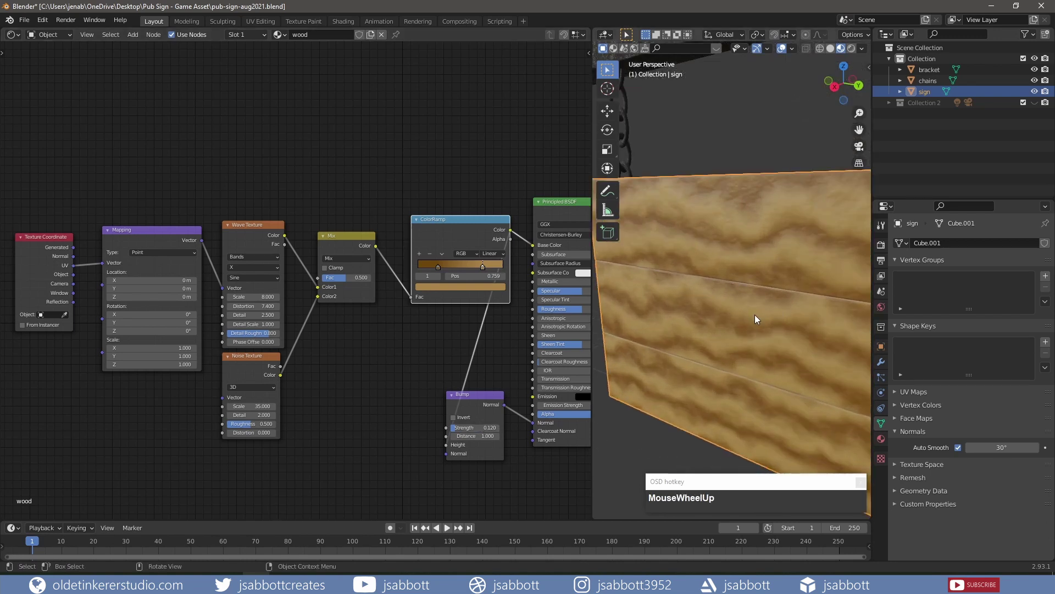
pyautogui.moveTo(752, 320); pyautogui.dragTo(776, 315)
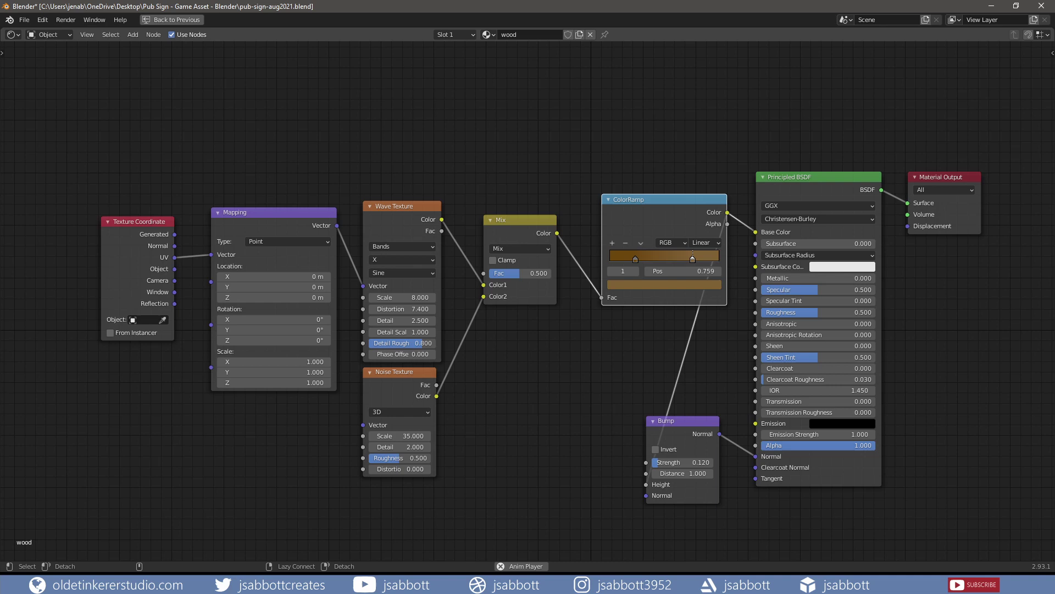
pyautogui.middleClick(778, 315)
pyautogui.scroll(-3)
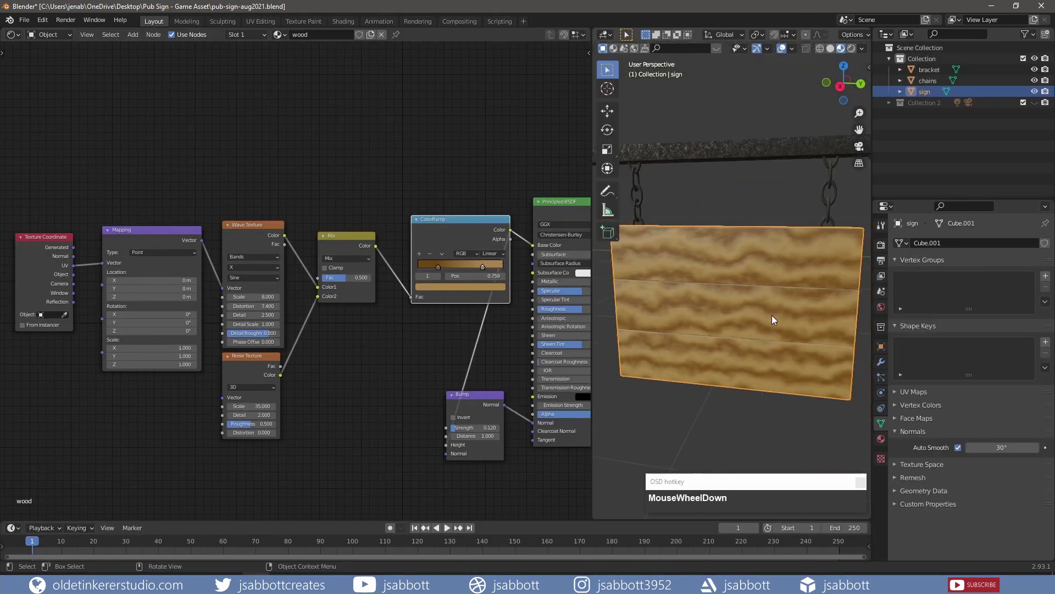
# Step: View the sign from the right, then switch to the Black Rooster text document in Affinity Designer
pyautogui.press('KP_3')
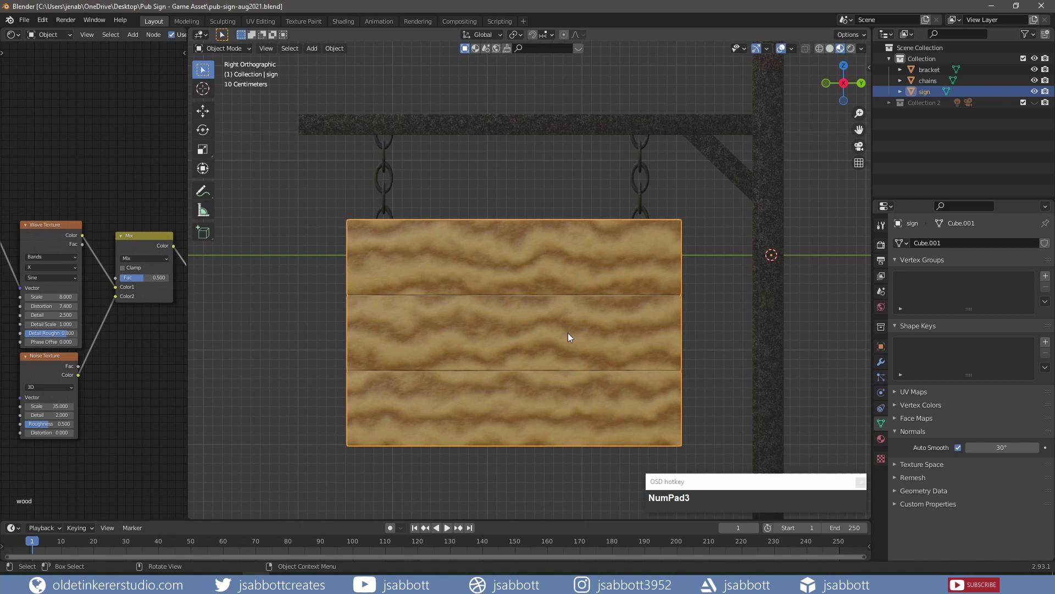
pyautogui.click(572, 336)
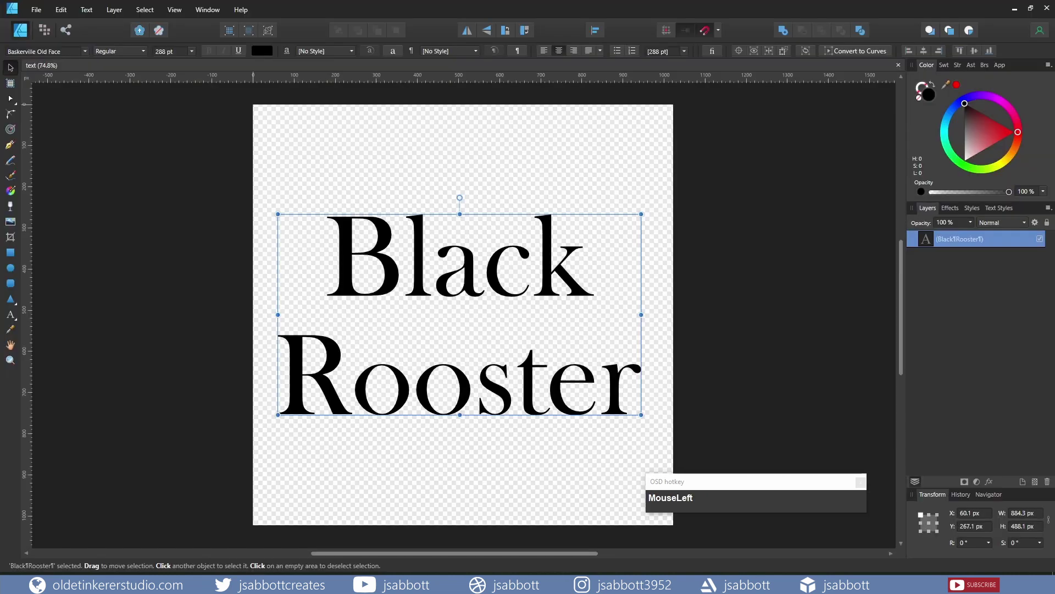
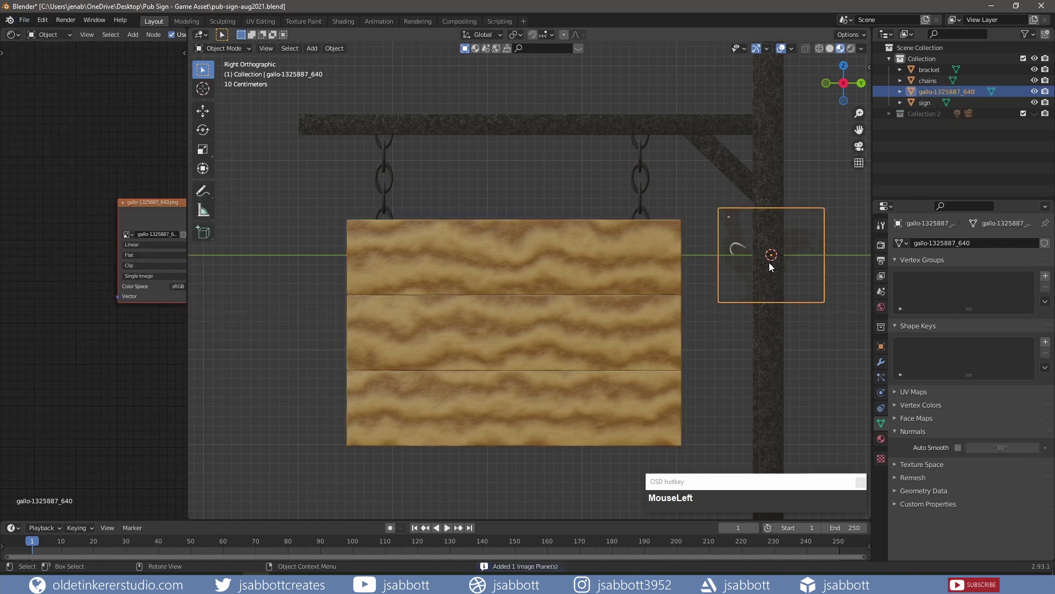
# Step: Move the rooster plane flush onto the sign face and add a Simple Subdivision modifier at level 5
pyautogui.write('gy')
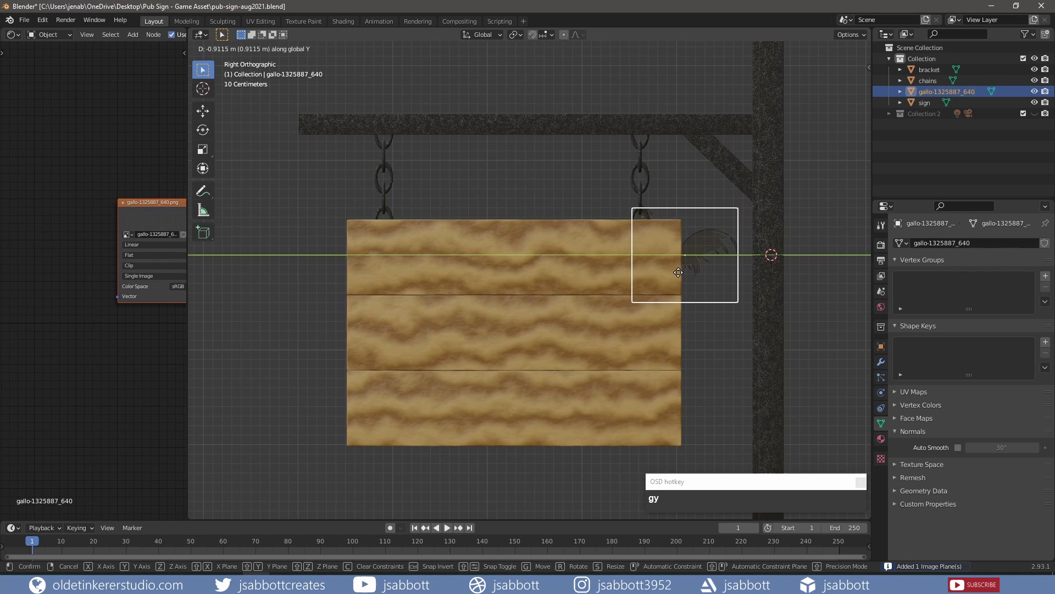
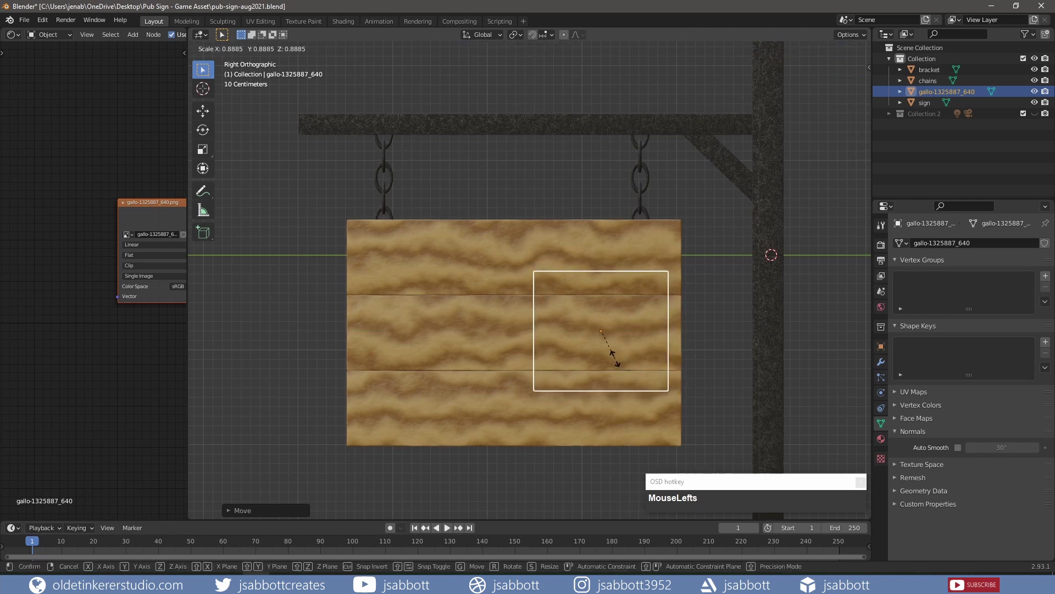
pyautogui.press('KP_1')
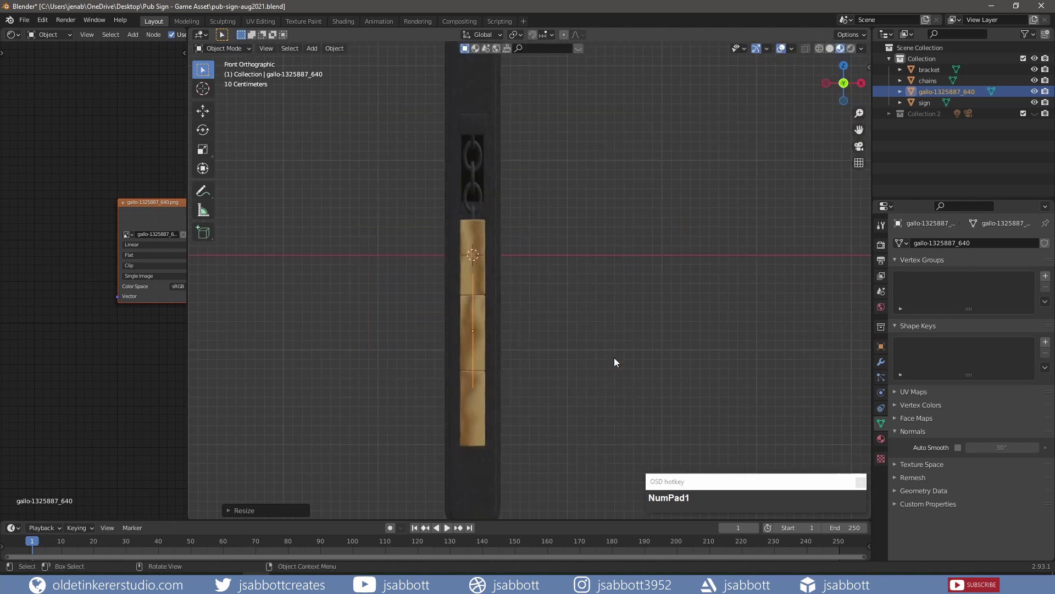
pyautogui.write('gx')
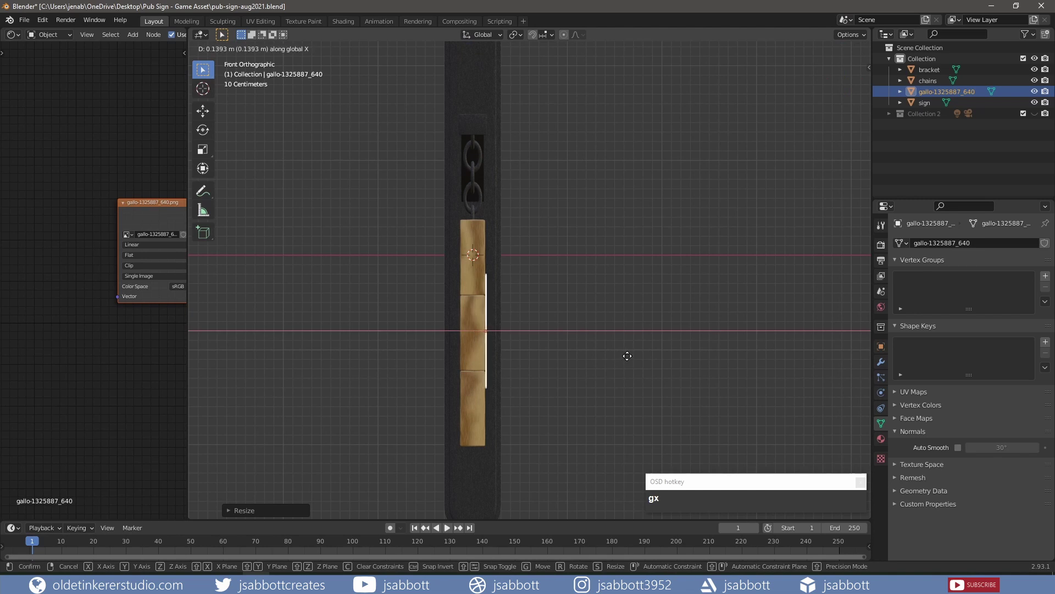
pyautogui.click(630, 358)
pyautogui.press('KP_3')
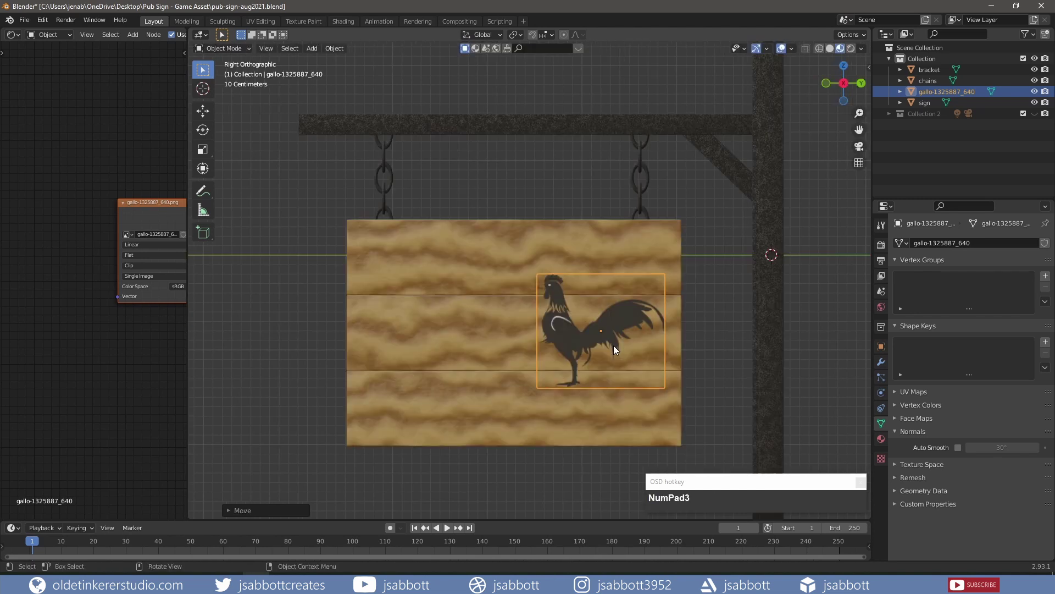
pyautogui.click(882, 363)
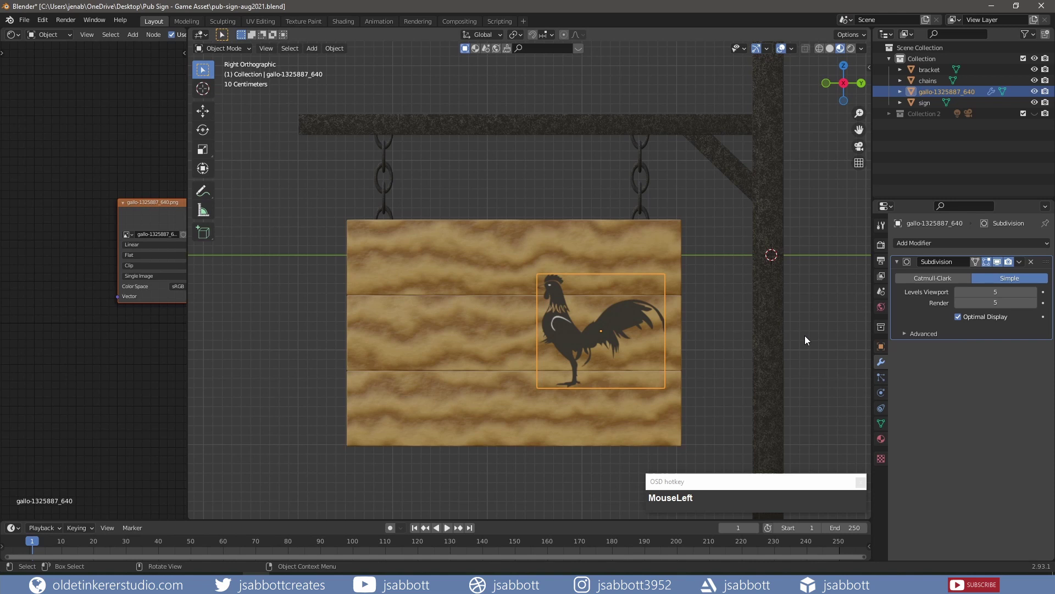
# Step: Duplicate the rooster plane and place the copy on the sign's back face
pyautogui.press('shift+d')
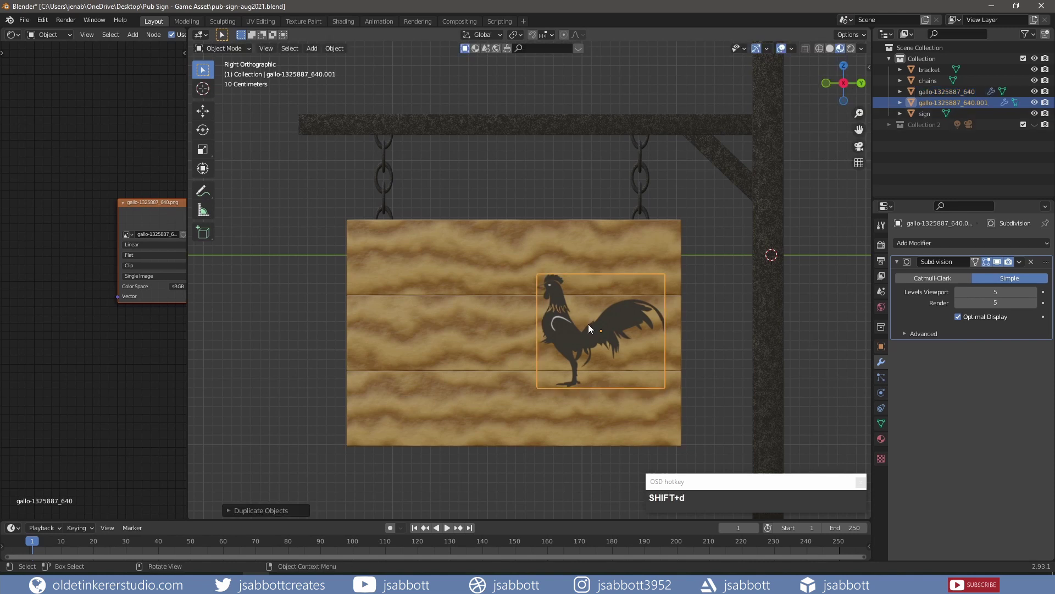
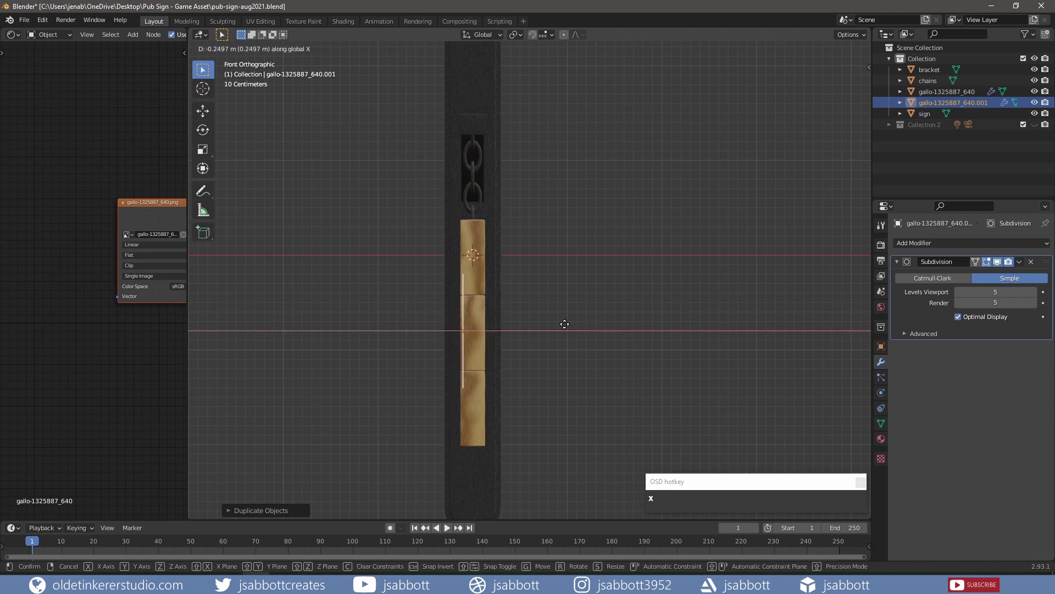
pyautogui.click(567, 327)
pyautogui.moveTo(559, 326); pyautogui.dragTo(618, 330)
pyautogui.scroll(3)
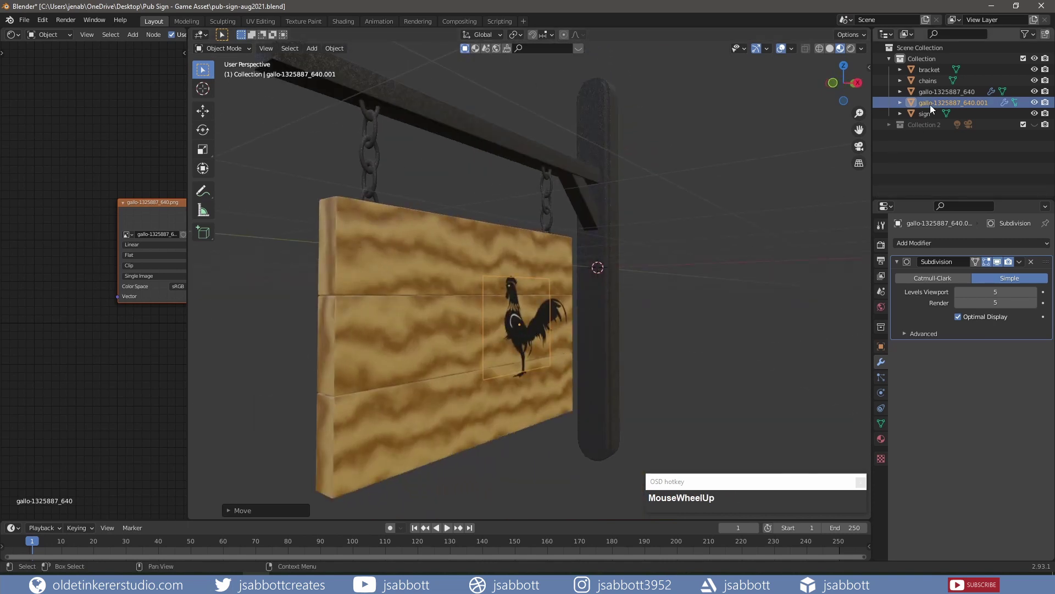
# Step: Apply the original rooster's subdivision and add a Shrinkwrap modifier targeting the sign
pyautogui.click(936, 95)
pyautogui.press('KP_3')
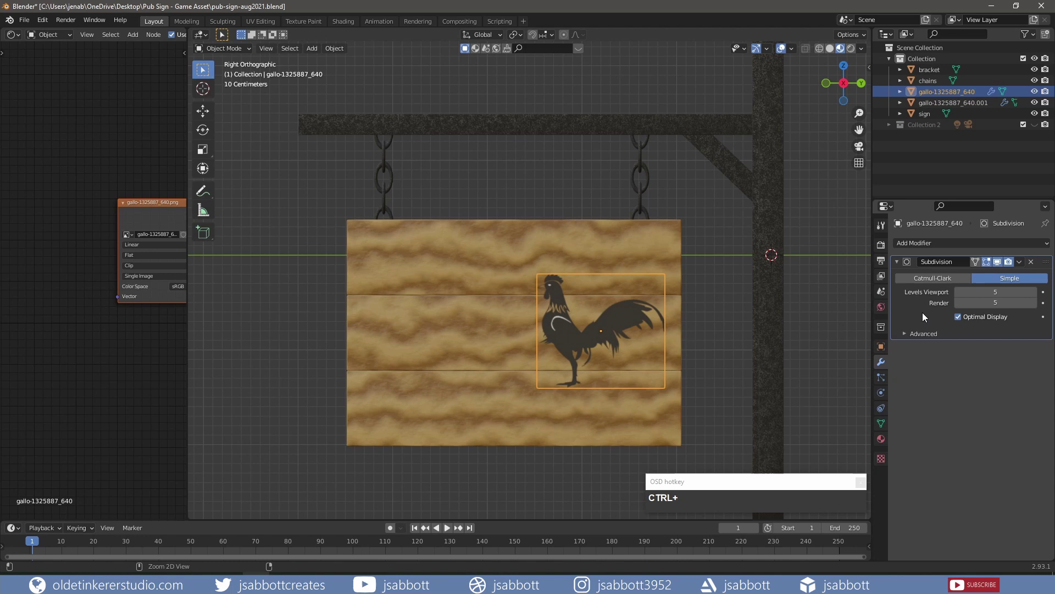
pyautogui.press('ctrl+a')
pyautogui.click(949, 104)
pyautogui.press('ctrl+a')
# Step: Set the Shrinkwrap offset to 0.01 m to lift the rooster off the boards
pyautogui.click(957, 93)
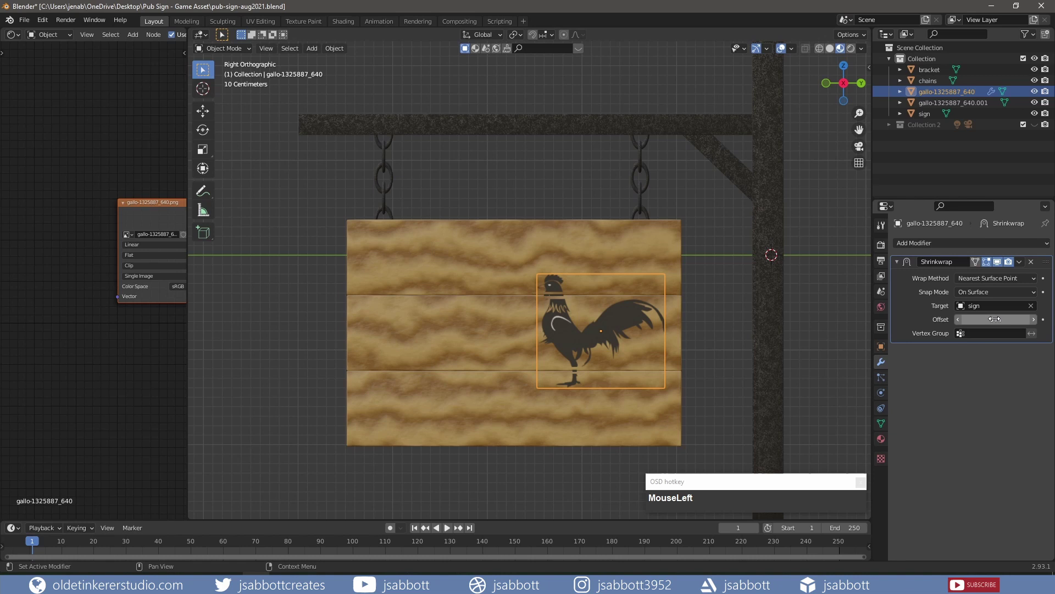
pyautogui.press('KP_Decimal')
pyautogui.press('KP_0')
pyautogui.press('KP_1')
pyautogui.press('KP_5')
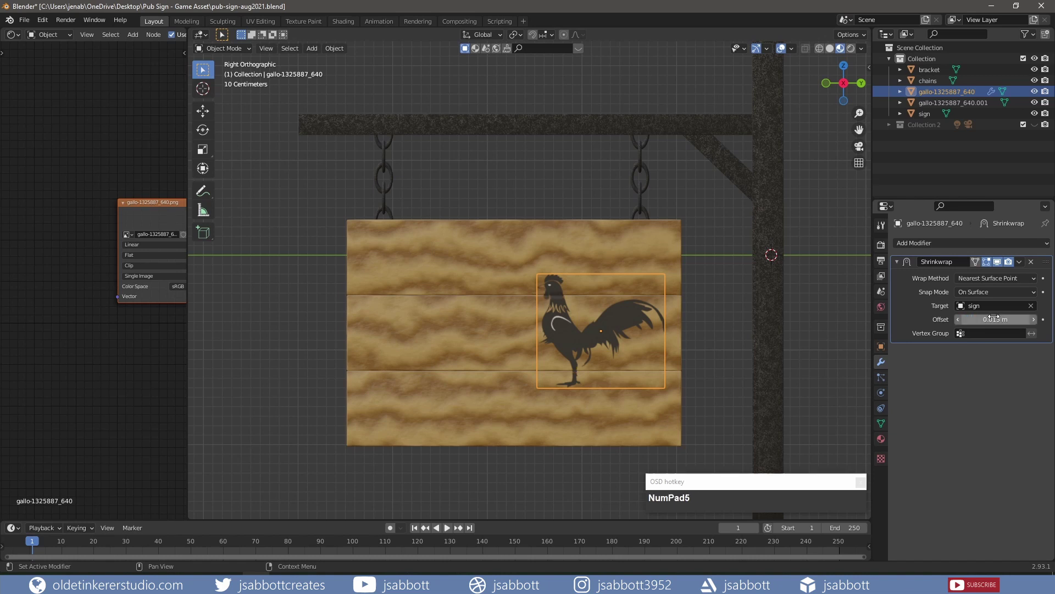
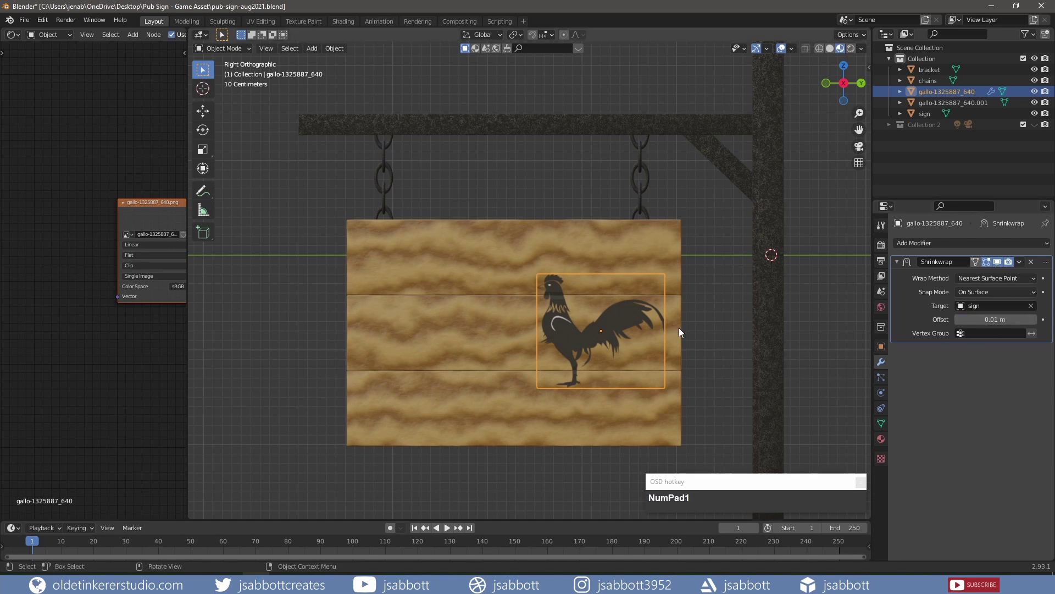
pyautogui.scroll(3)
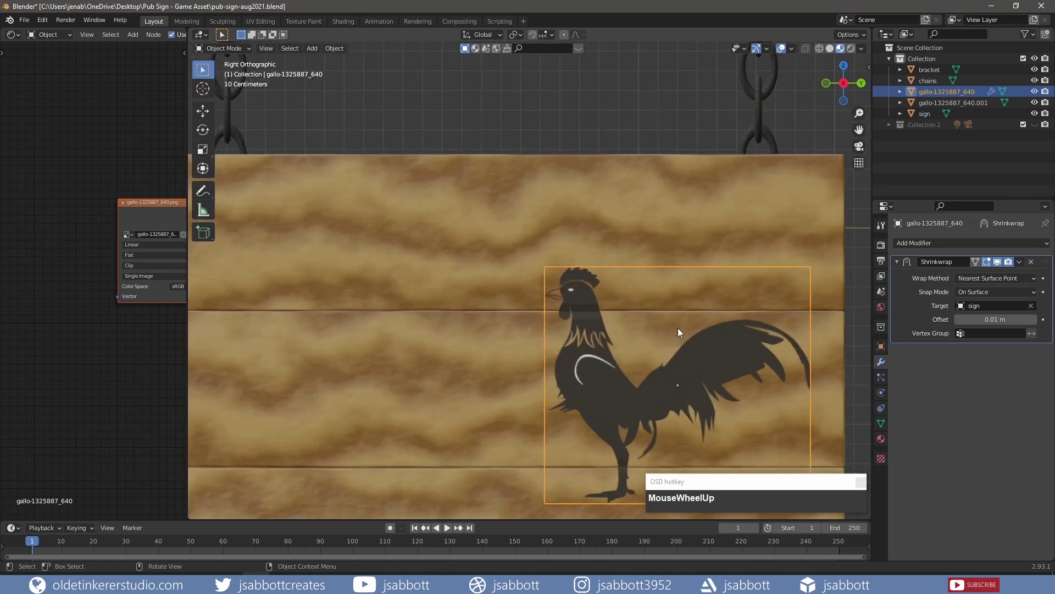
pyautogui.scroll(-3)
# Step: Set the rooster material's Shadow Mode to None so it casts no shadows
pyautogui.click(884, 443)
pyautogui.scroll(-3)
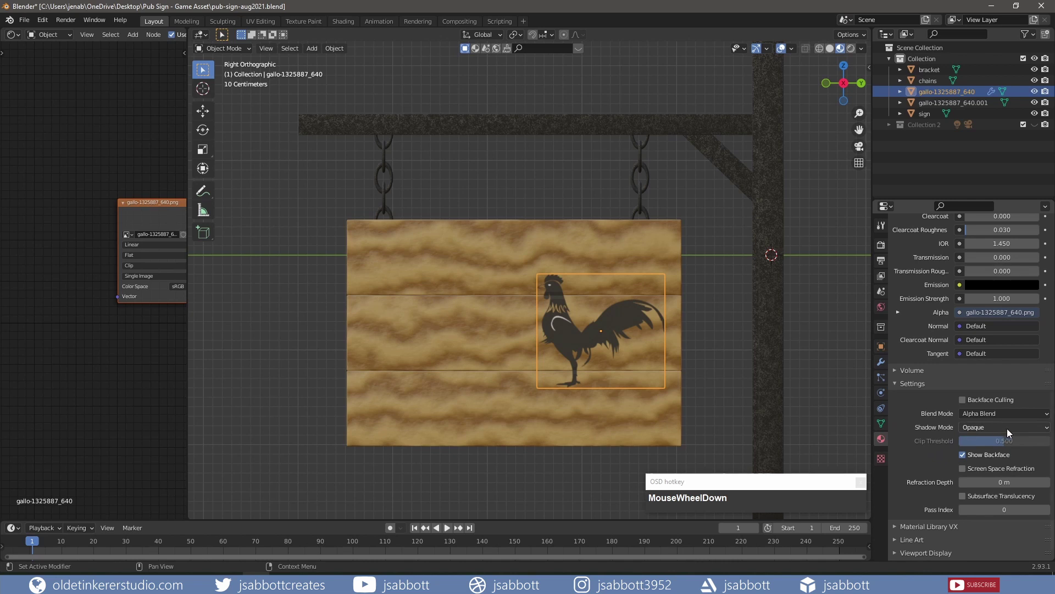
pyautogui.click(1004, 427)
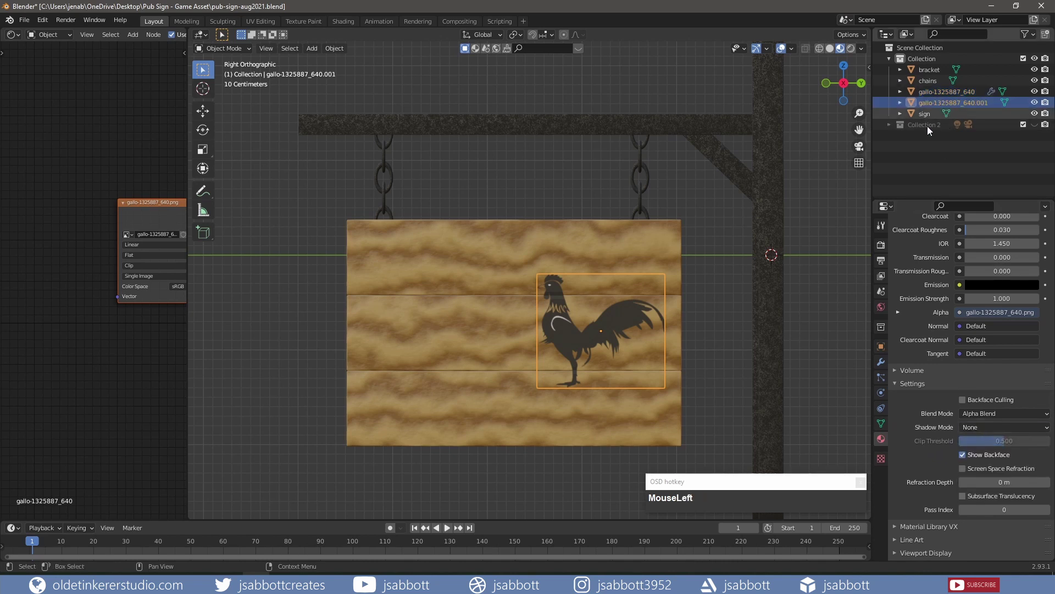
pyautogui.moveTo(368, 328); pyautogui.dragTo(780, 291)
# Step: Shrinkwrap the copied rooster plane onto the sign with a 0.01 offset and apply it permanently
pyautogui.click(882, 366)
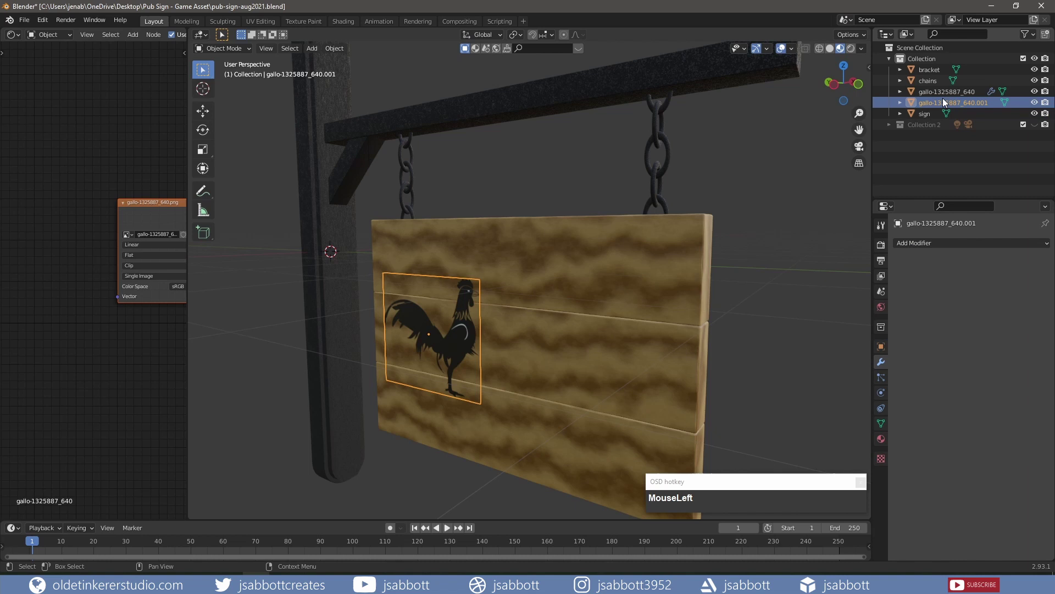
pyautogui.press('ctrl+a')
pyautogui.click(952, 102)
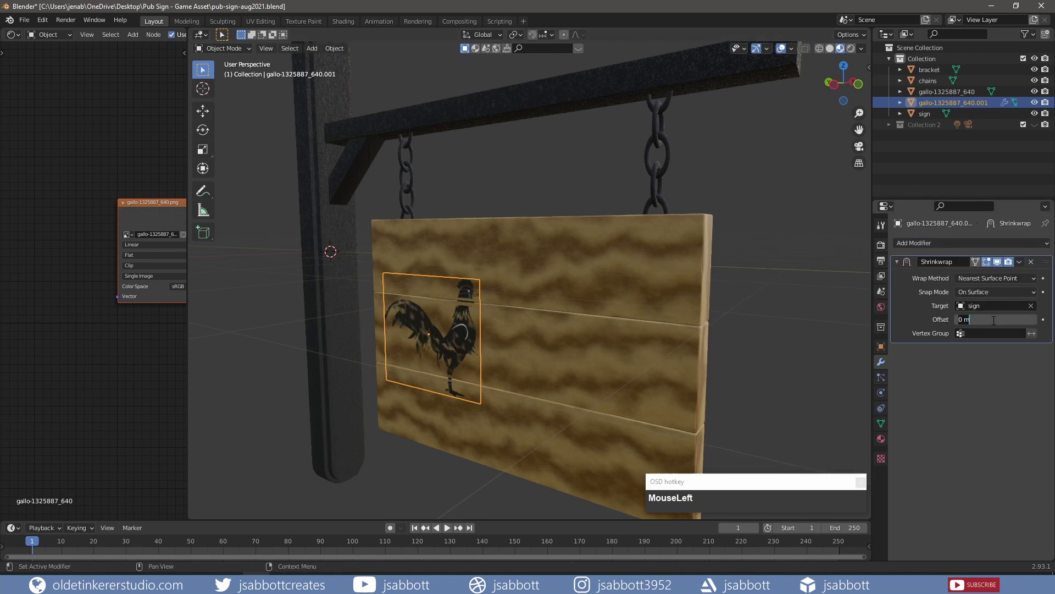
pyautogui.press('KP_Decimal')
pyautogui.press('KP_0')
pyautogui.press('KP_1')
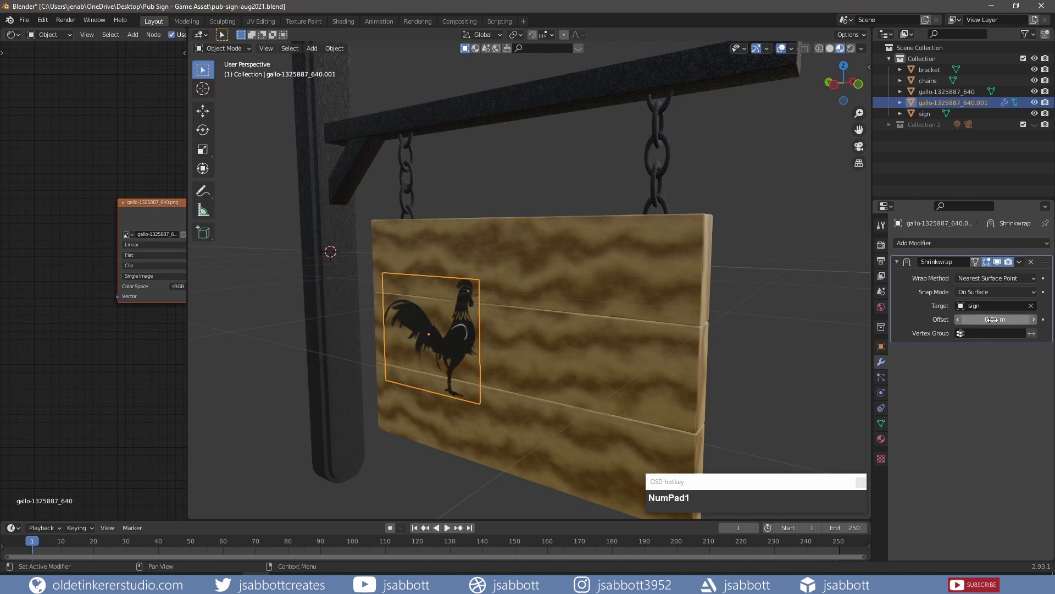
pyautogui.press('ctrl+a')
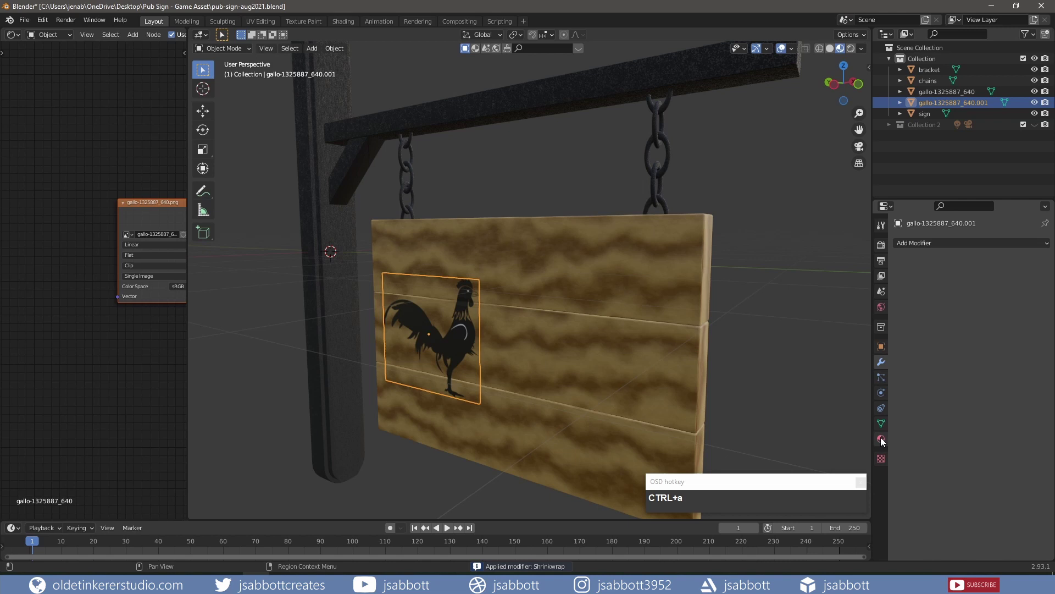
# Step: Check the copy's alpha-blended material settings and view the sign face straight on
pyautogui.click(883, 442)
pyautogui.scroll(-3)
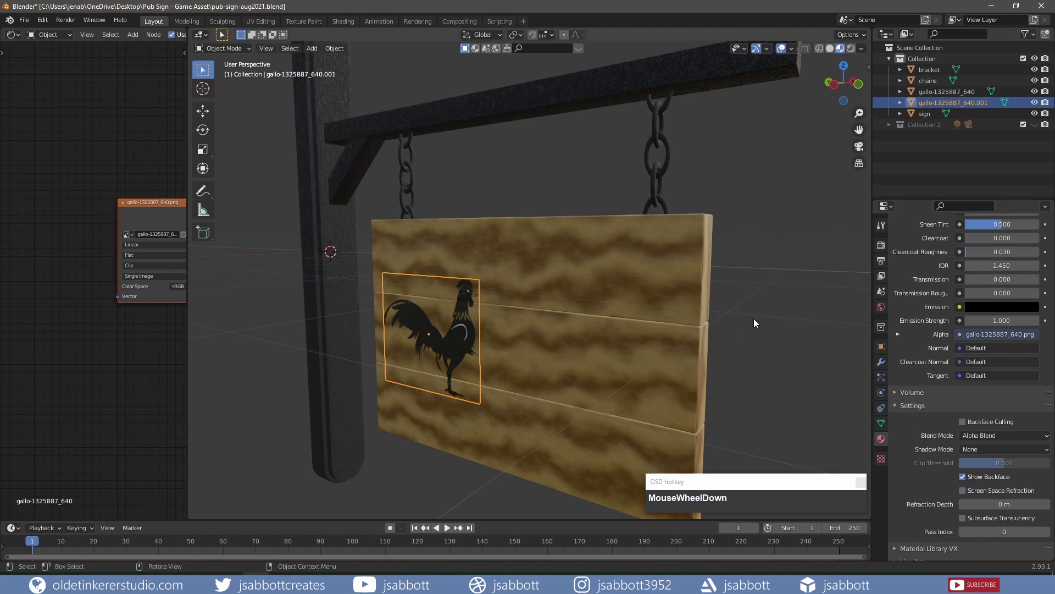
pyautogui.middleClick(755, 323)
pyautogui.press('KP_3')
pyautogui.press('alt+a')
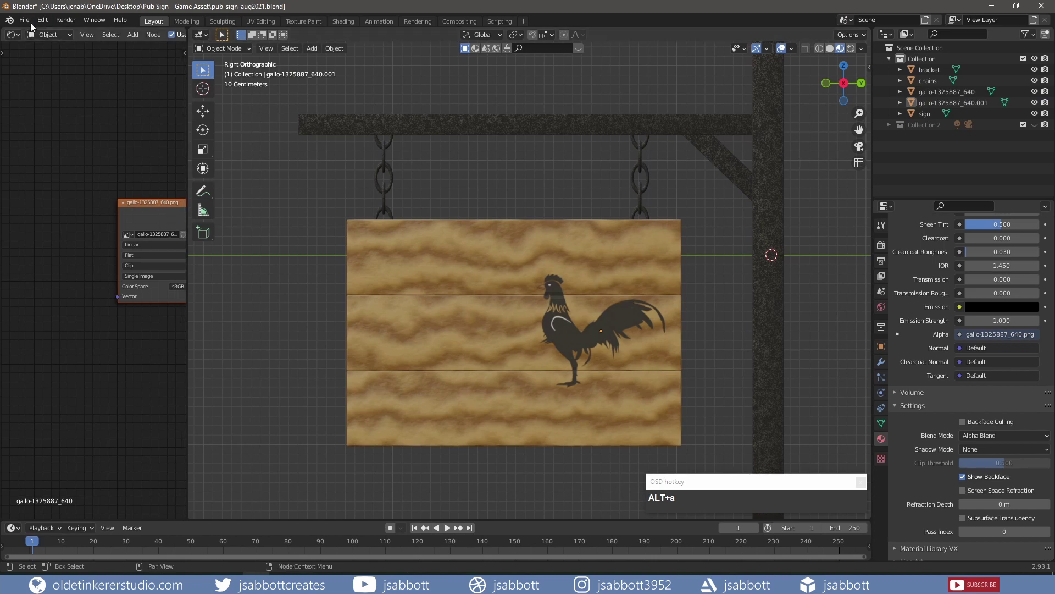
# Step: Import text.png as a plane and slide it along X against the sign face
pyautogui.click(26, 23)
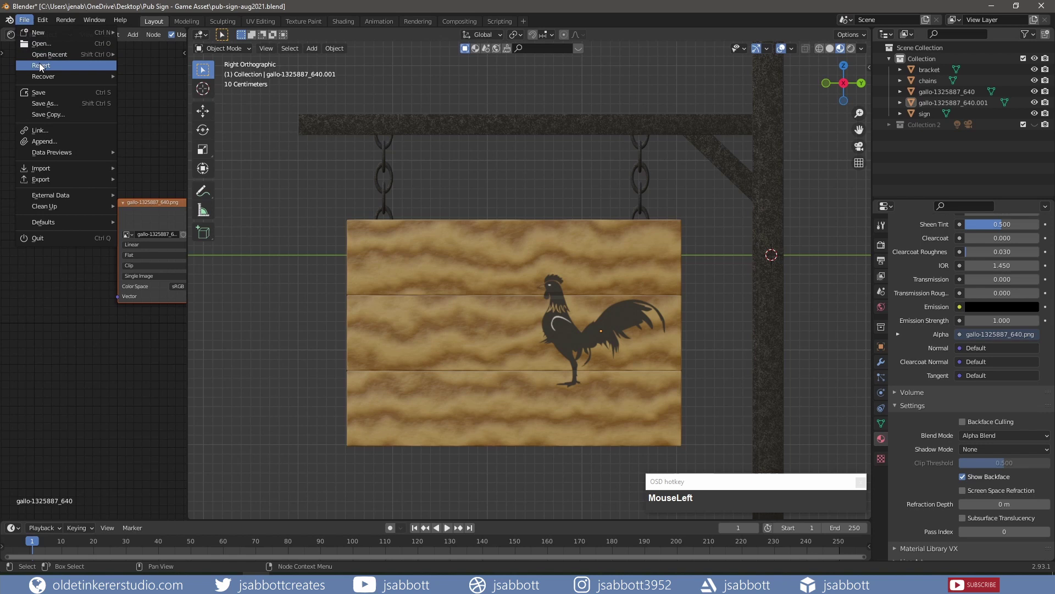
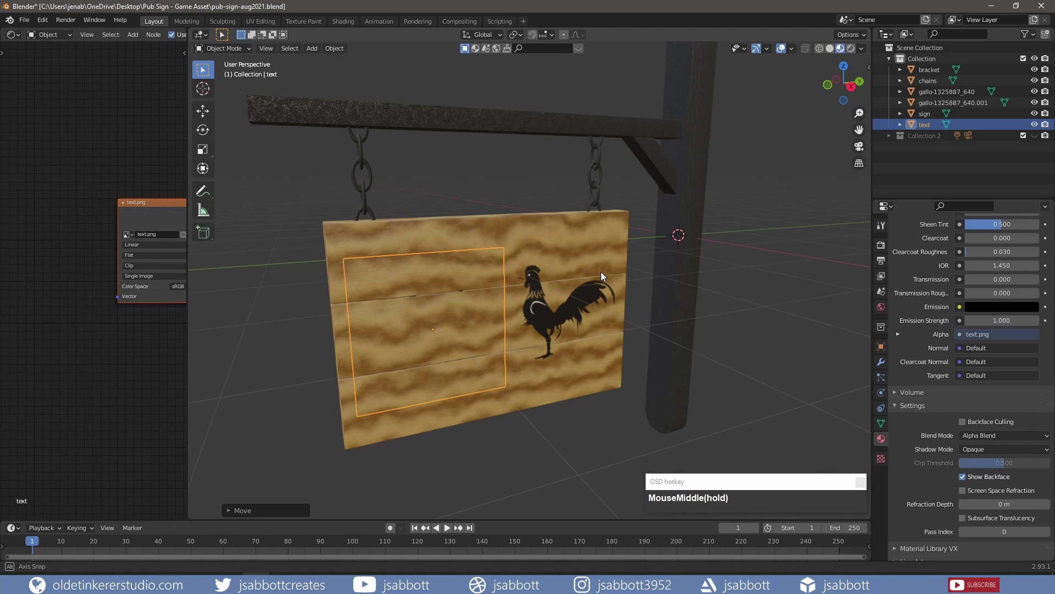
pyautogui.press('KP_1')
pyautogui.write('gx')
pyautogui.click(695, 256)
# Step: Move the lettering to the sign's left half and apply its level-5 simple subdivision
pyautogui.press('KP_3')
pyautogui.moveTo(980, 452); pyautogui.dragTo(961, 306)
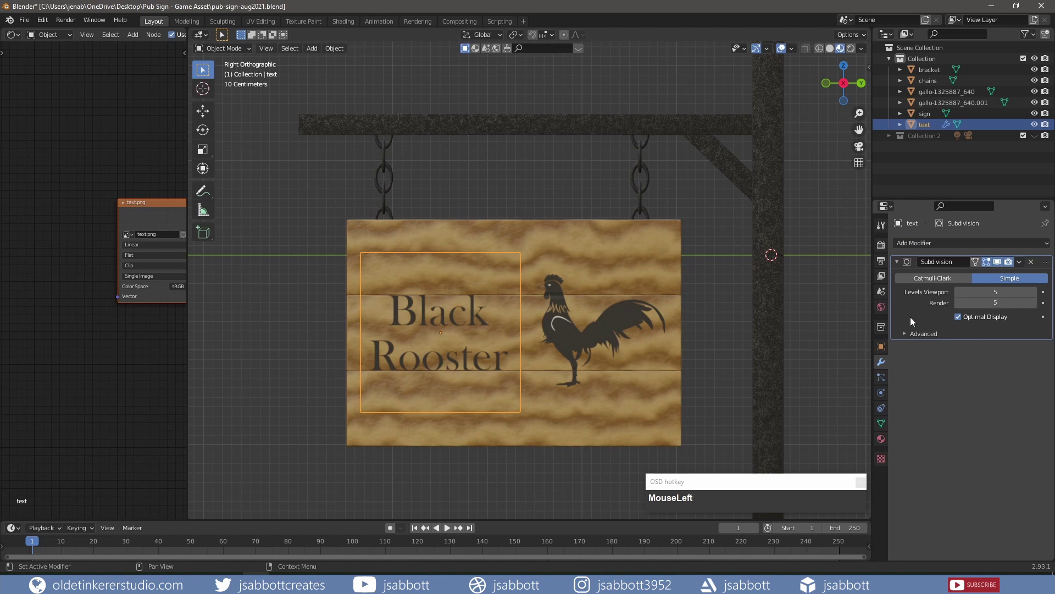
pyautogui.press('ctrl+a')
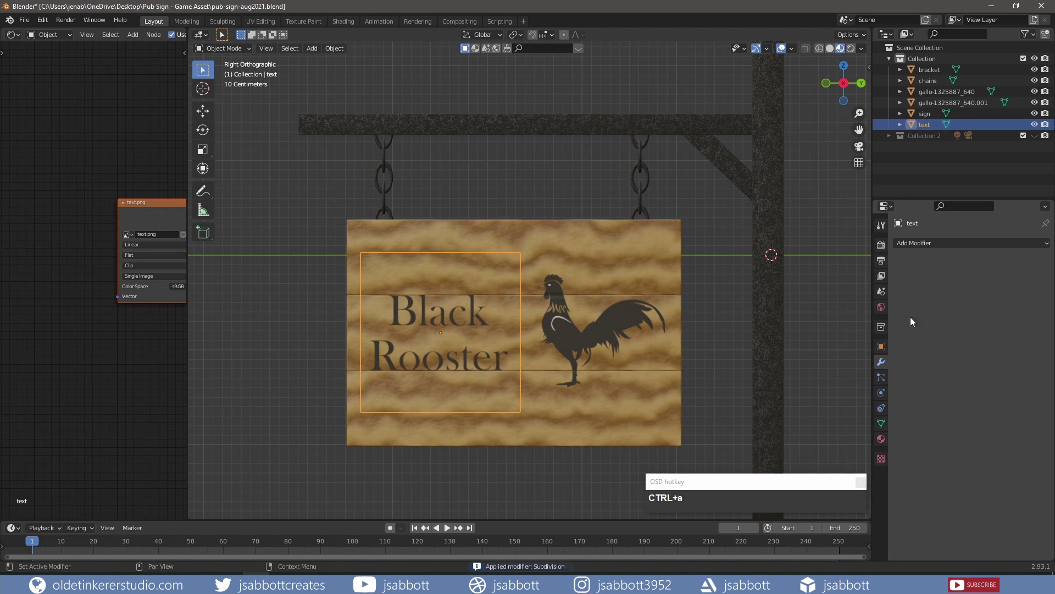
# Step: Duplicate the text plane to the back face, shrinkwrap it onto the sign with 0.01 offset and apply
pyautogui.press('shift+d')
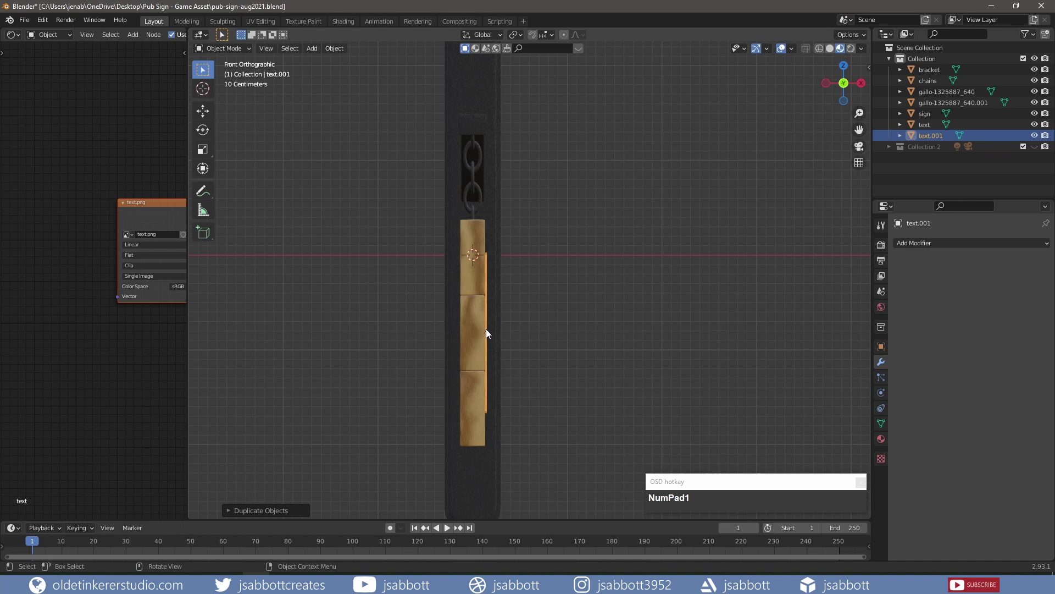
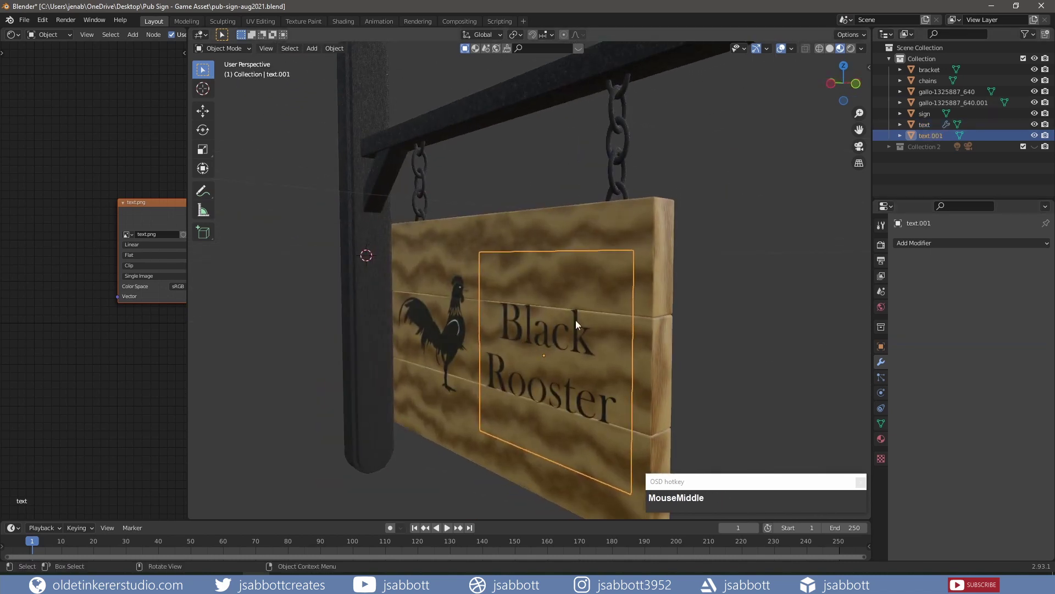
pyautogui.click(935, 129)
pyautogui.press('ctrl+a')
pyautogui.click(932, 141)
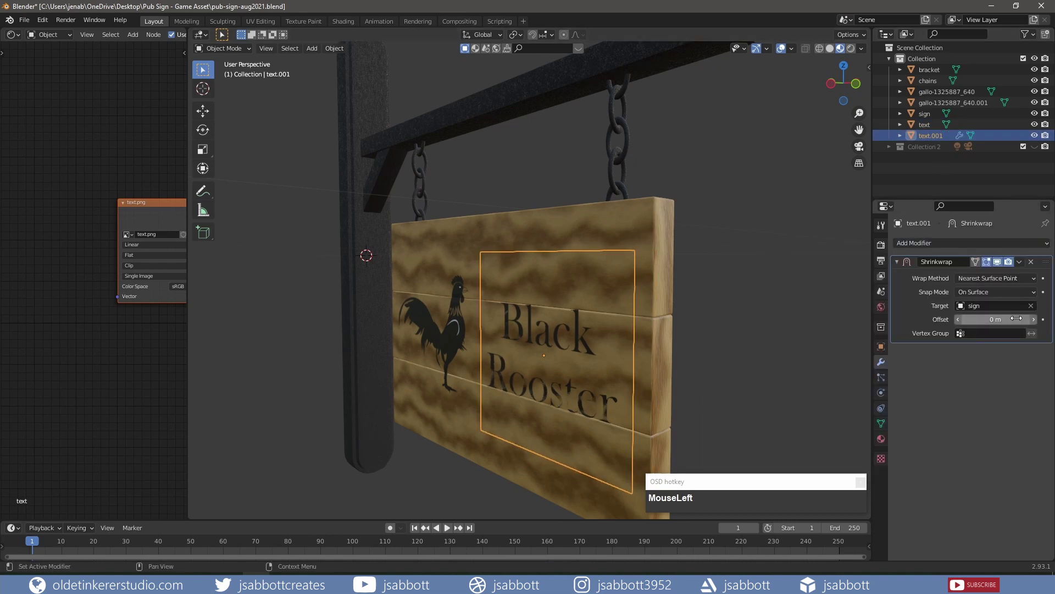
pyautogui.press('KP_Decimal')
pyautogui.press('KP_0')
pyautogui.press('KP_1')
pyautogui.press('ctrl+a')
# Step: Orbit around the finished sign and produce the final render
pyautogui.scroll(-3)
pyautogui.middleClick(756, 313)
pyautogui.middleClick(702, 326)
pyautogui.scroll(3)
pyautogui.click(468, 270)
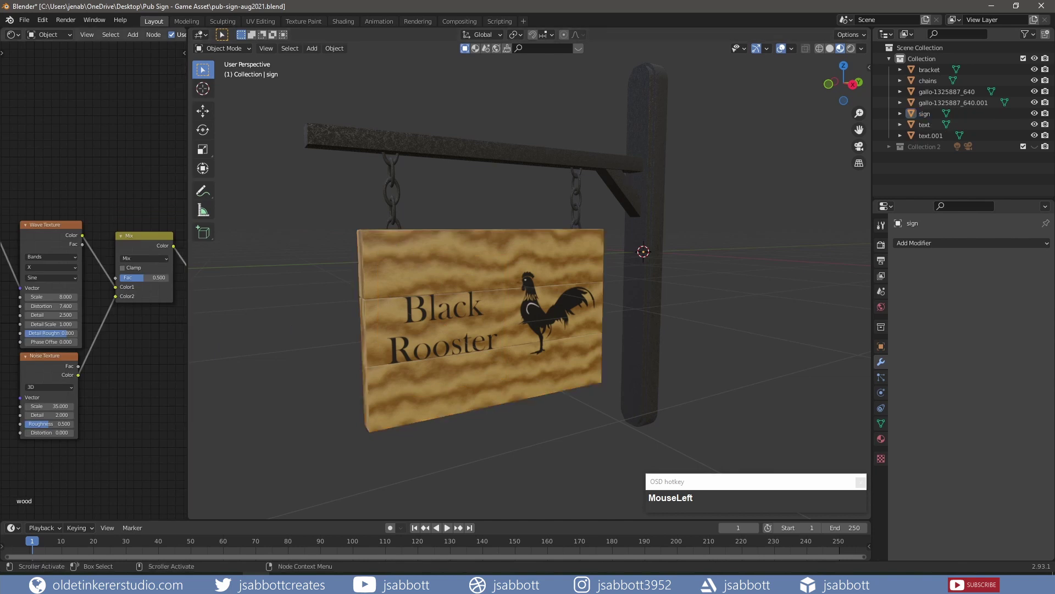
pyautogui.scroll(-3)
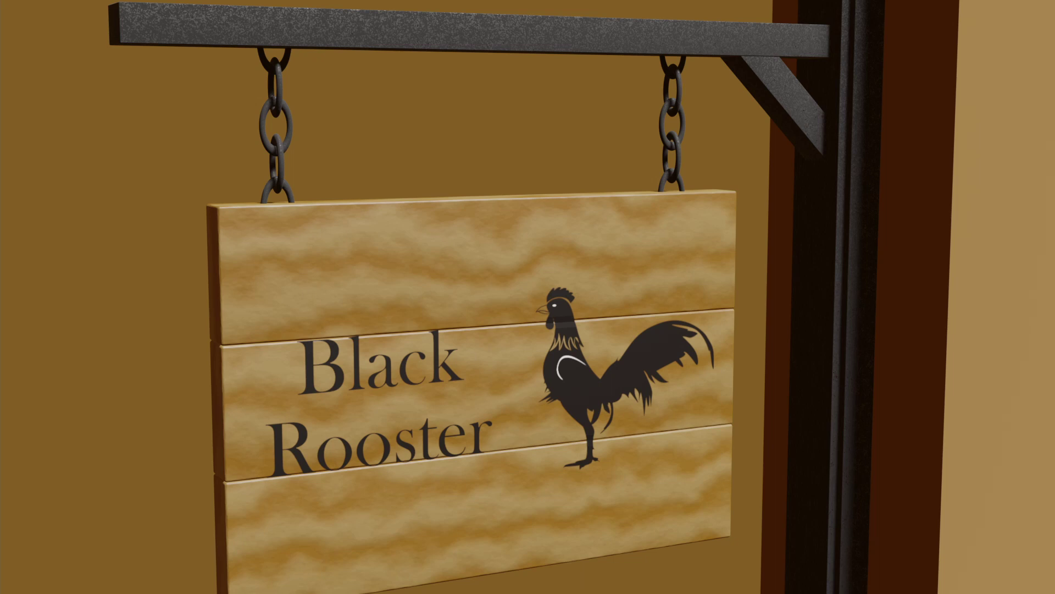